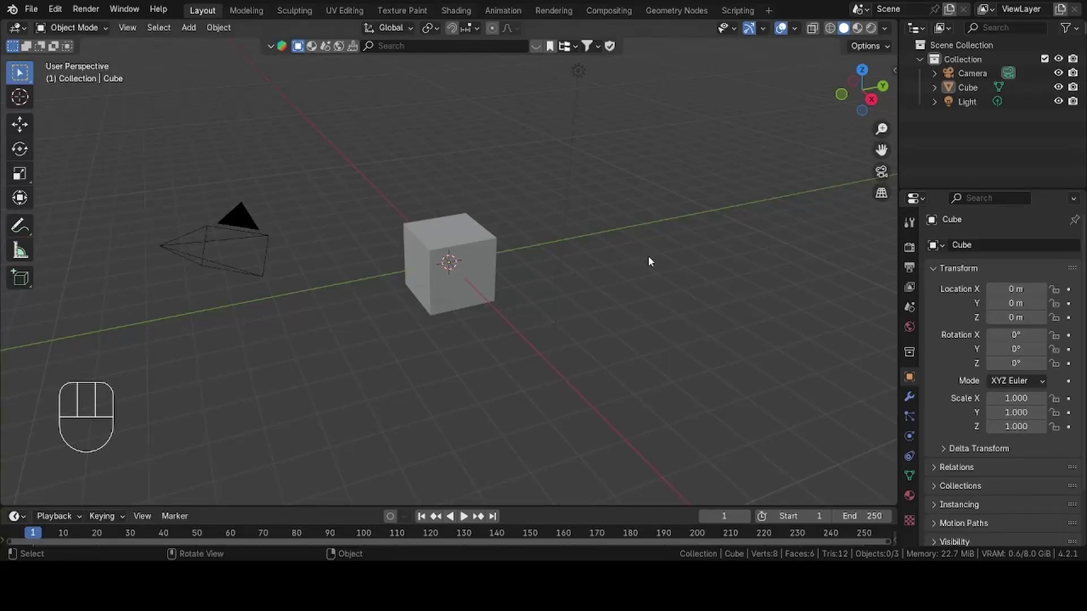
Delete the default objects, add a cylinder scaled to 0.3 m across, and apply its scale.
{"action": "key", "text": "a"}
{"action": "key", "text": "x"}
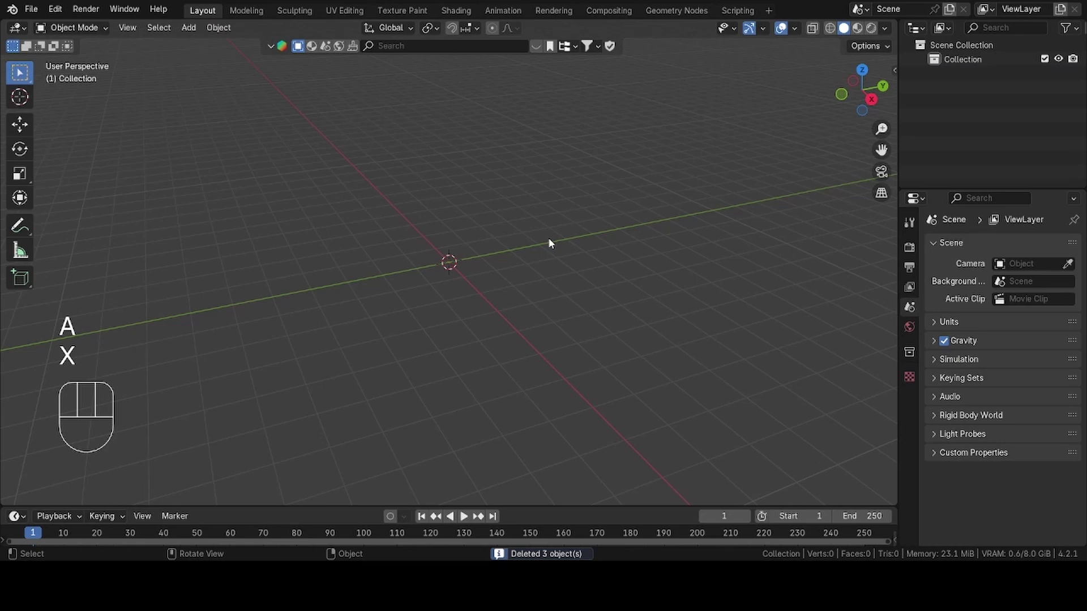
{"action": "left_click_drag", "start_coordinate": [201, 35], "coordinate": [354, 117]}
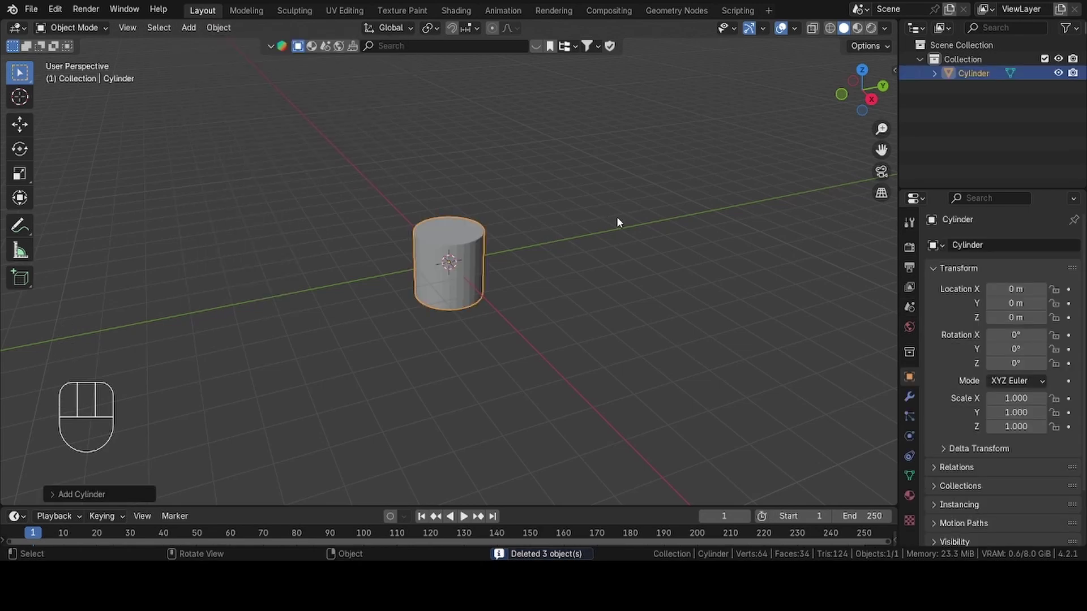
{"action": "key", "text": "n"}
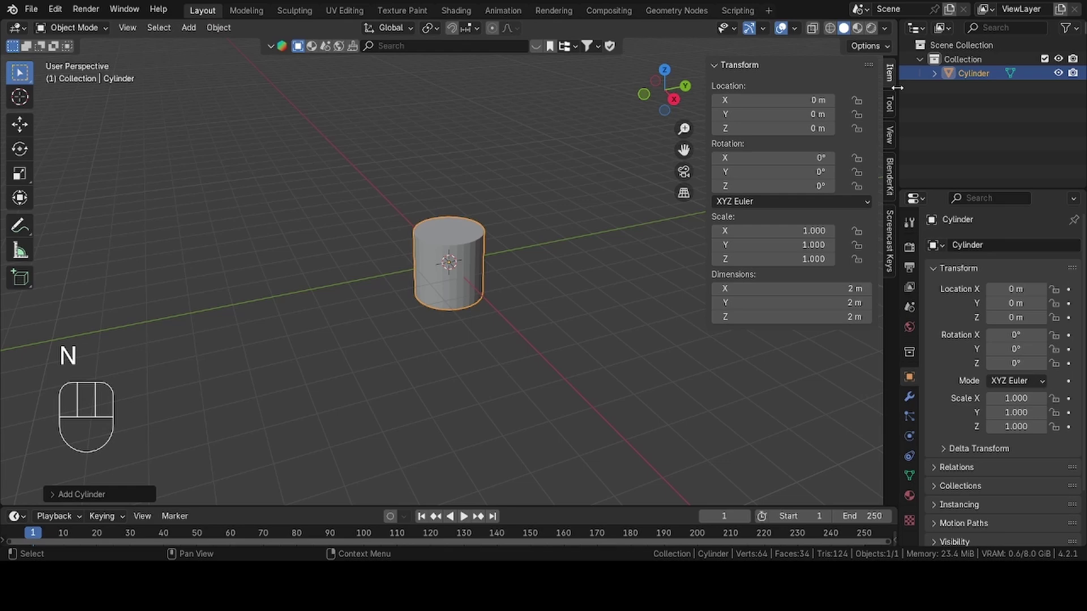
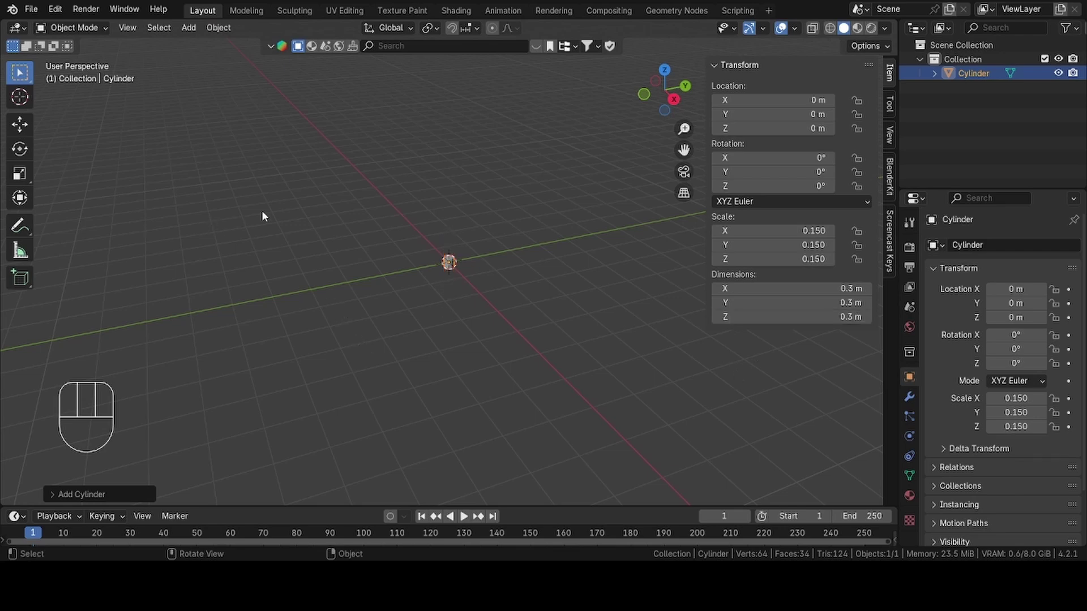
{"action": "key", "text": "ctrl+a"}
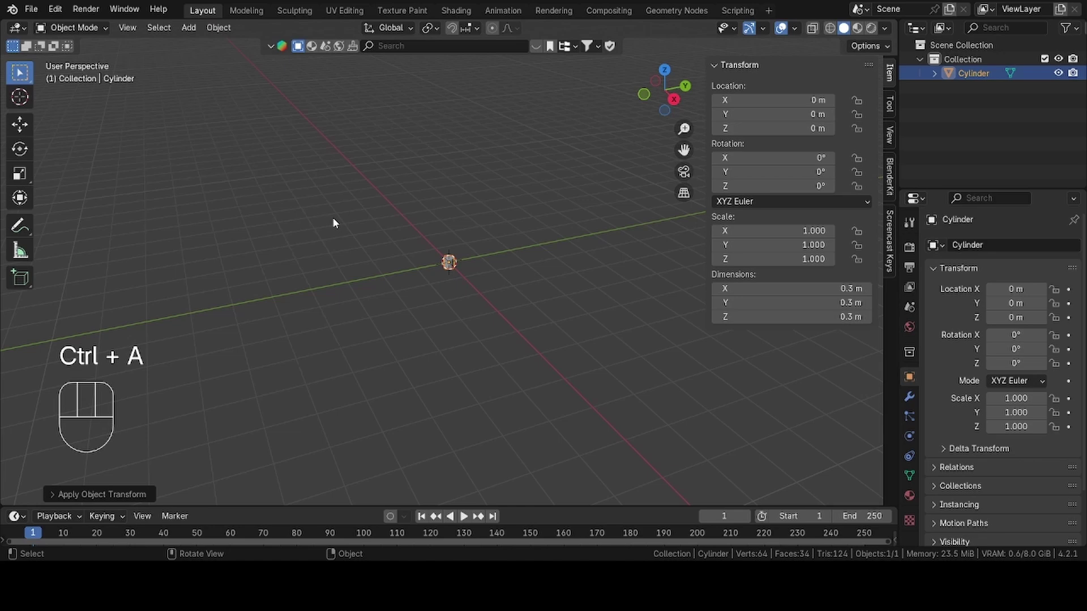
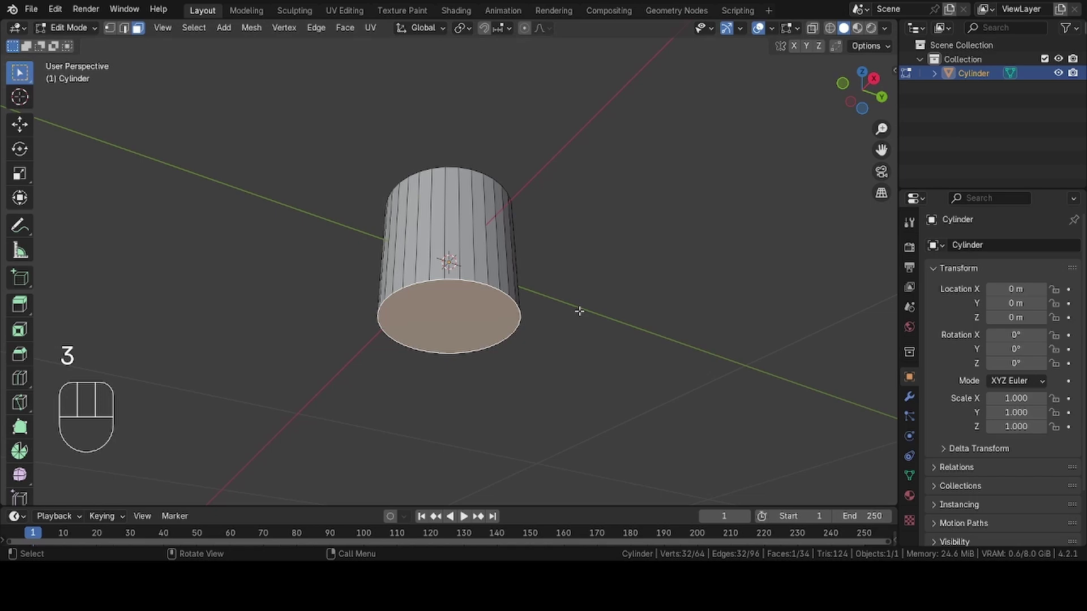
Shrink the bottom face to taper the cylinder and remove its top face for an open cup.
{"action": "key", "text": "s"}
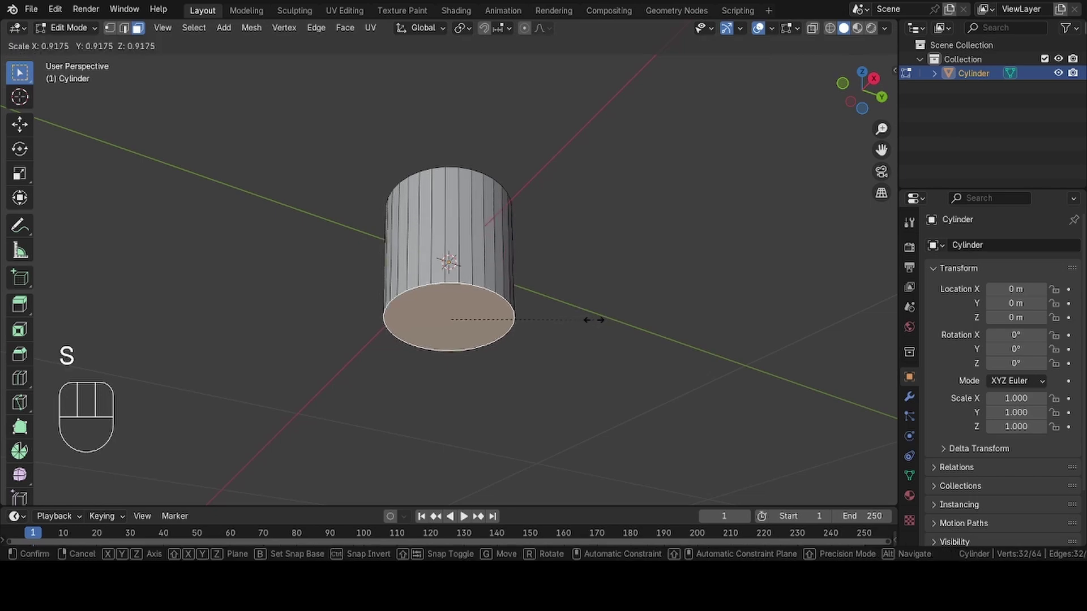
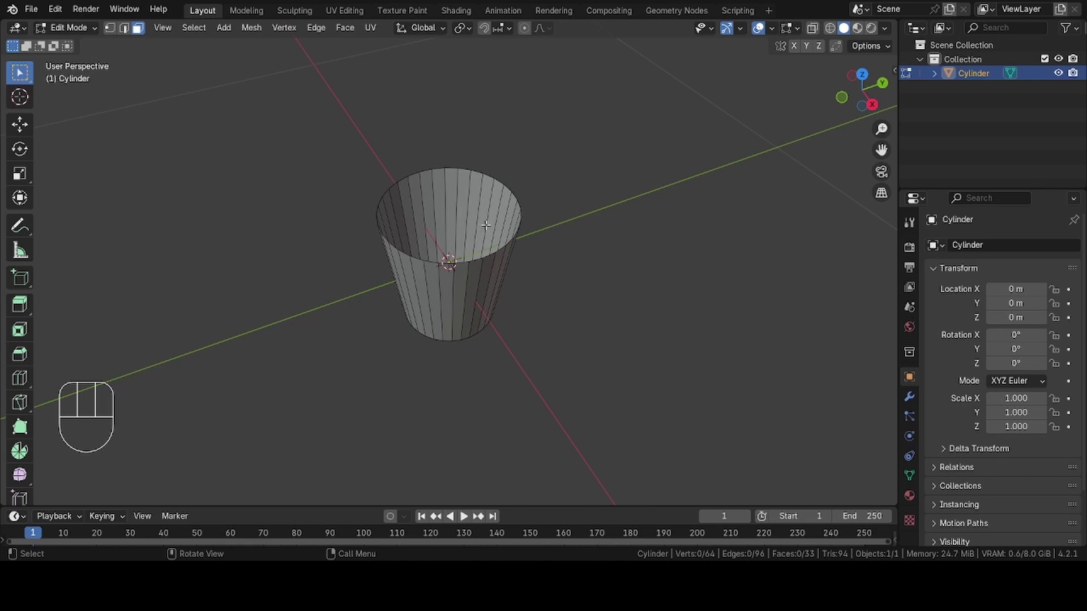
{"action": "key", "text": "Tab"}
{"action": "right_click", "coordinate": [481, 246]}
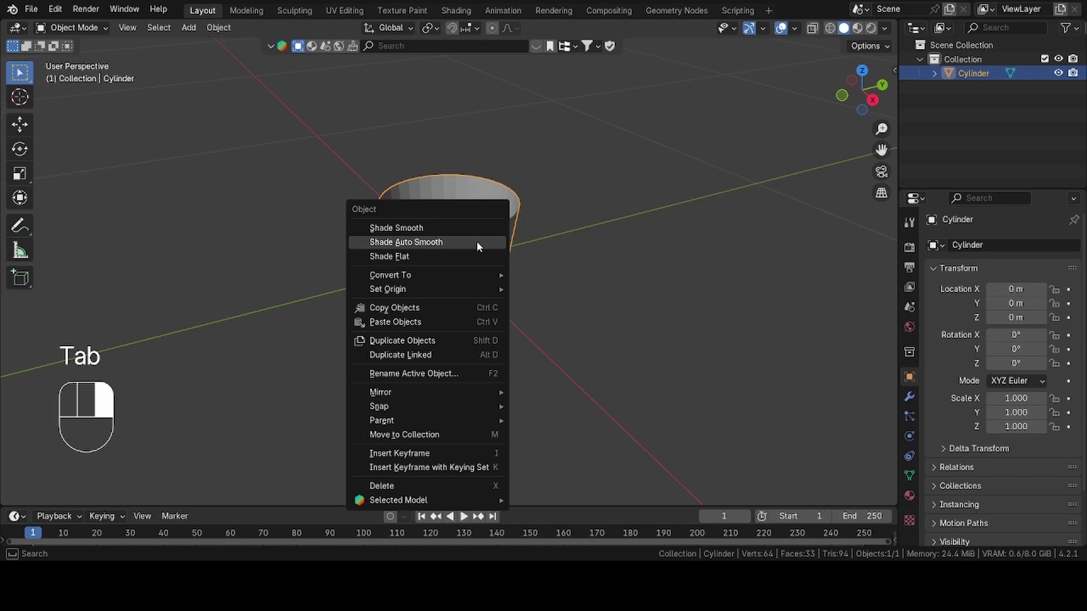
Loop-cut the upper wall and bevel the loop with 2 segments into three ring bands.
{"action": "key", "text": "Tab"}
{"action": "middle_click", "coordinate": [491, 230]}
{"action": "key", "text": "ctrl+r"}
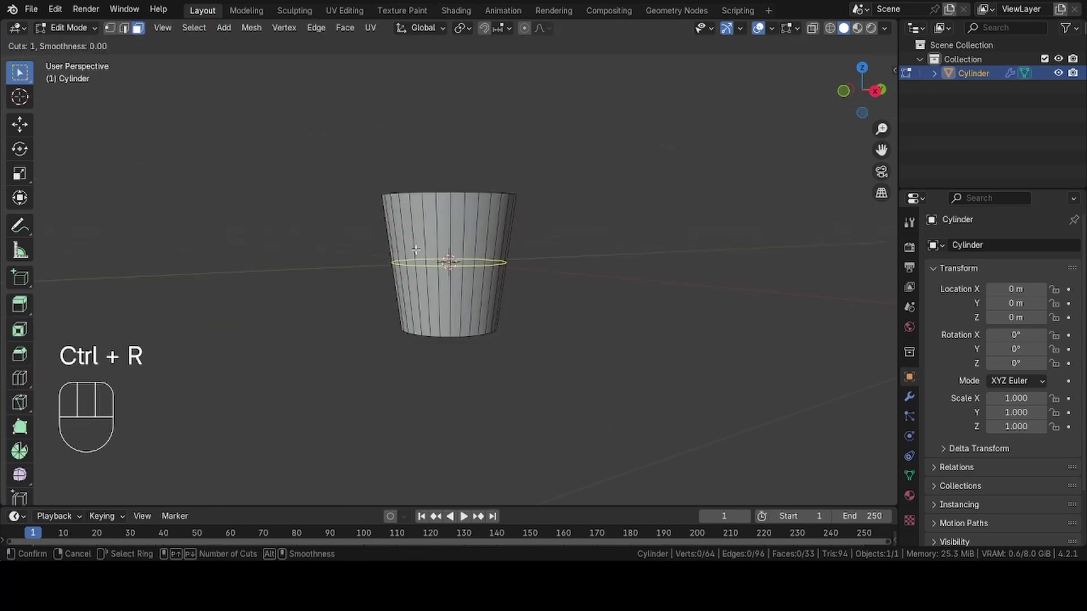
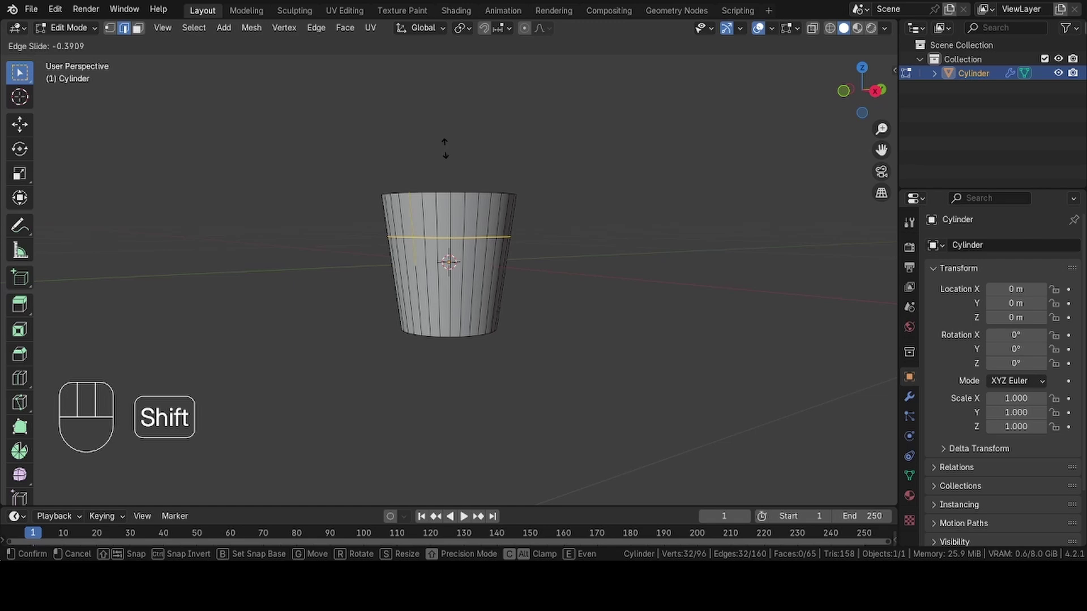
{"action": "key", "text": "ctrl+b"}
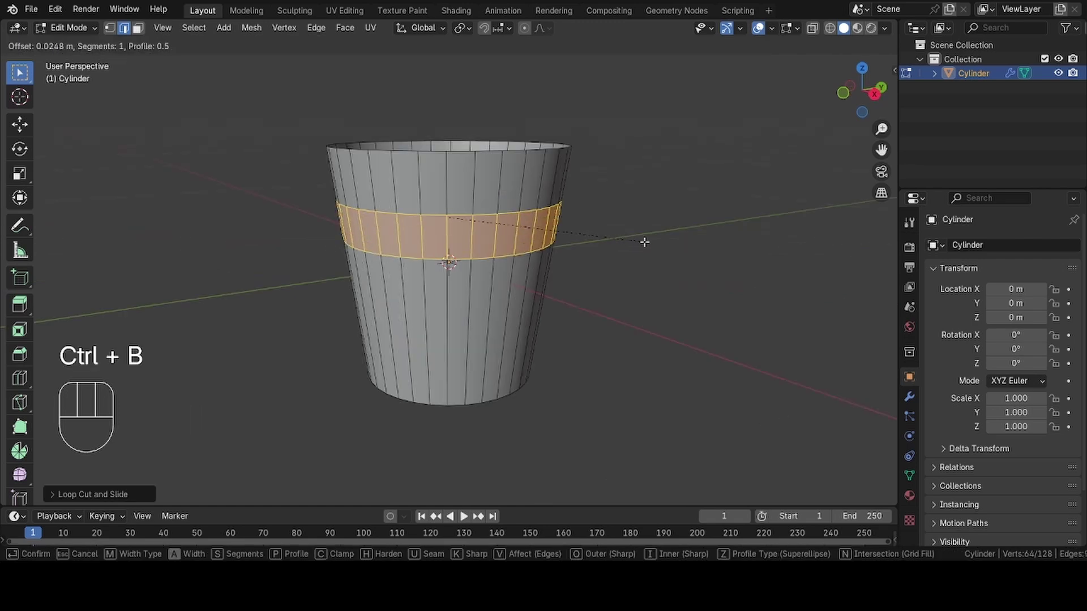
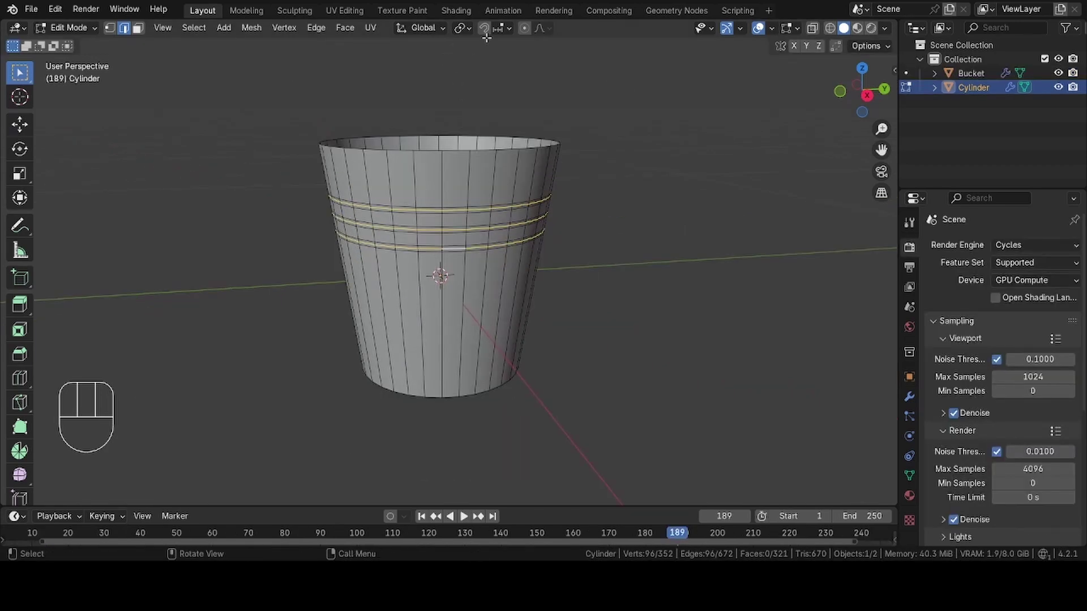
Select the ring faces and bevel them outward into three rounded ridges.
{"action": "left_click_drag", "start_coordinate": [473, 30], "coordinate": [504, 91]}
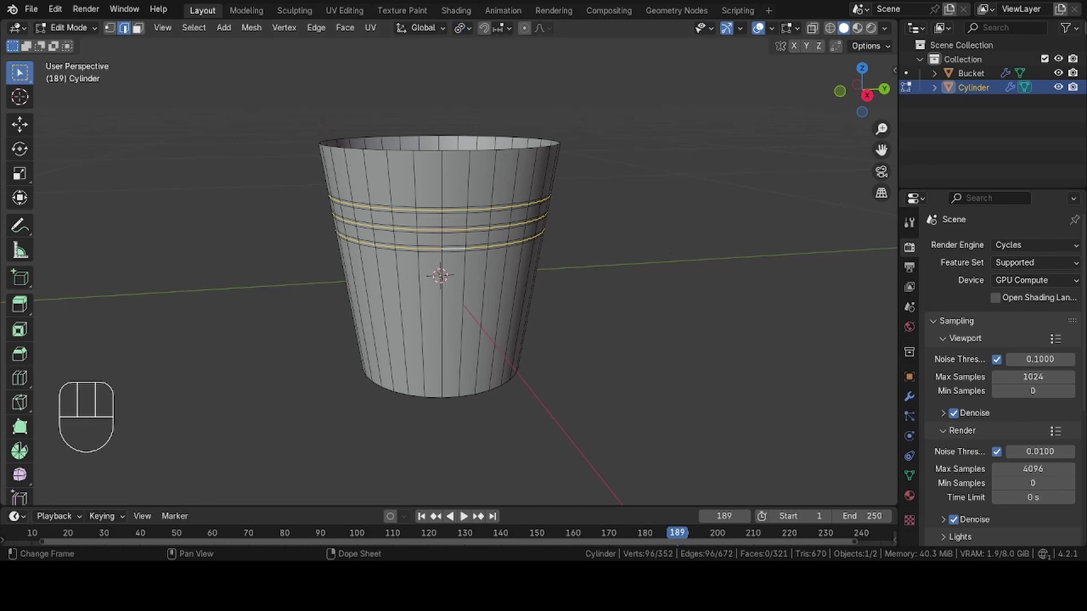
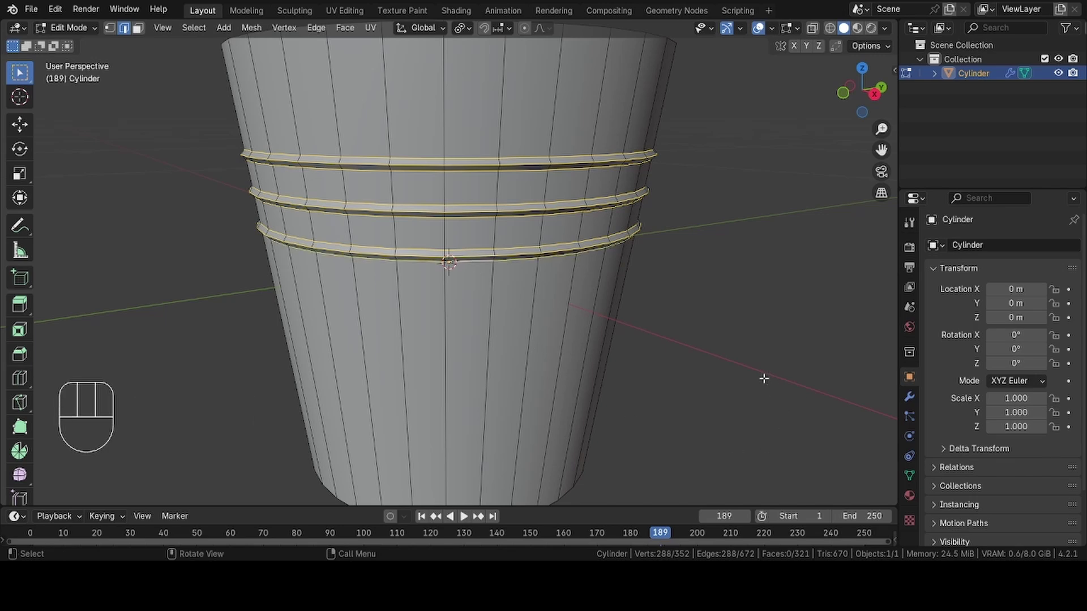
{"action": "key", "text": "ctrl+b"}
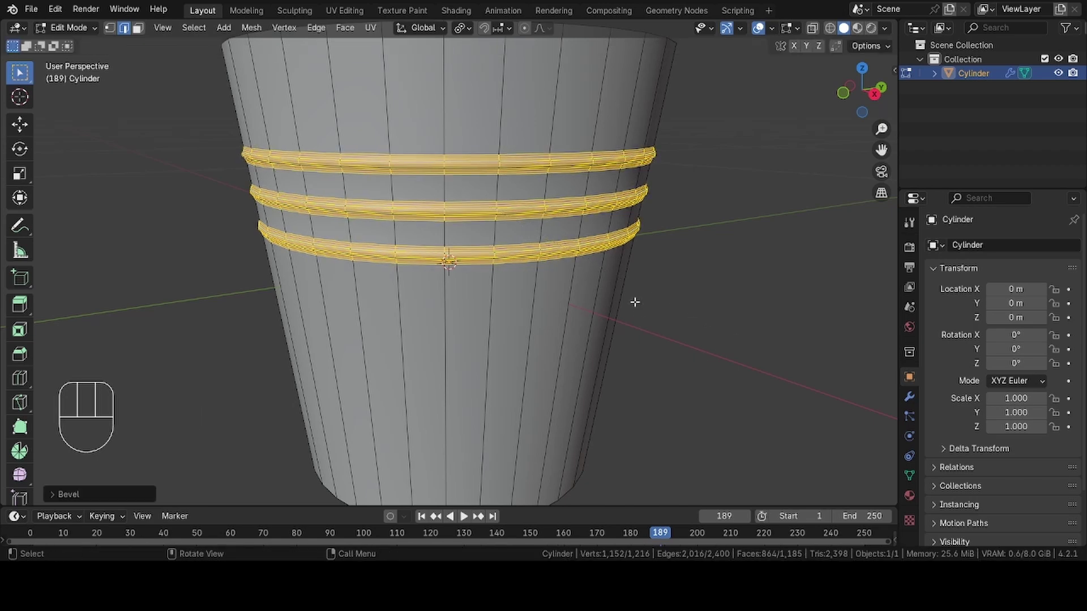
Select the whole bucket mesh and extrude it to thicken the shell into a solid wall.
{"action": "key", "text": "Tab"}
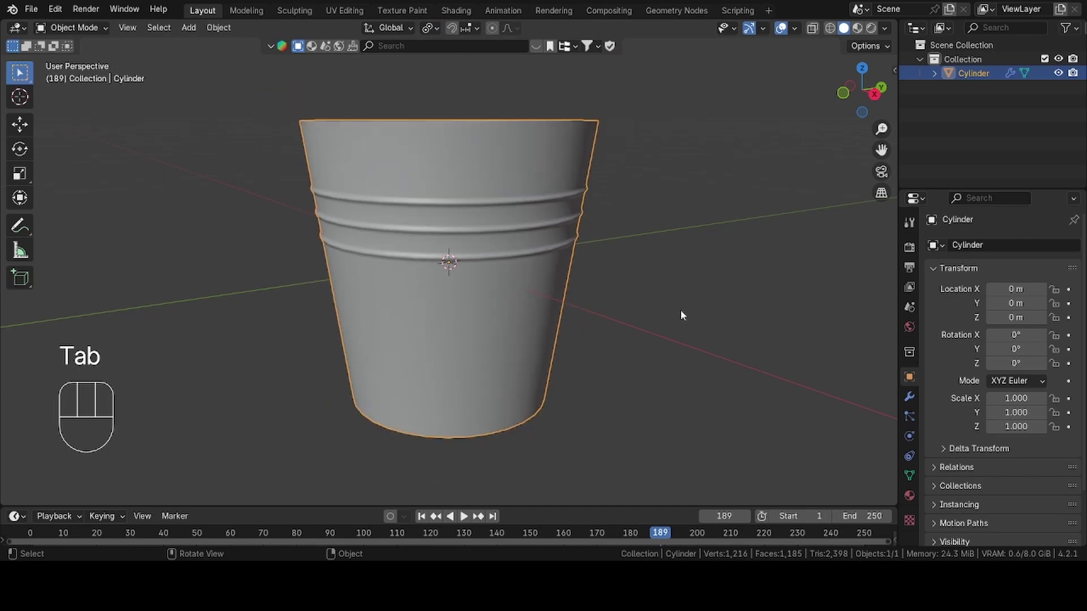
{"action": "key", "text": "Tab"}
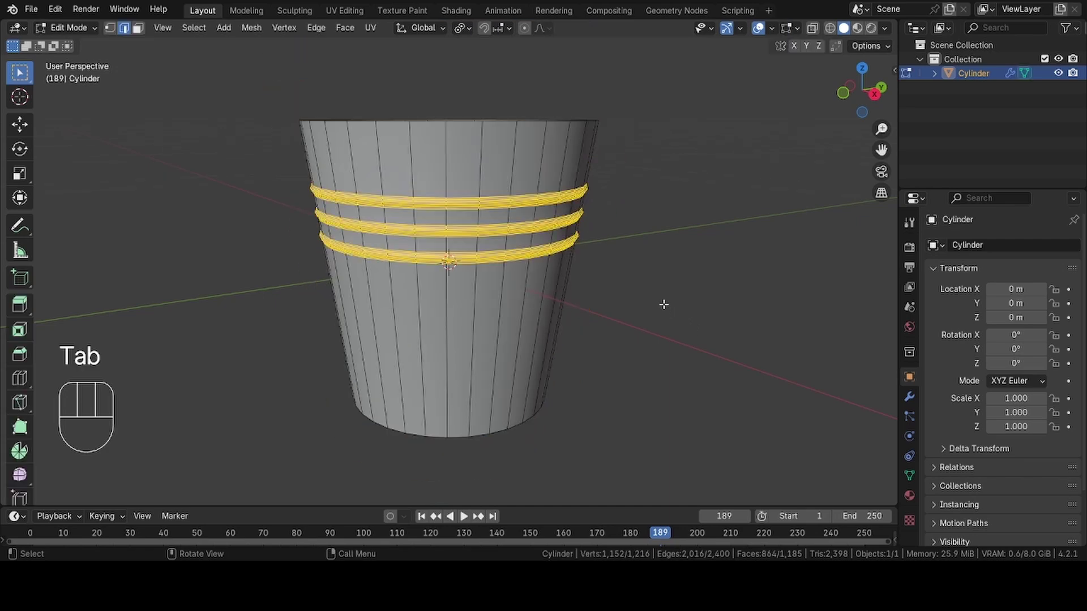
{"action": "left_click", "coordinate": [664, 302]}
{"action": "key", "text": "ctrl+z"}
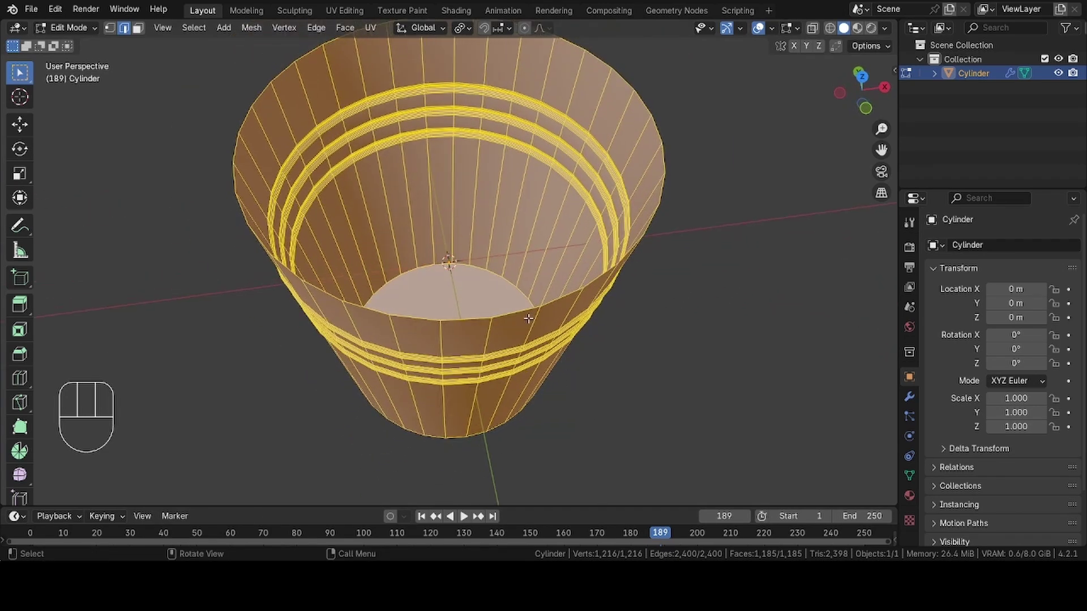
{"action": "key", "text": "alt+e"}
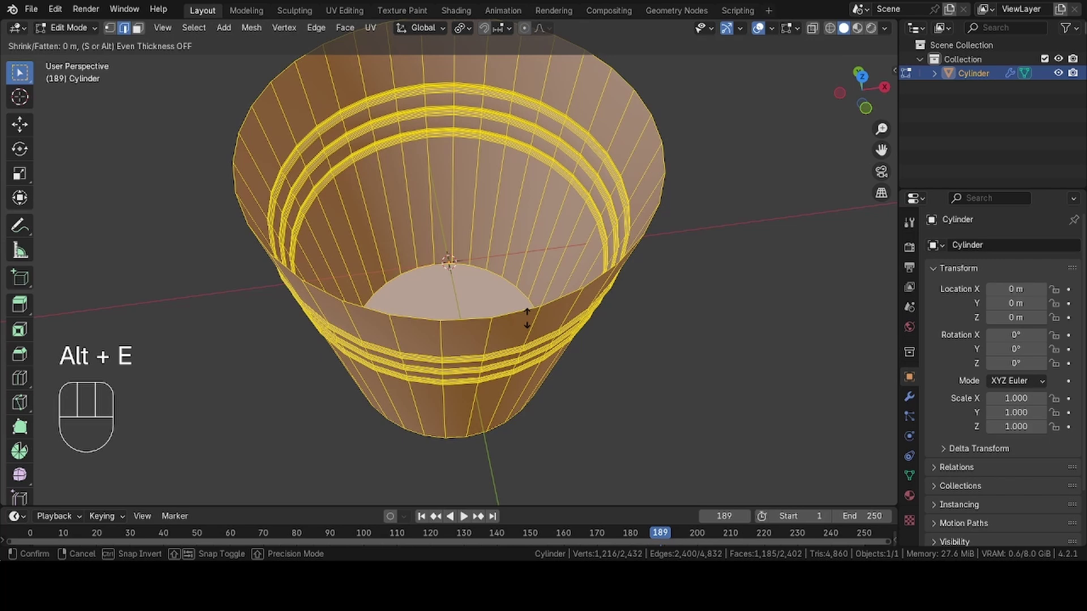
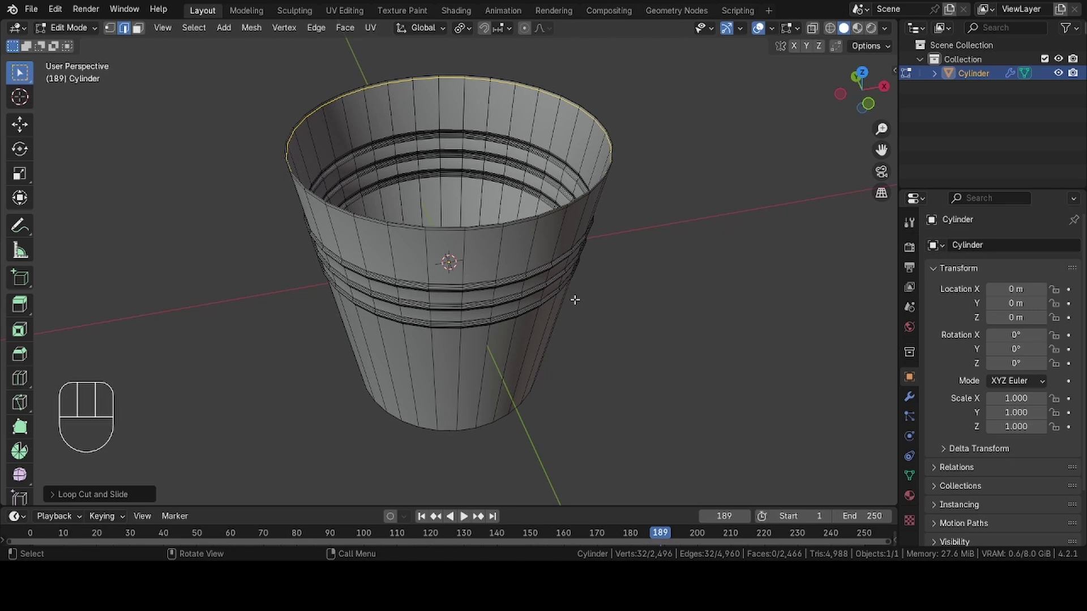
Inspect the bucket's underside in face-select mode and undo a stray edit.
{"action": "key", "text": "3"}
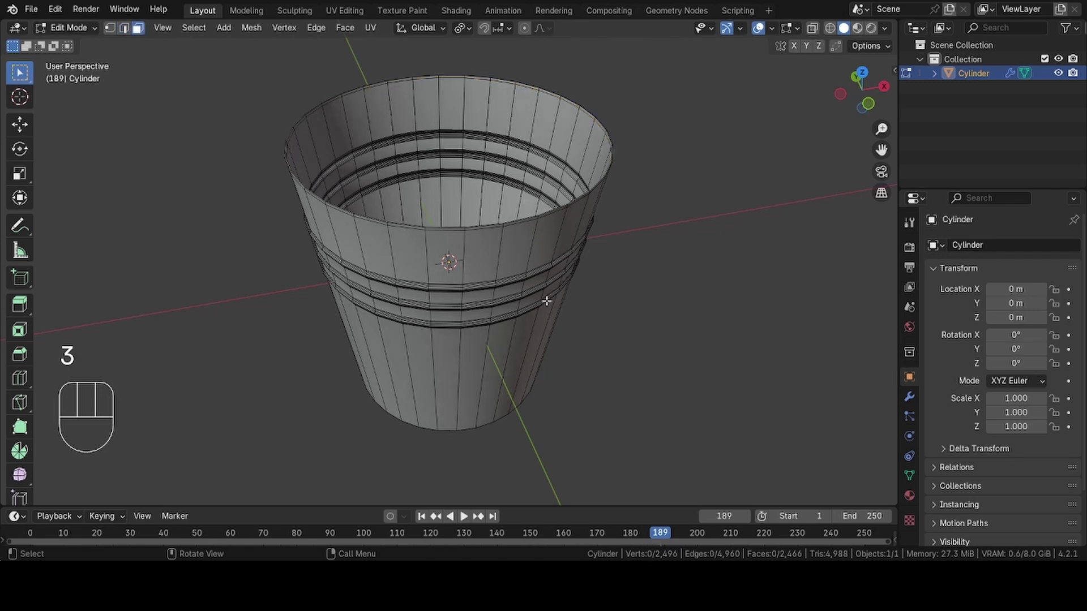
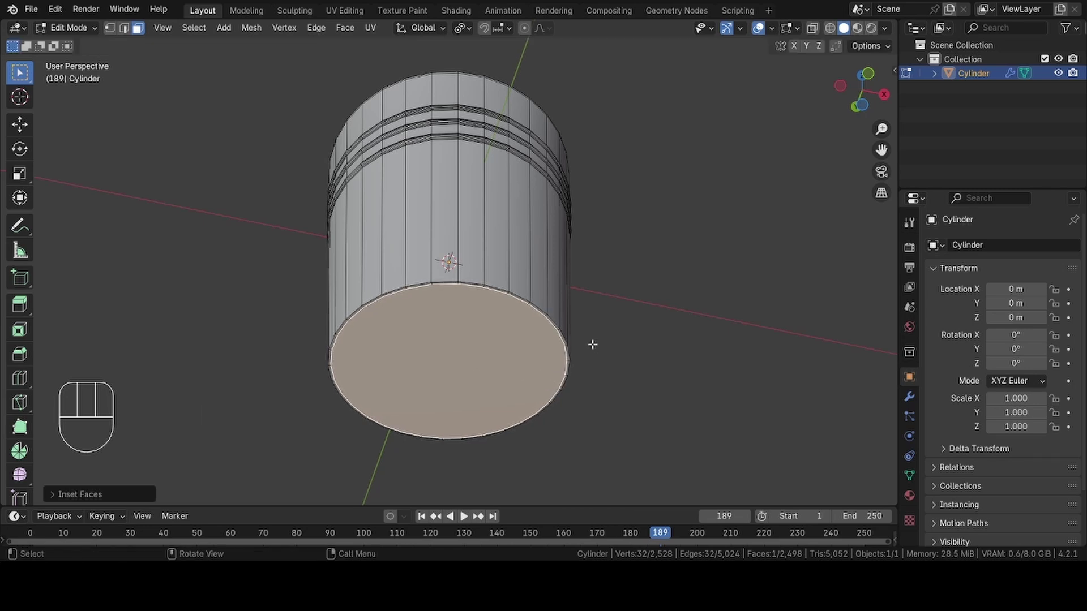
{"action": "middle_click", "coordinate": [594, 341]}
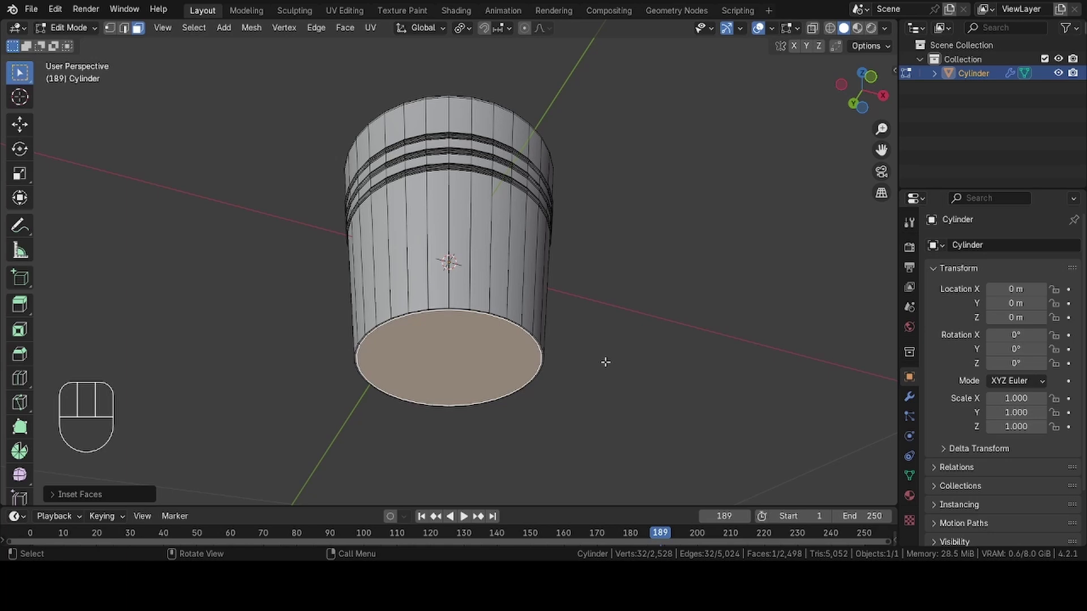
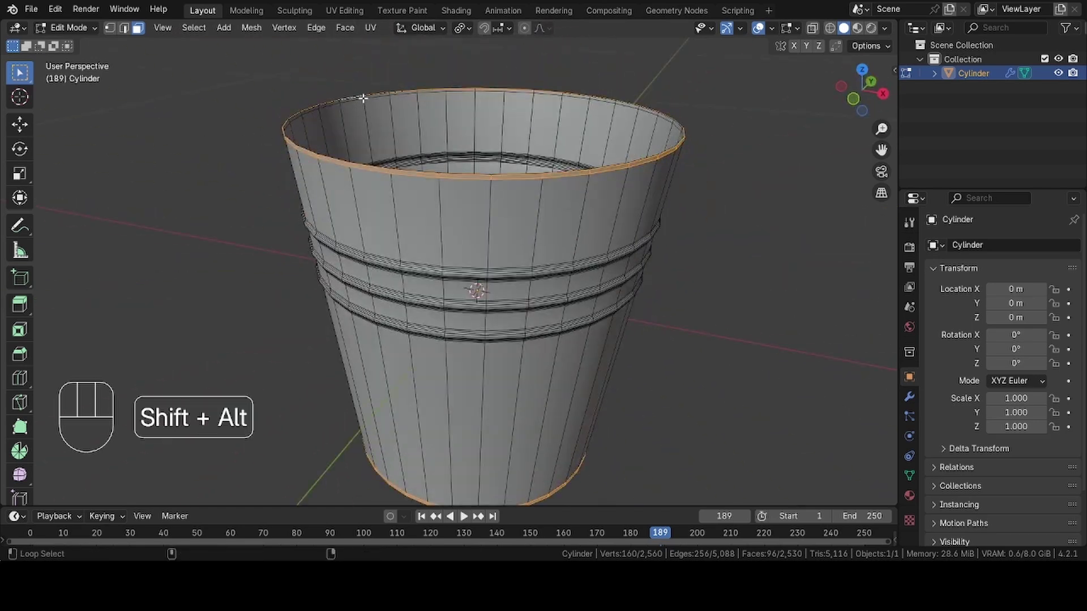
{"action": "key", "text": "ctrl+z"}
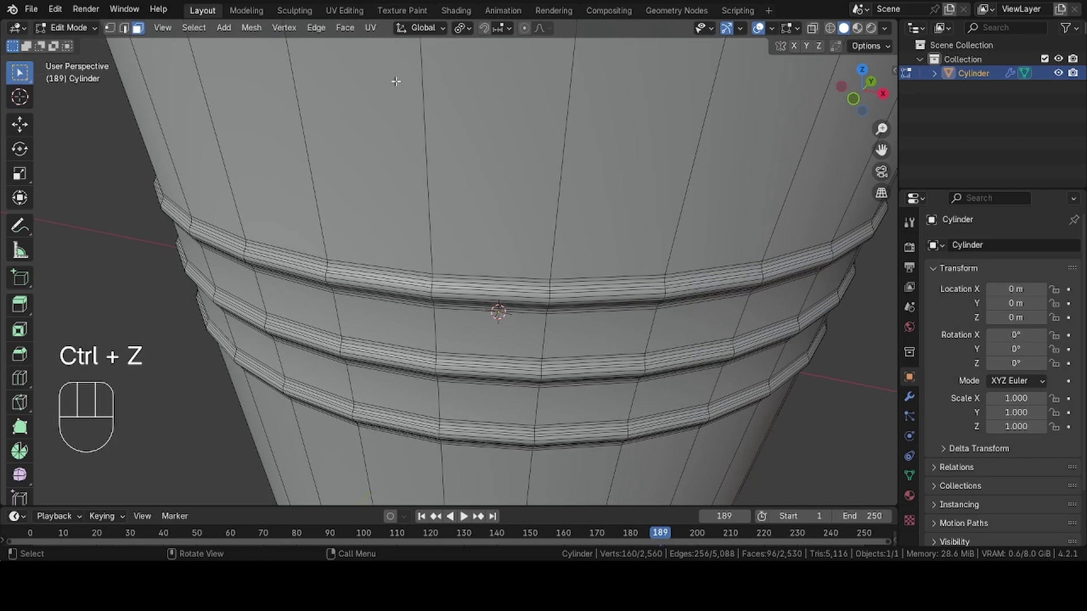
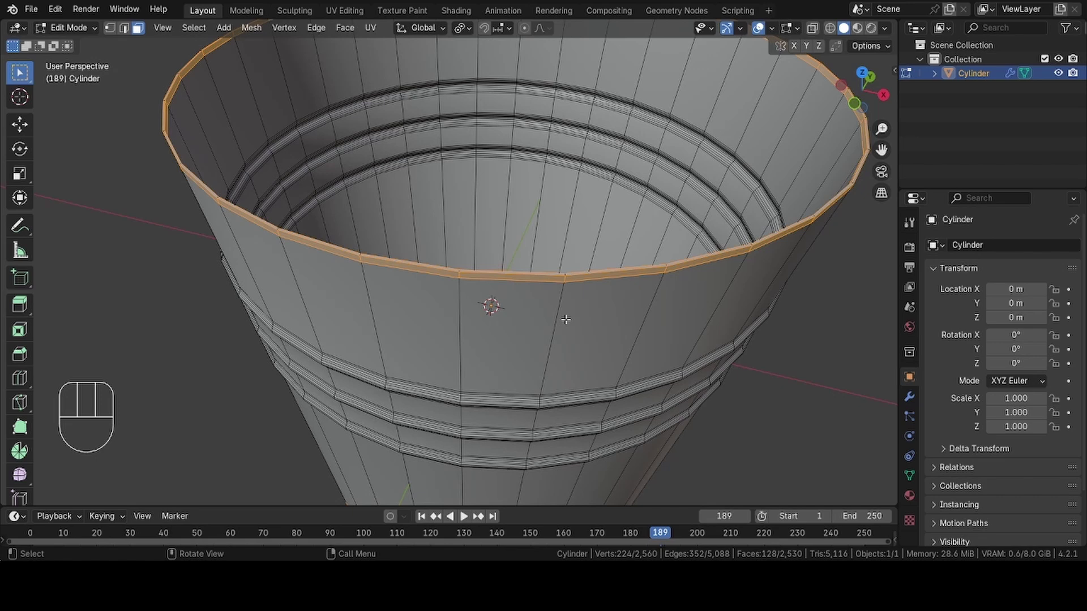
Extrude the rim inward to give the wall depth and delete the redundant loop near the base.
{"action": "key", "text": "alt+e"}
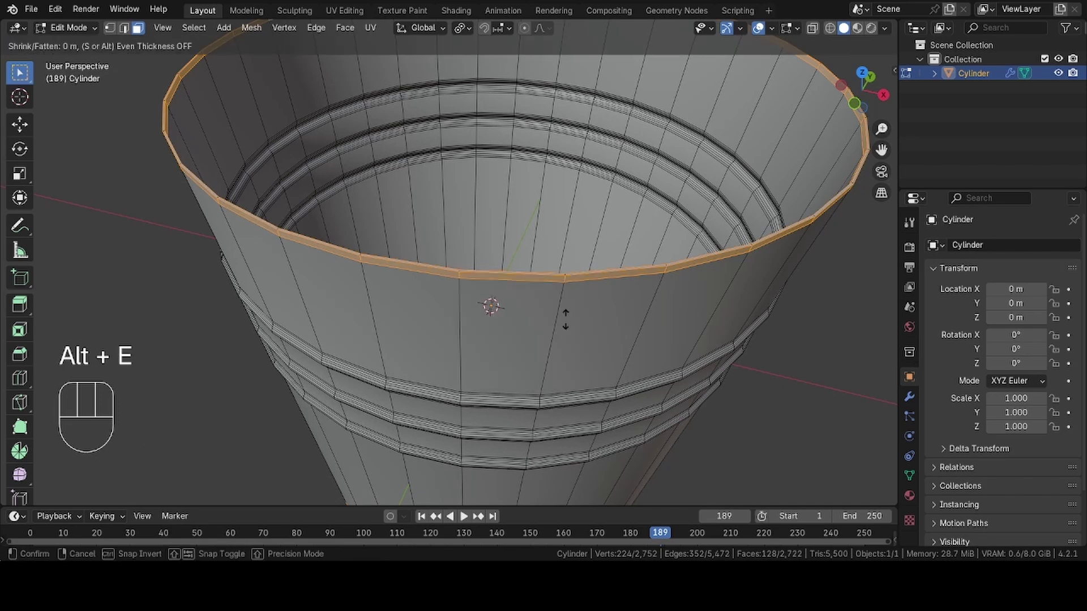
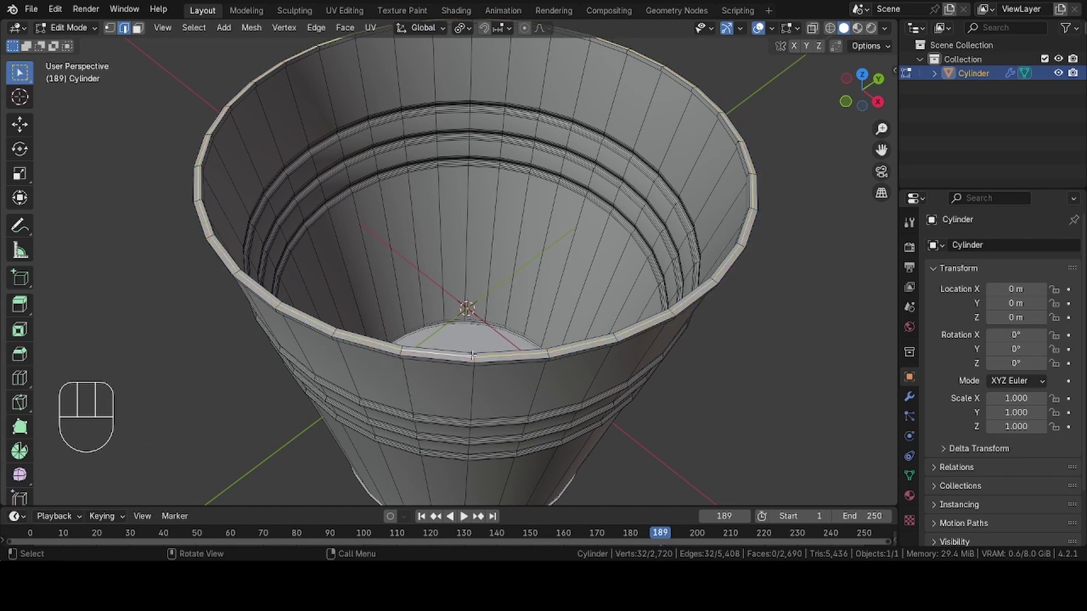
{"action": "key", "text": "x"}
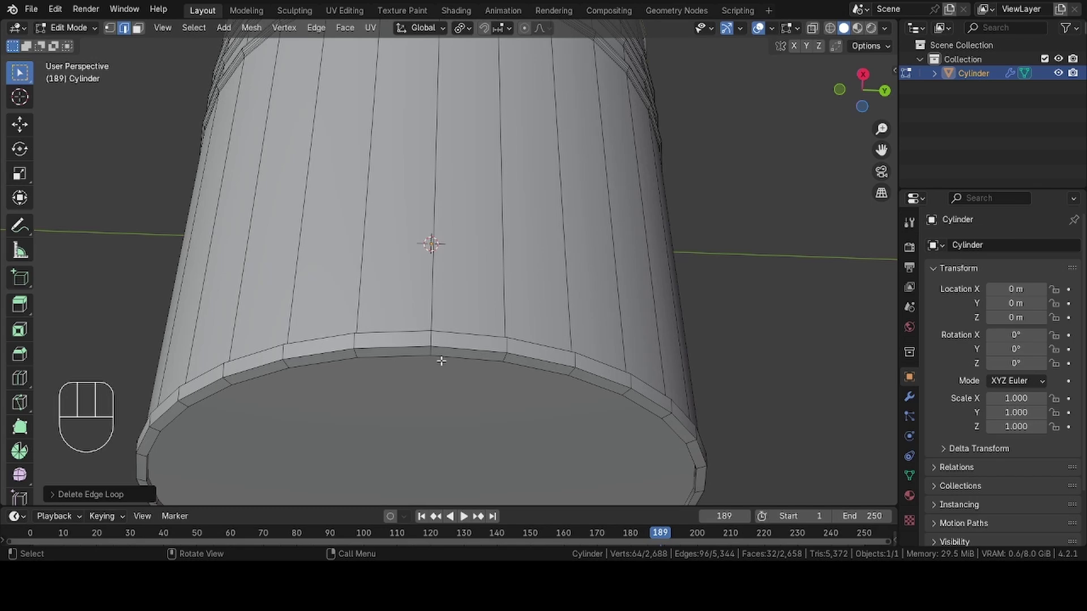
Select the rim and base edge loops and bevel them with 3 segments.
{"action": "left_click", "coordinate": [443, 355]}
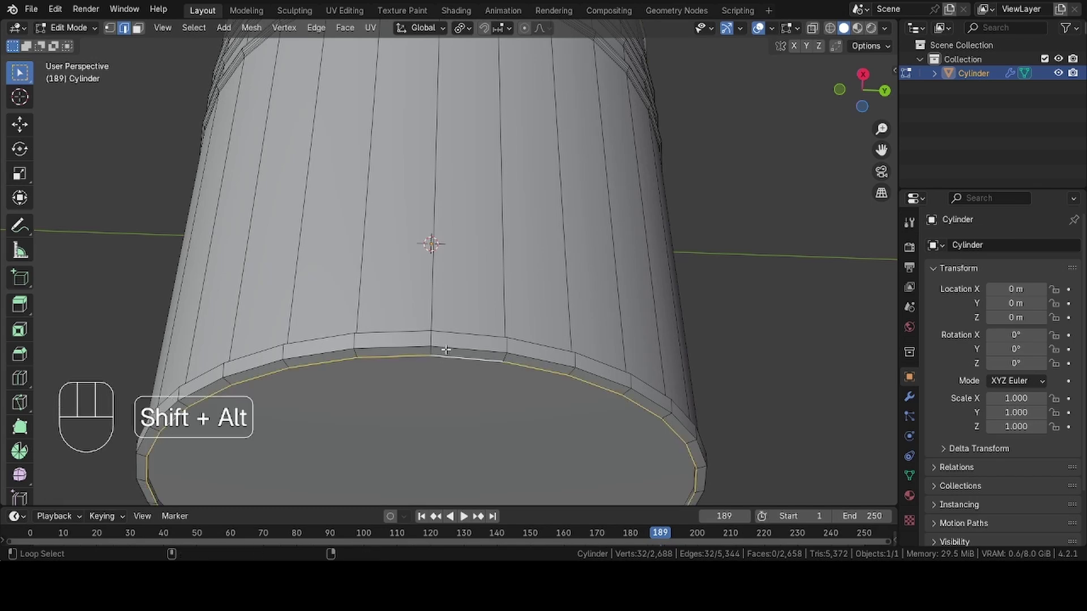
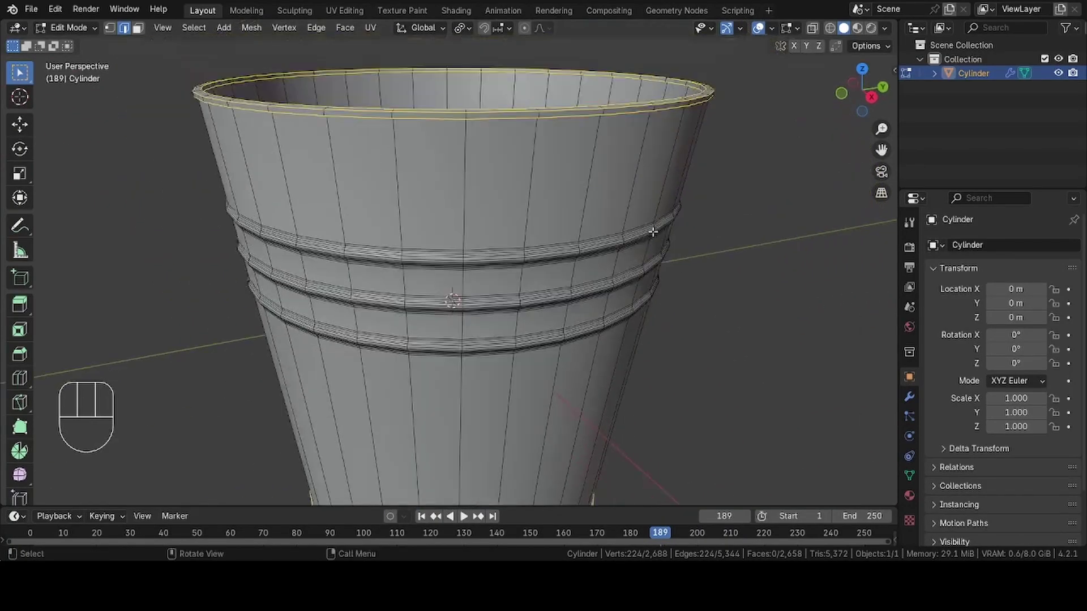
{"action": "middle_click", "coordinate": [576, 199]}
{"action": "key", "text": "ctrl+b"}
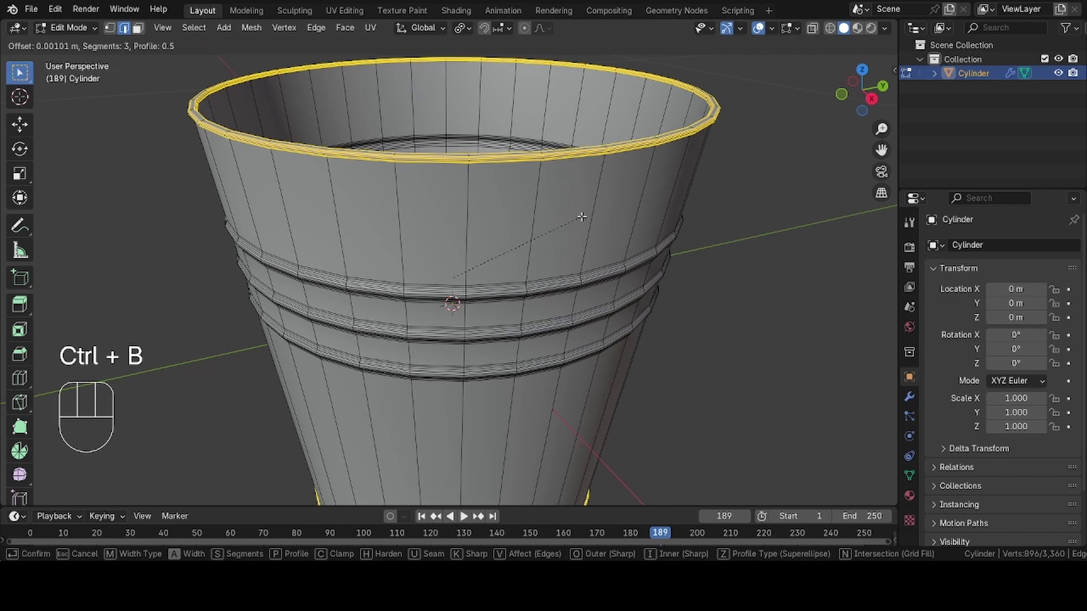
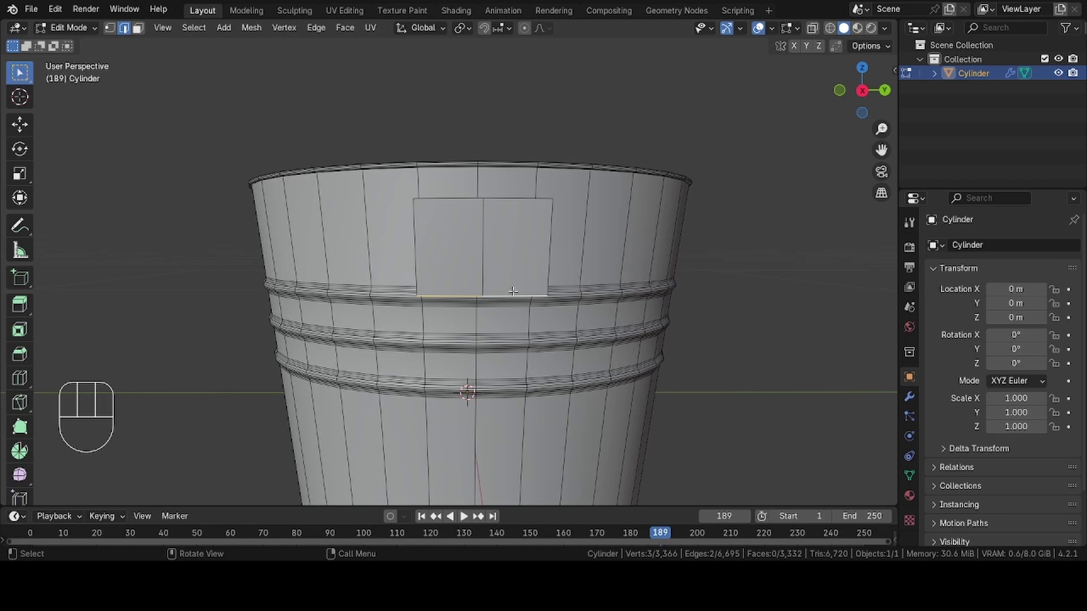
Slide new edge loops near the rim to narrow a small face patch for the handle mount.
{"action": "key", "text": "g"}
{"action": "key", "text": "g"}
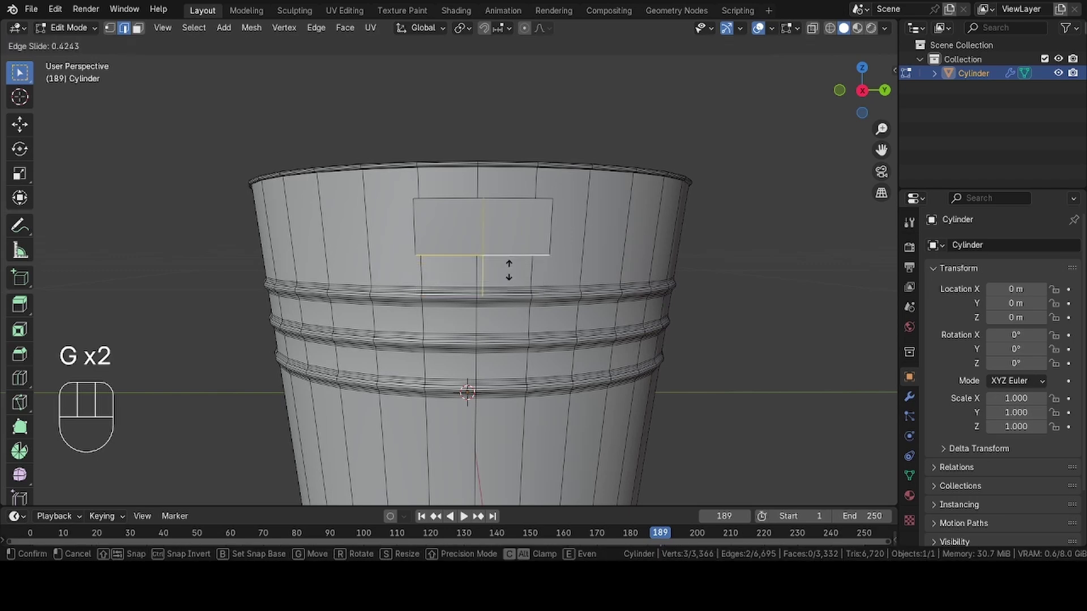
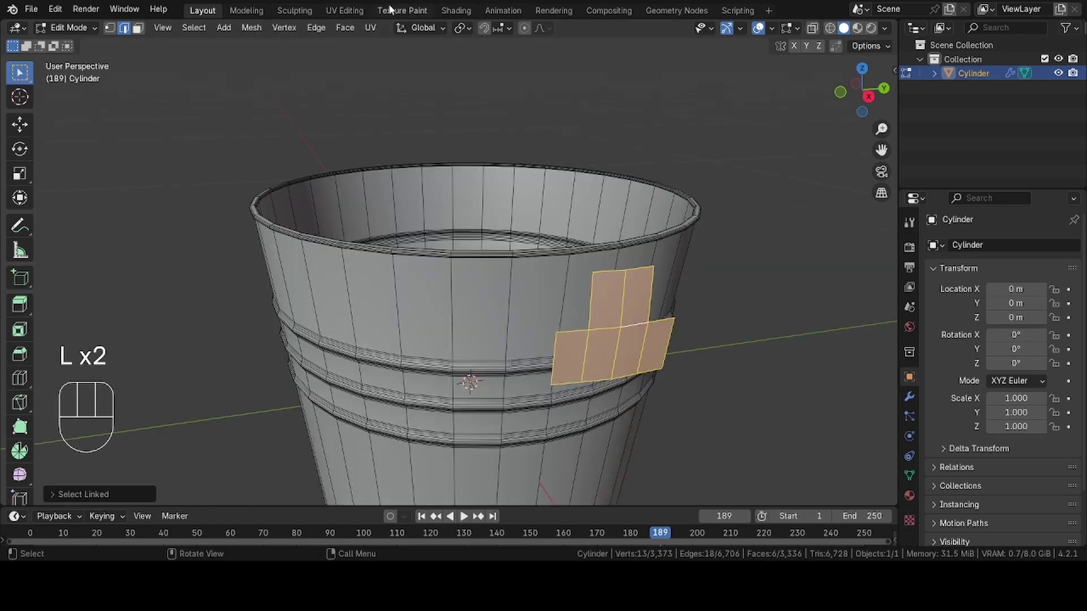
Select the patch's top faces and slide its edges along X to narrow the handle-mount patch.
{"action": "left_click_drag", "start_coordinate": [469, 35], "coordinate": [491, 116]}
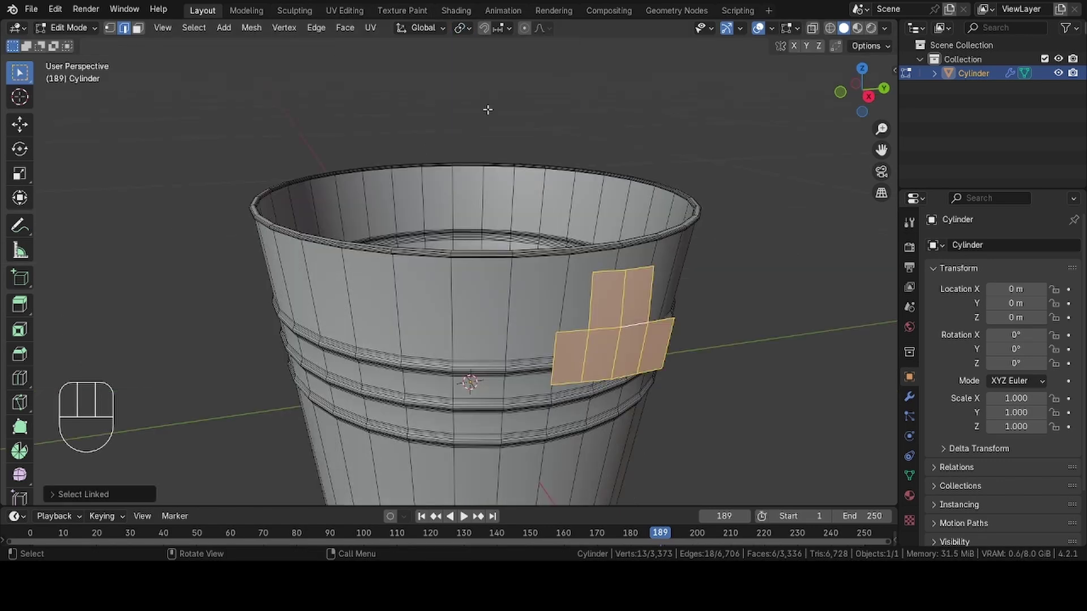
{"action": "left_click_drag", "start_coordinate": [507, 32], "coordinate": [472, 29]}
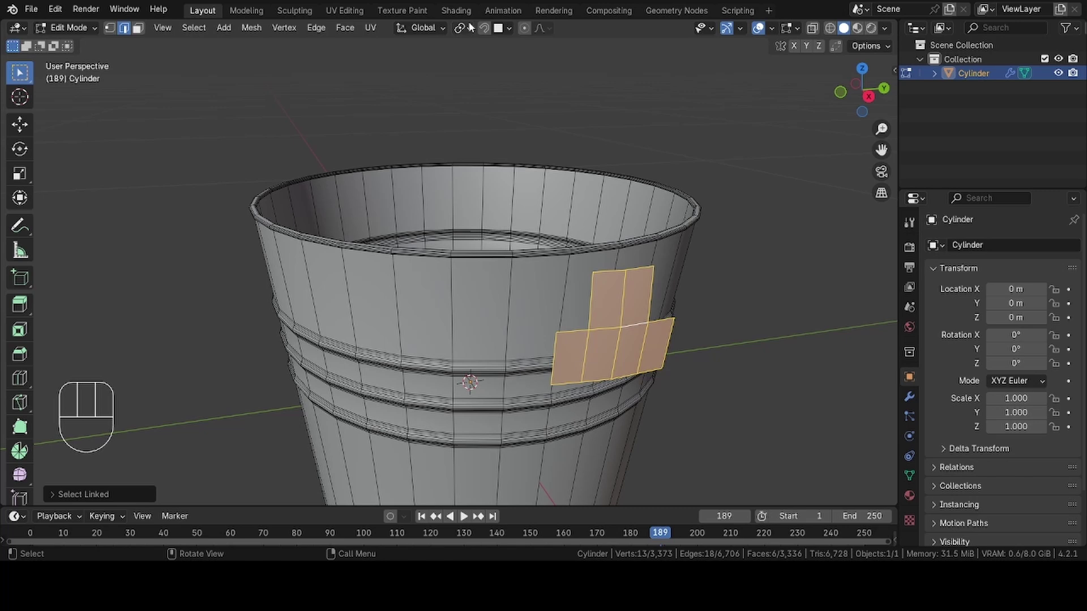
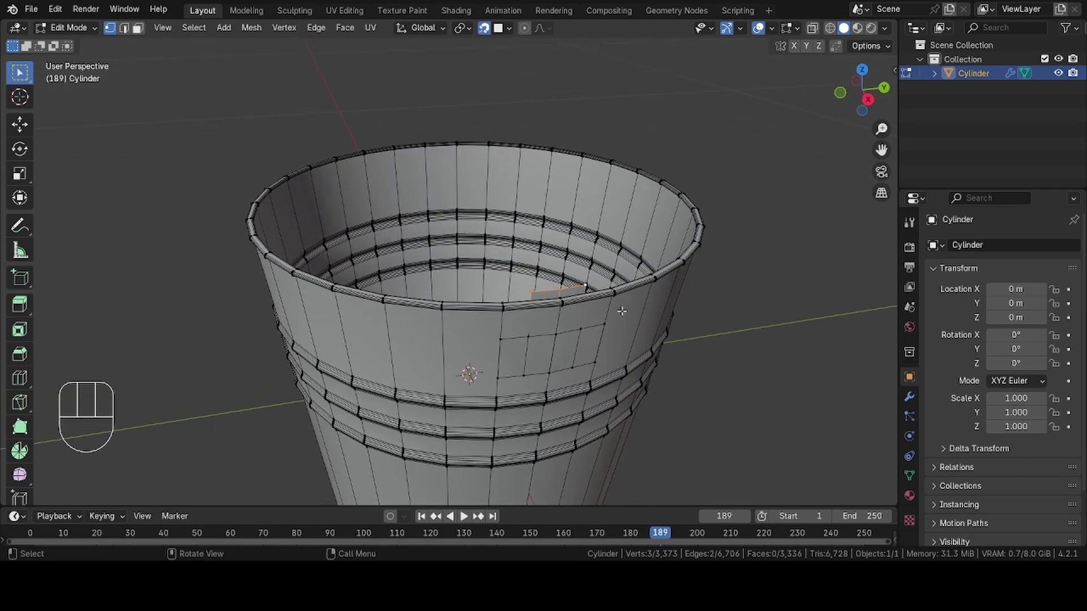
{"action": "key", "text": "g"}
{"action": "key", "text": "x"}
{"action": "left_click", "coordinate": [484, 34]}
{"action": "key", "text": "g"}
{"action": "key", "text": "x"}
{"action": "left_click", "coordinate": [613, 309]}
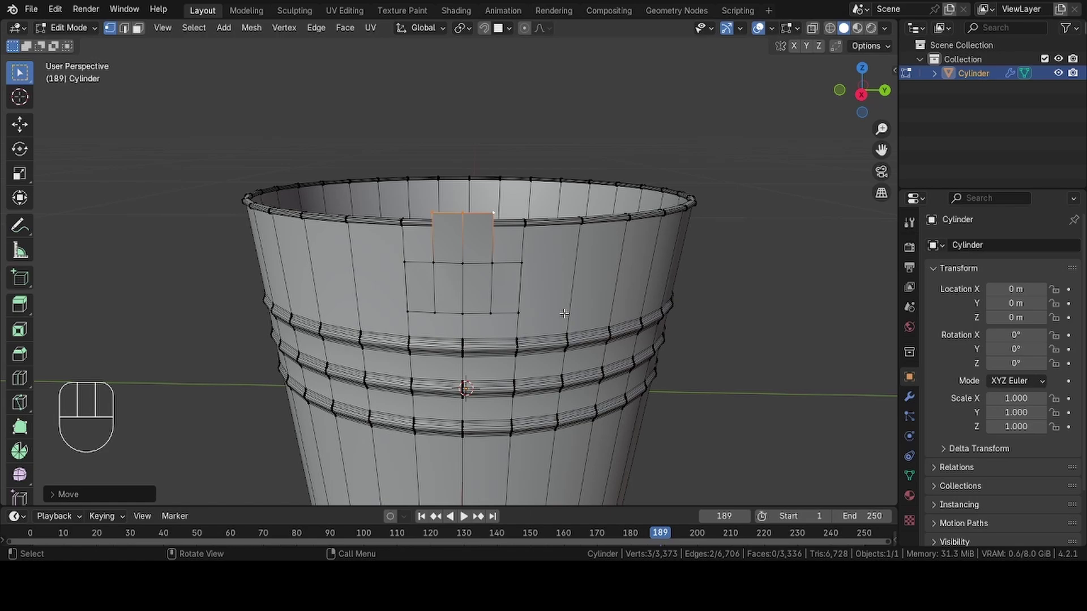
Extrude the patch's top upward along Z in stages so the tab rises above the rim.
{"action": "key", "text": "g"}
{"action": "key", "text": "z"}
{"action": "left_click", "coordinate": [693, 337]}
{"action": "key", "text": "g"}
{"action": "key", "text": "z"}
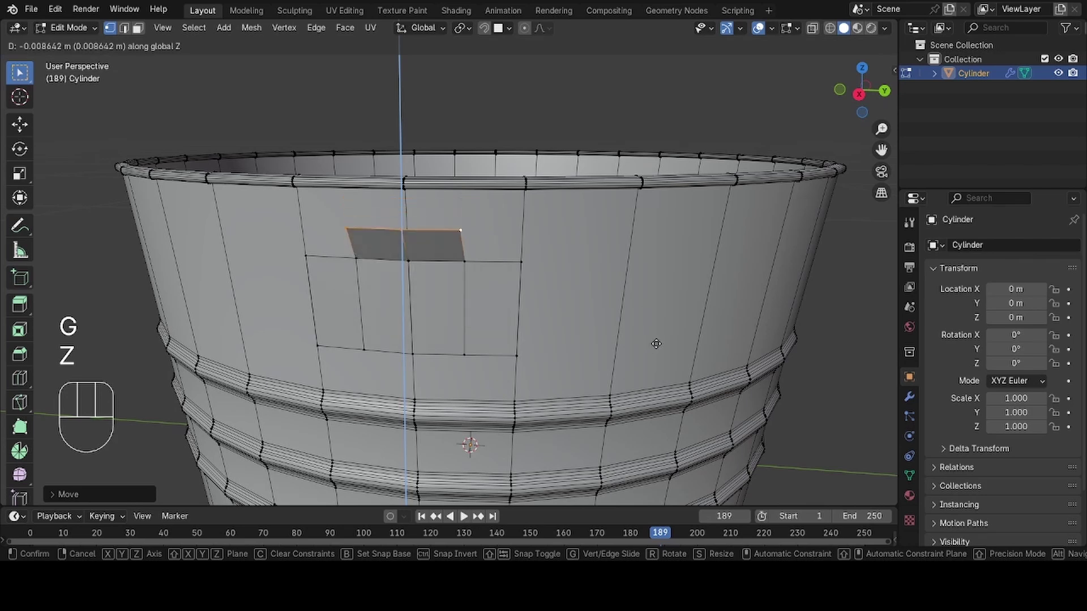
{"action": "key", "text": "e"}
{"action": "key", "text": "z"}
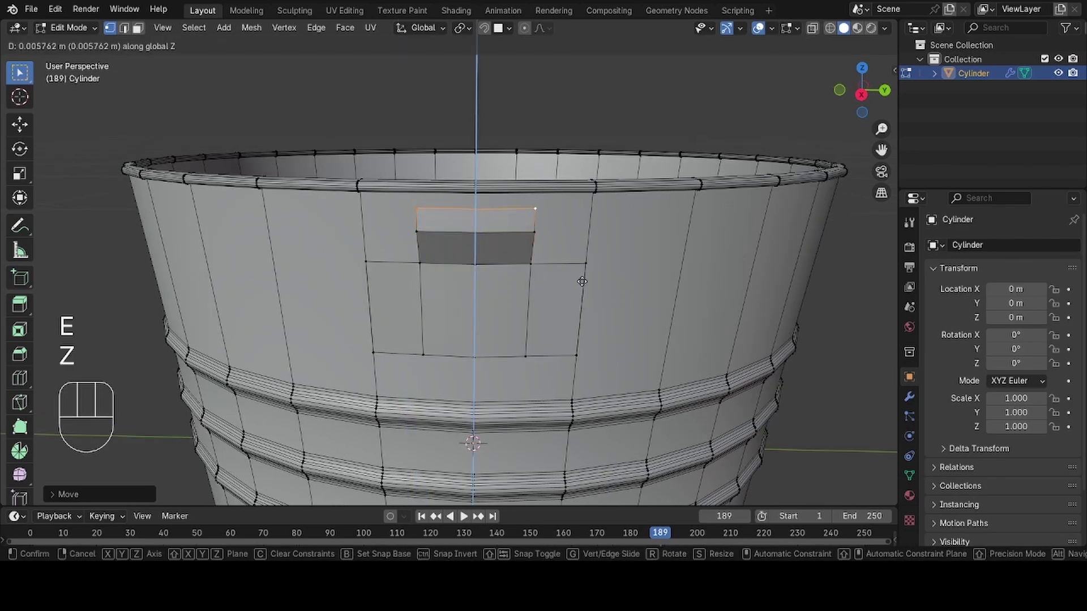
{"action": "left_click", "coordinate": [579, 266]}
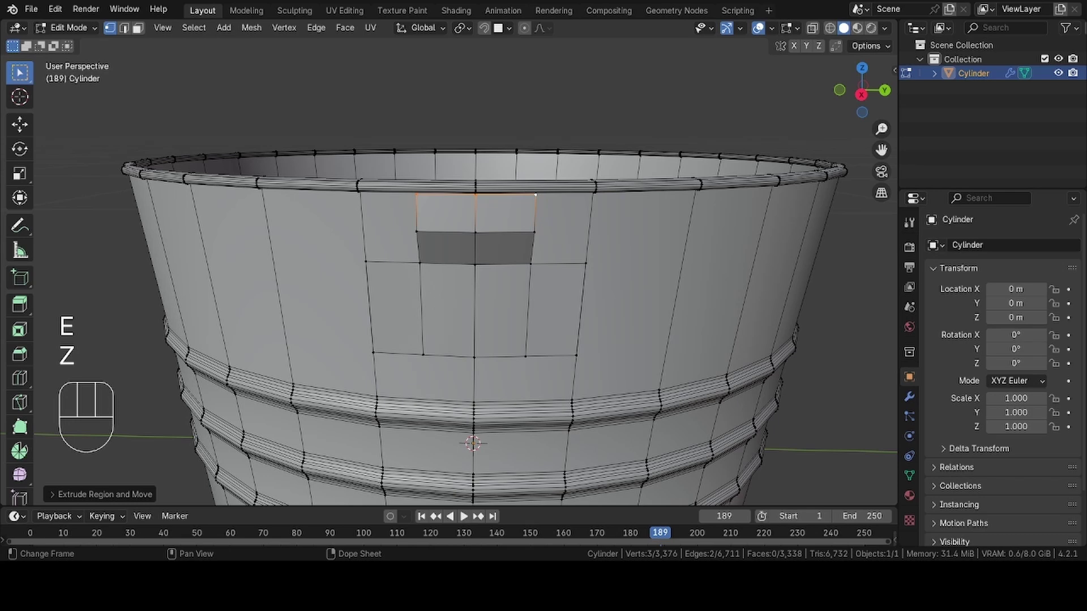
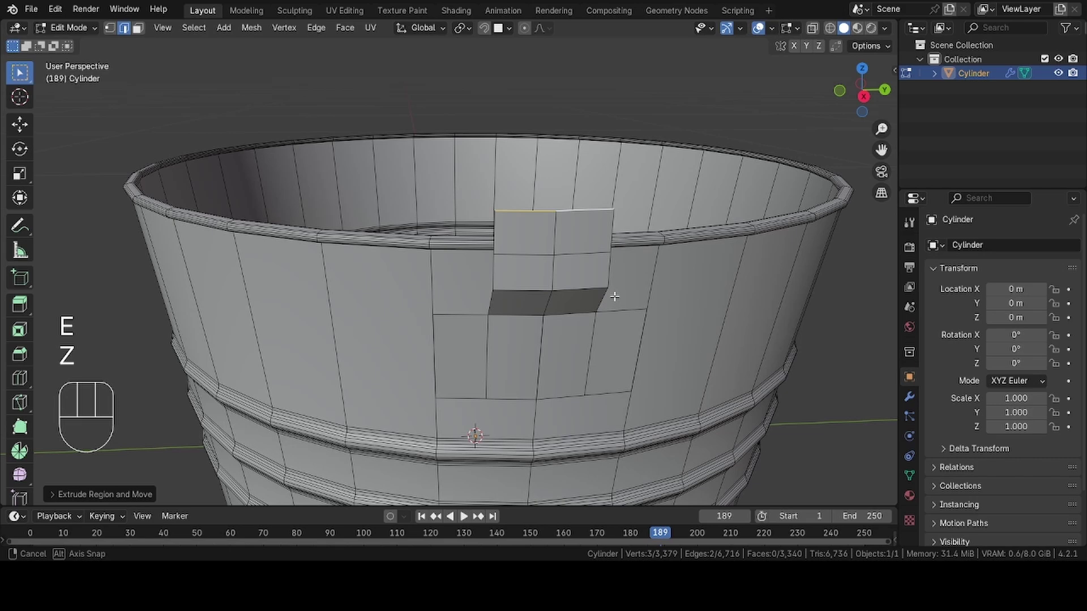
{"action": "key", "text": "1"}
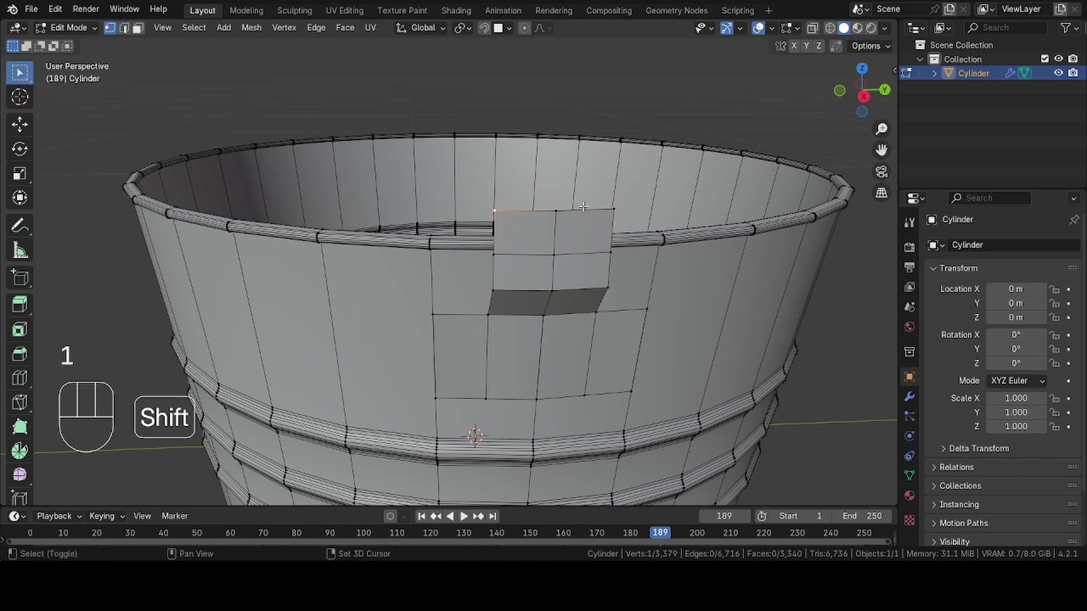
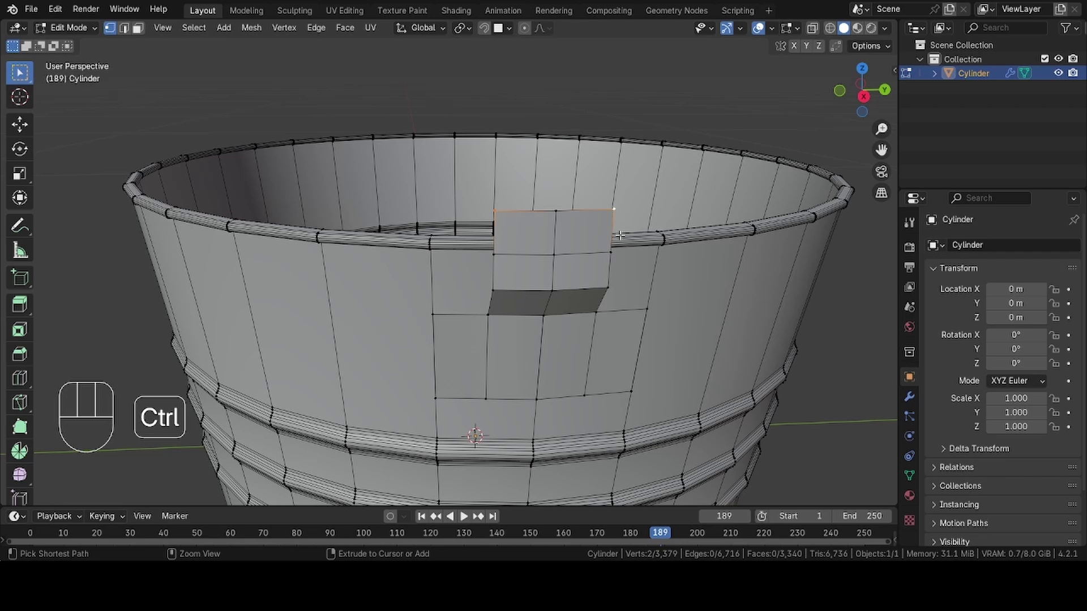
Bevel the selected tab and patch corner vertices with 5 segments to round them off.
{"action": "key", "text": "ctrl+shift+b"}
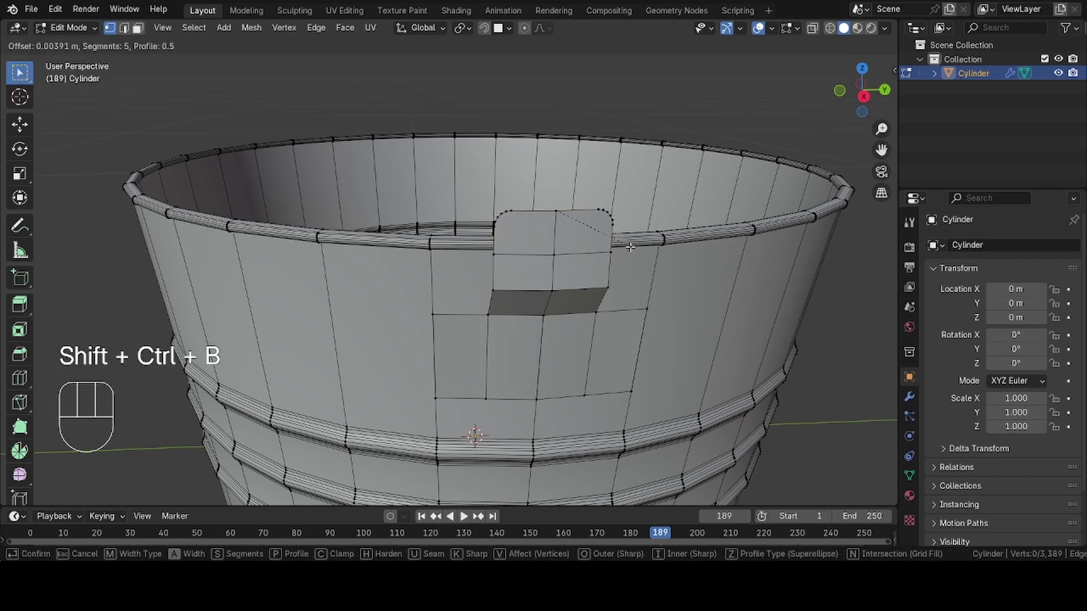
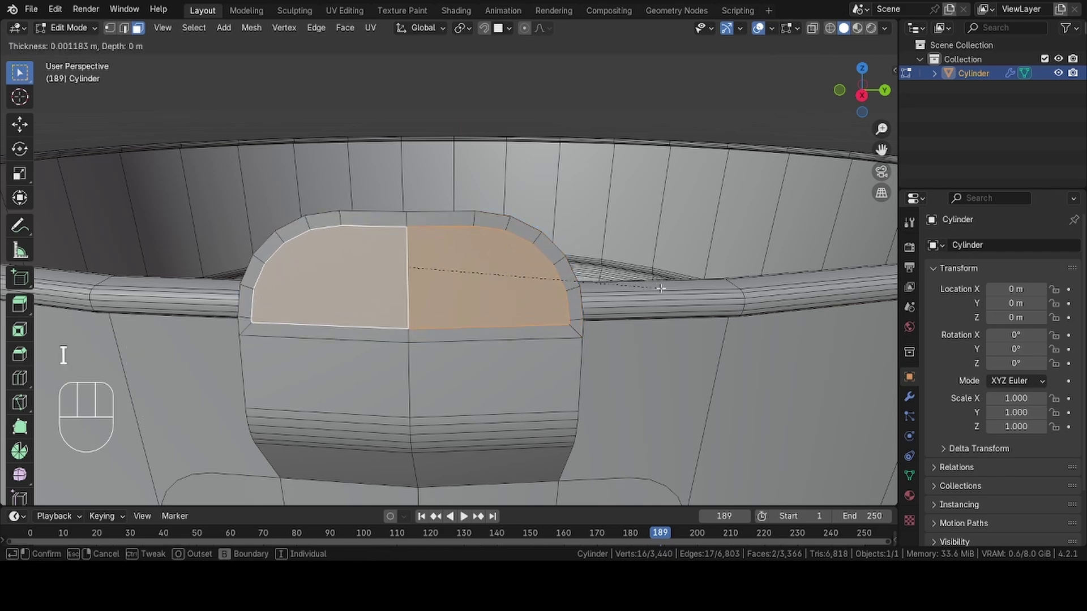
Select the whole lug piece with L and extrude its faces along normals for real thickness.
{"action": "key", "text": "1"}
{"action": "left_click_drag", "start_coordinate": [505, 299], "coordinate": [271, 62]}
{"action": "left_click_drag", "start_coordinate": [66, 23], "coordinate": [123, 214]}
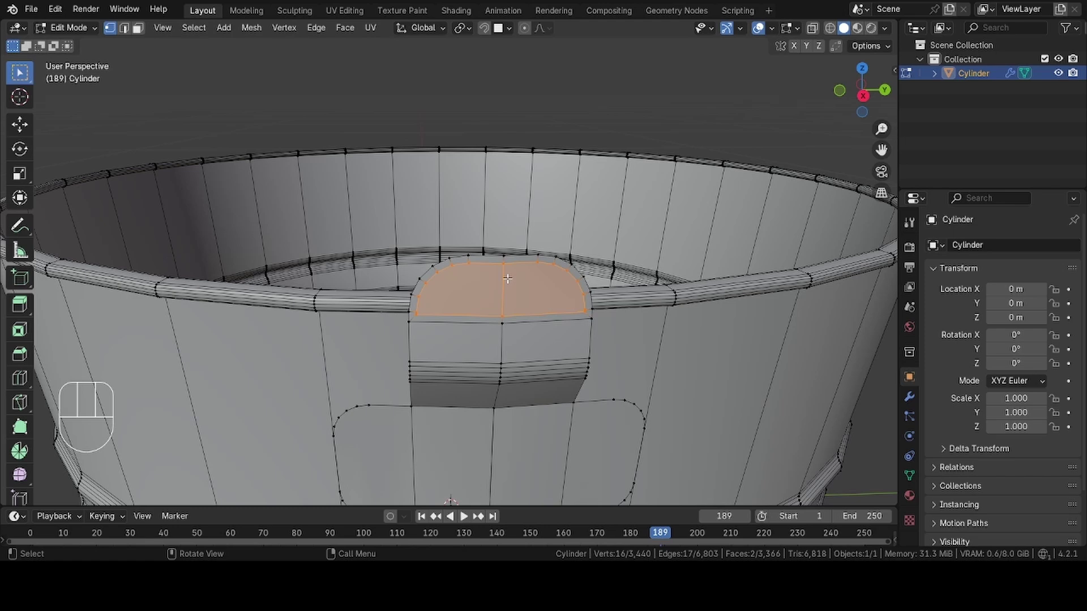
{"action": "left_click_drag", "start_coordinate": [512, 283], "coordinate": [578, 212]}
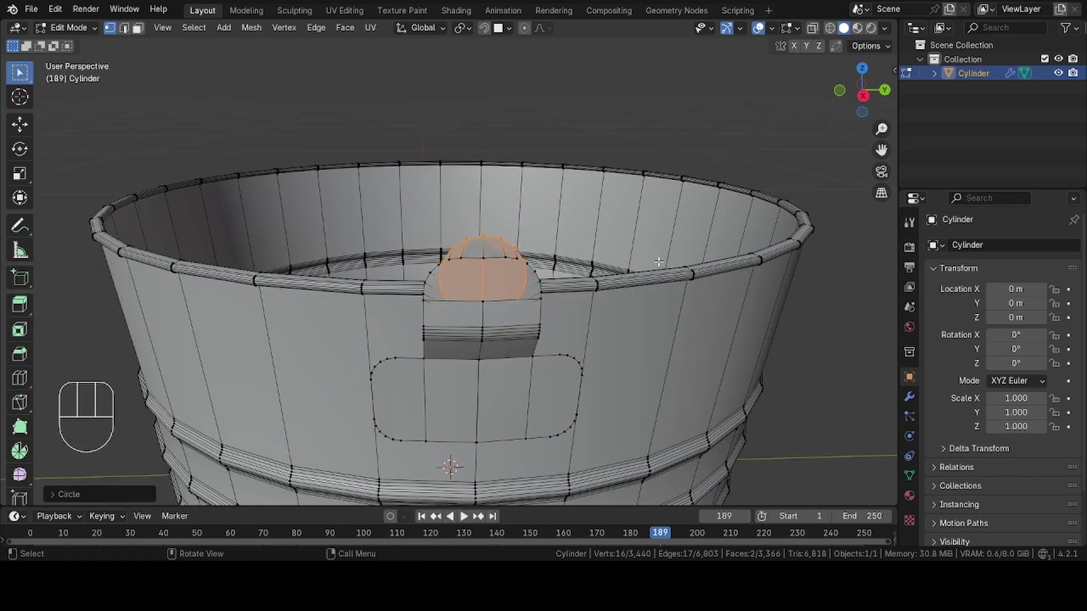
{"action": "key", "text": "s"}
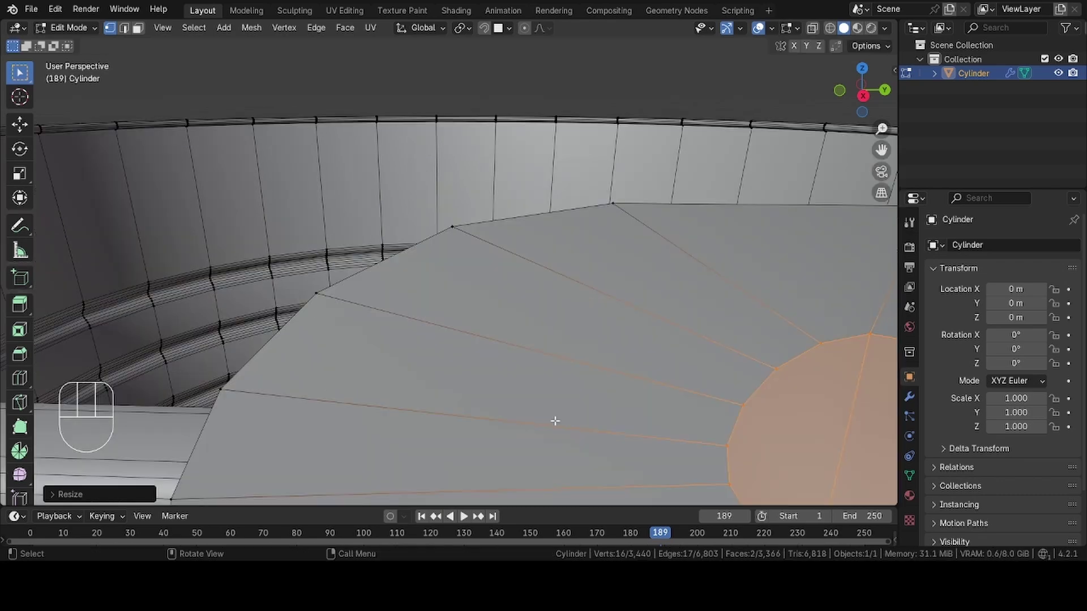
{"action": "key", "text": "2"}
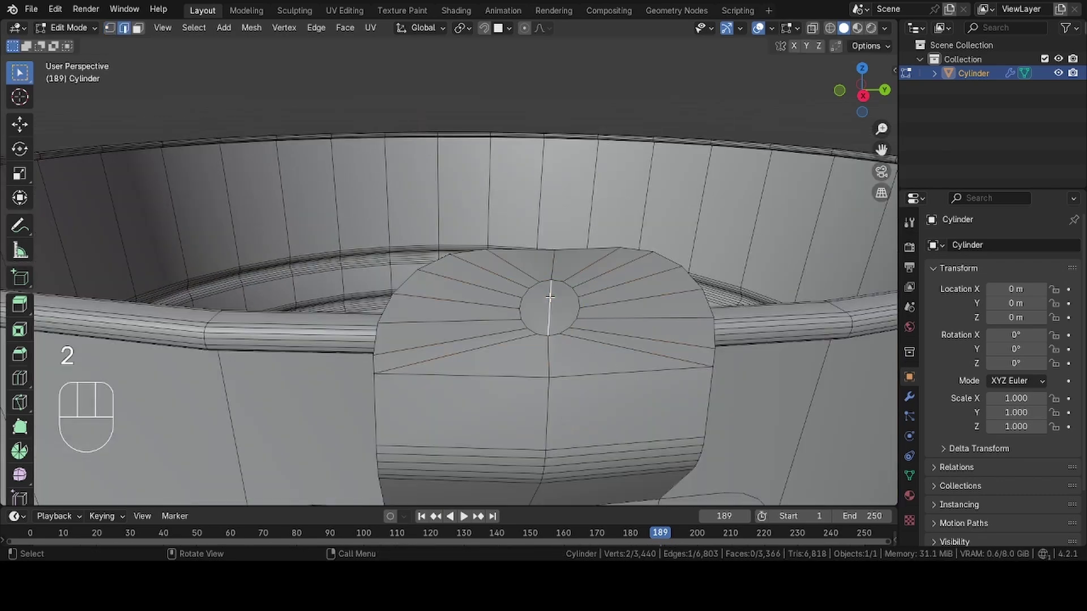
{"action": "key", "text": "x"}
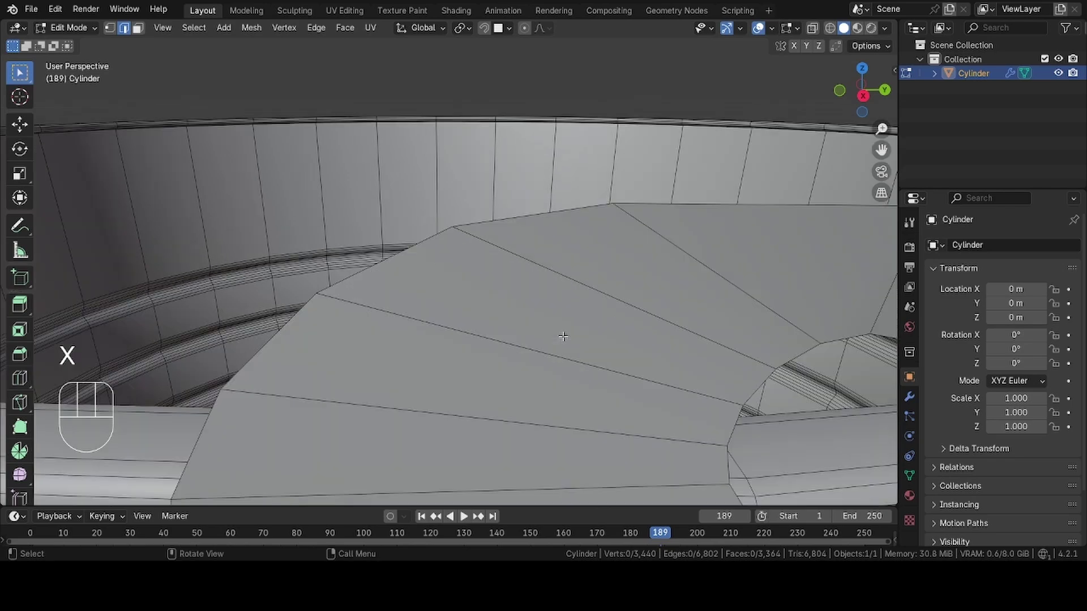
{"action": "key", "text": "l"}
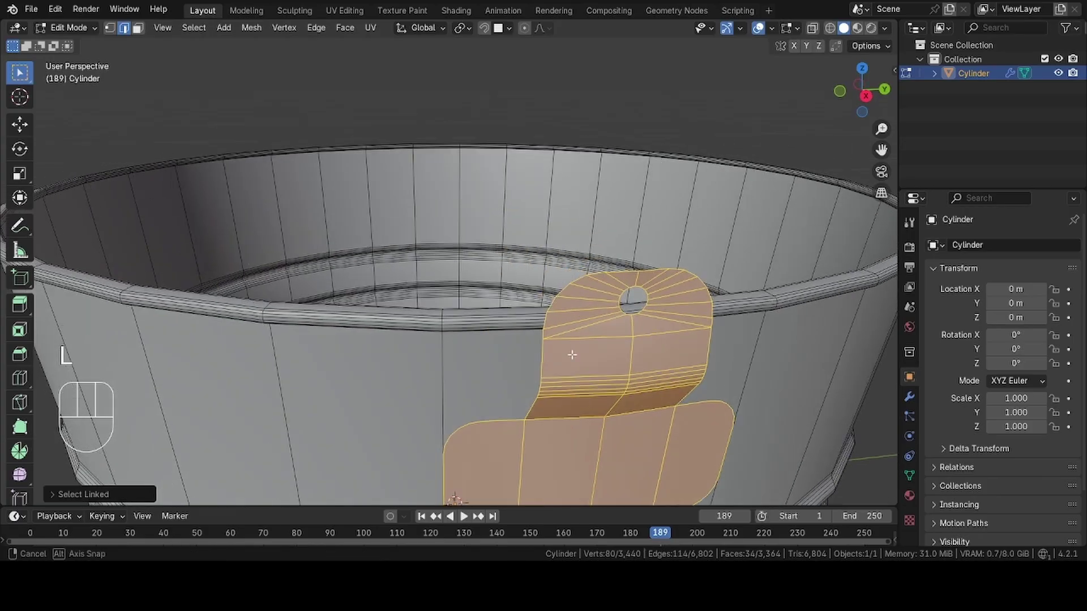
{"action": "key", "text": "alt+e"}
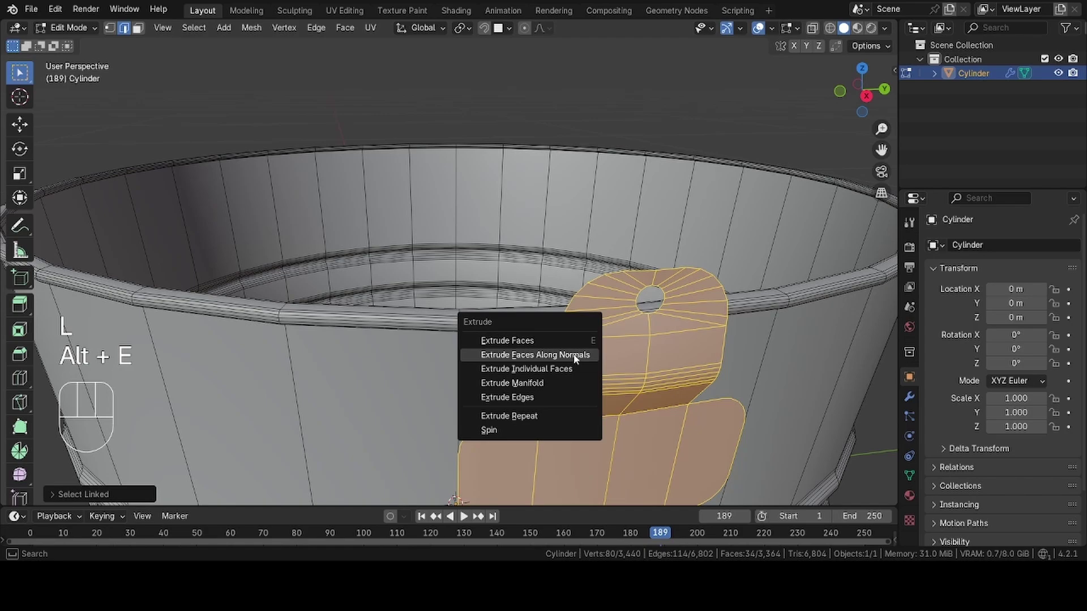
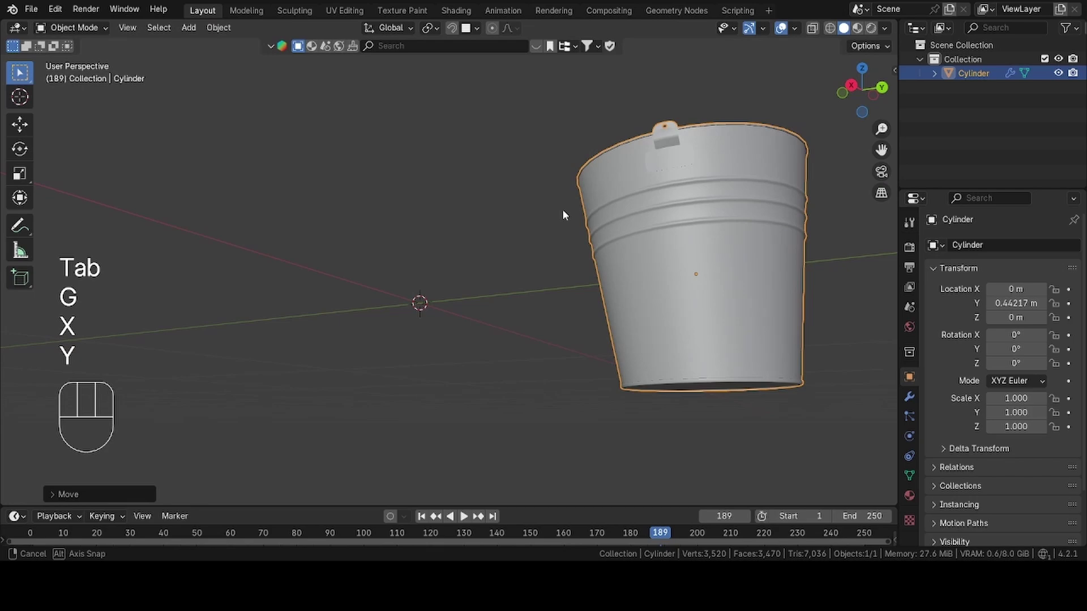
Snap the 3D cursor to the bottom face, set origin there and clear location to the world origin.
{"action": "key", "text": "Tab"}
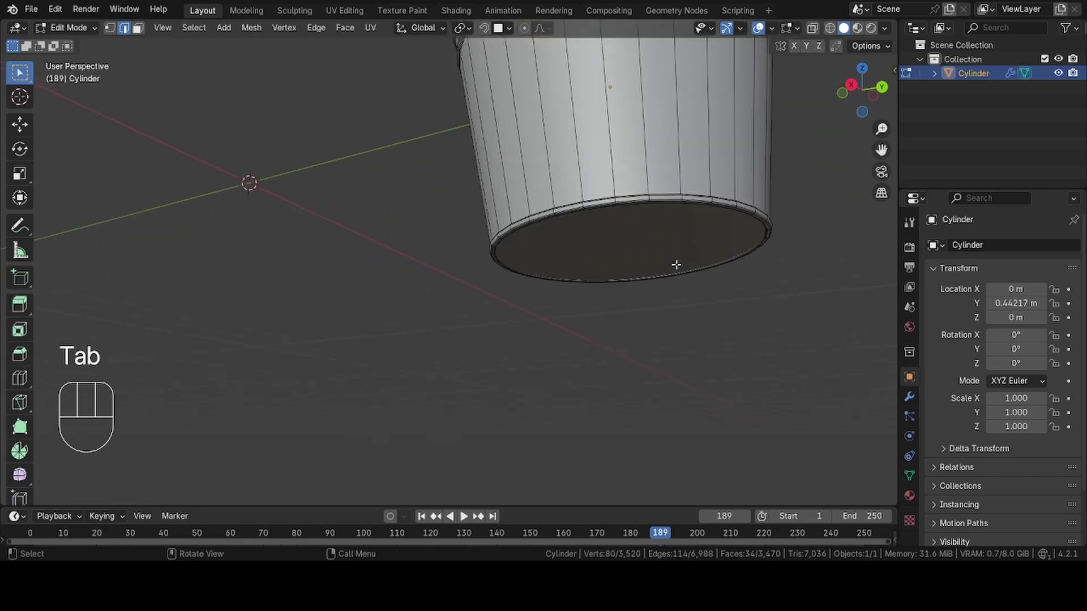
{"action": "key", "text": "3"}
{"action": "left_click", "coordinate": [644, 248]}
{"action": "key", "text": "shift+s"}
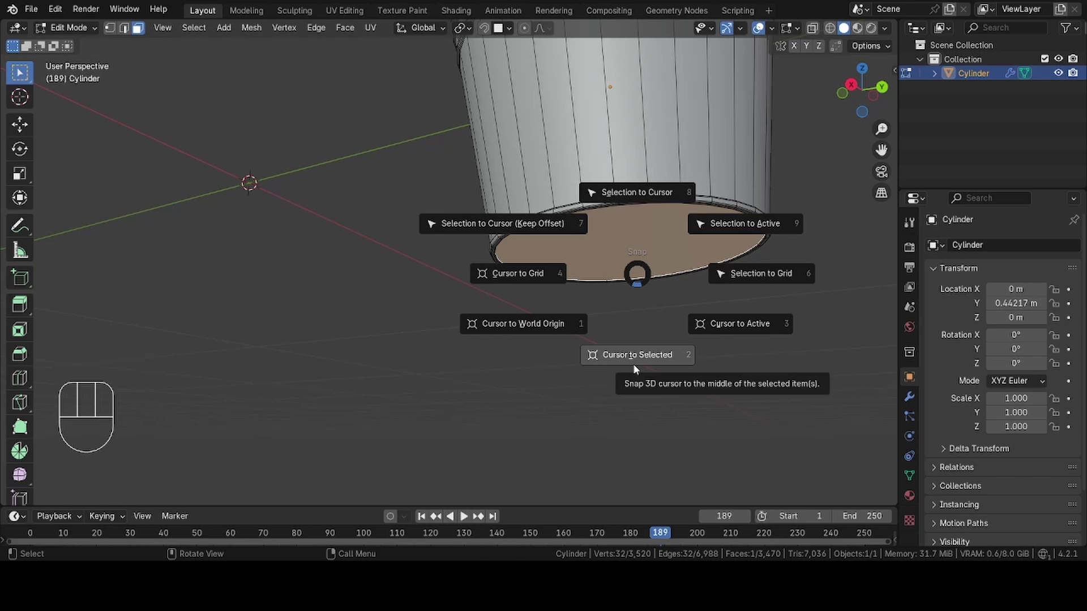
{"action": "key", "text": "Tab"}
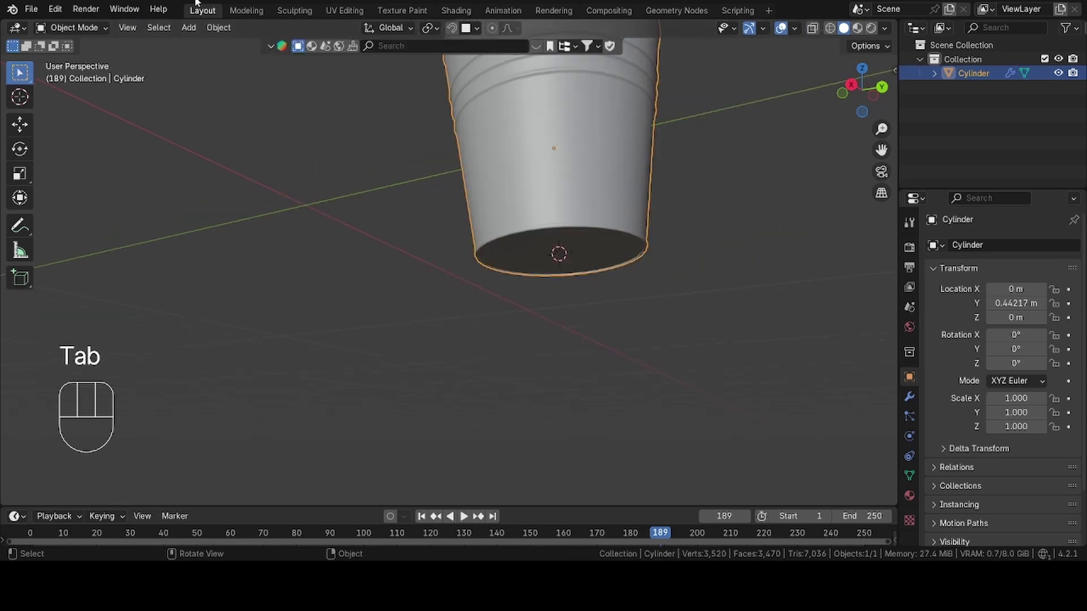
{"action": "left_click_drag", "start_coordinate": [223, 34], "coordinate": [428, 101]}
{"action": "key", "text": "alt+g"}
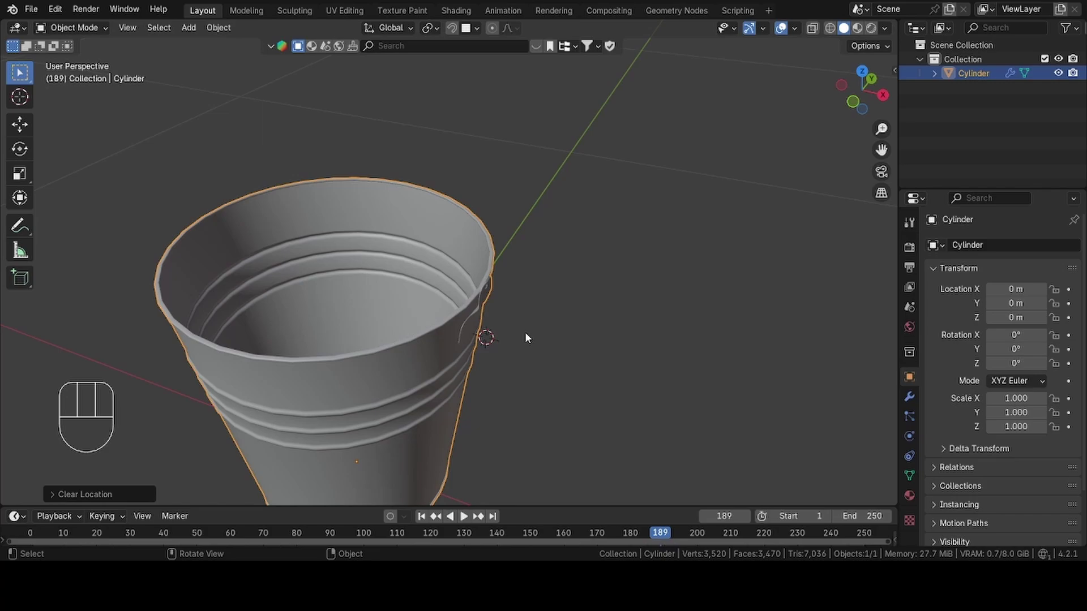
Duplicate the lug and rotate the copy 180° about Z around the cursor to the opposite rim.
{"action": "key", "text": "Tab"}
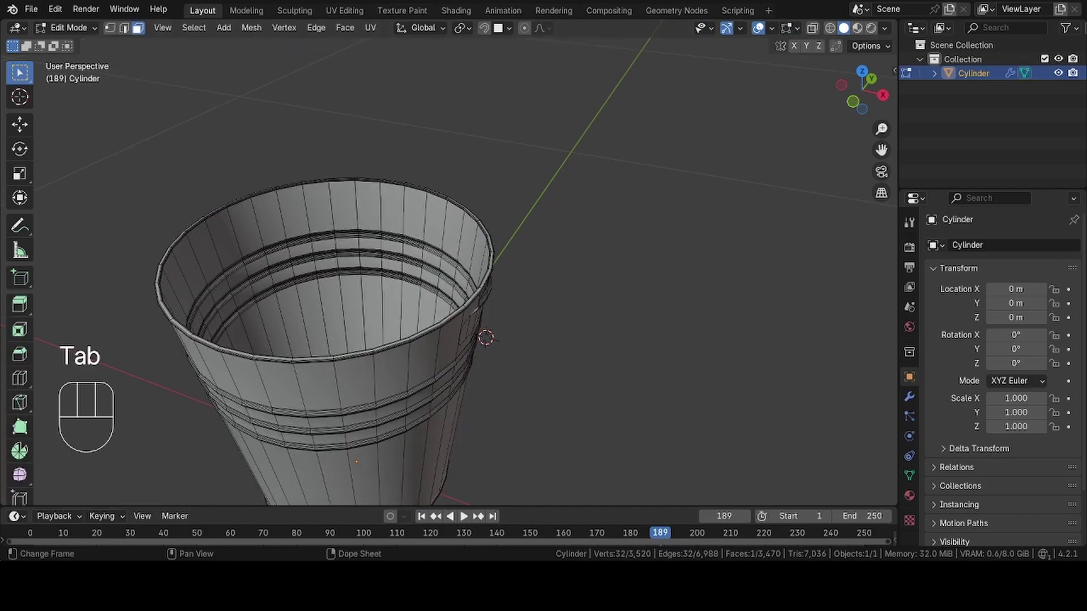
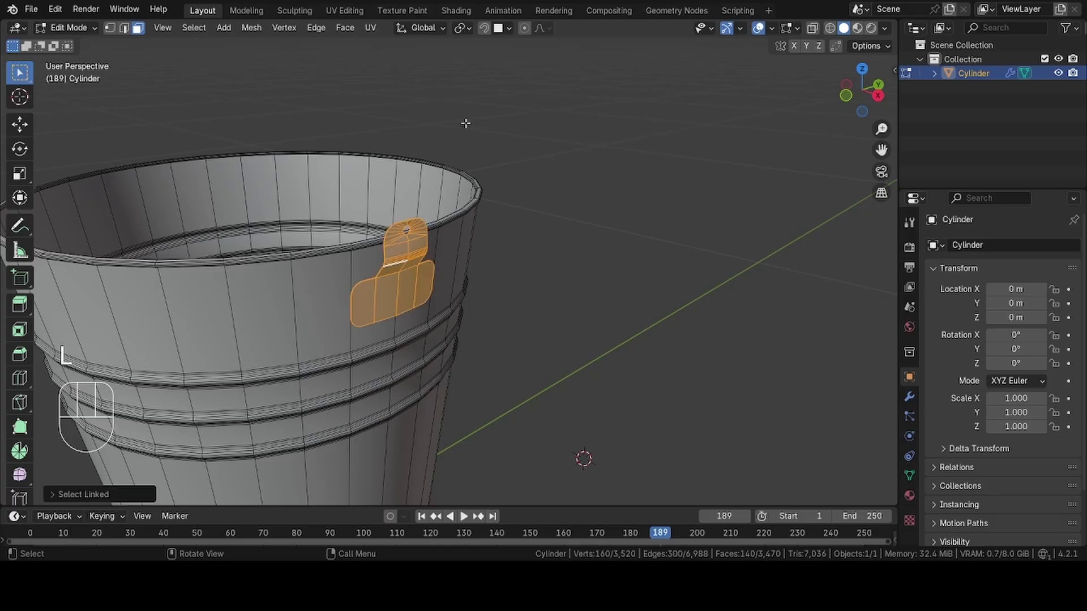
{"action": "left_click_drag", "start_coordinate": [472, 34], "coordinate": [496, 77]}
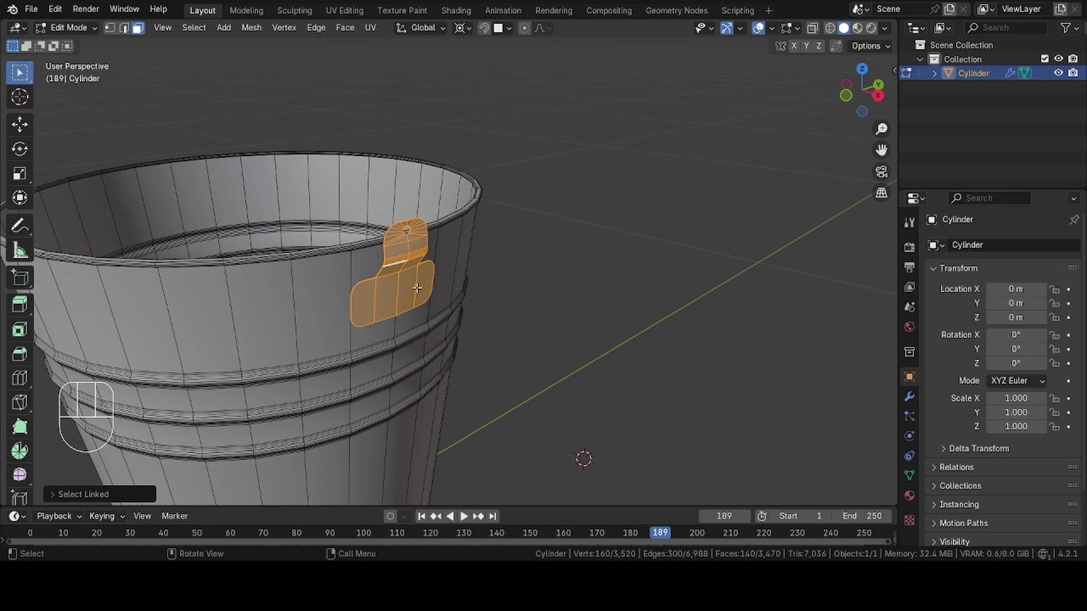
{"action": "key", "text": "shift+s"}
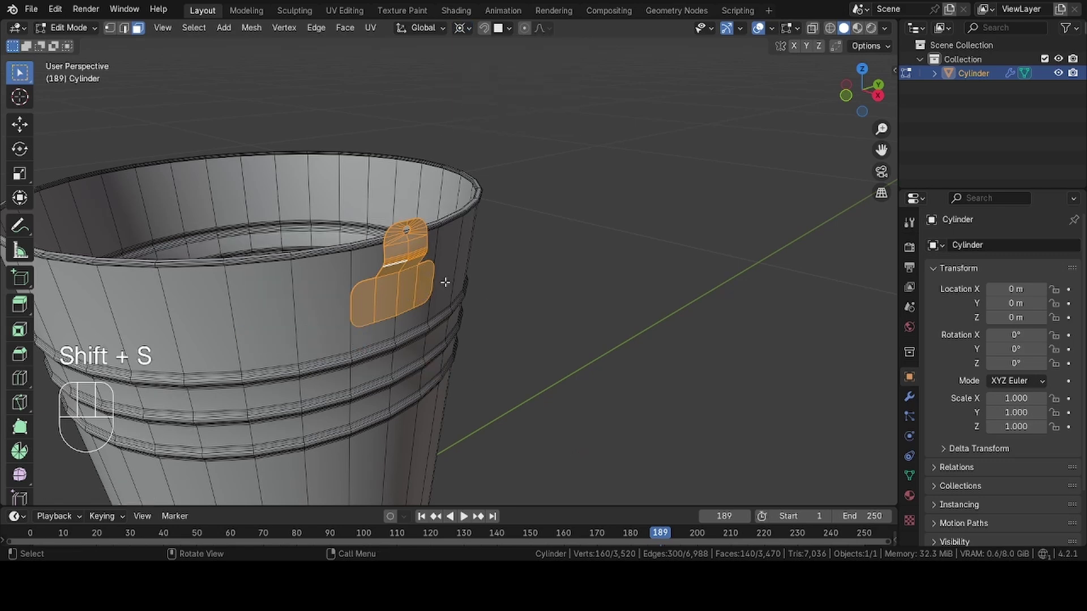
{"action": "key", "text": "shift+d"}
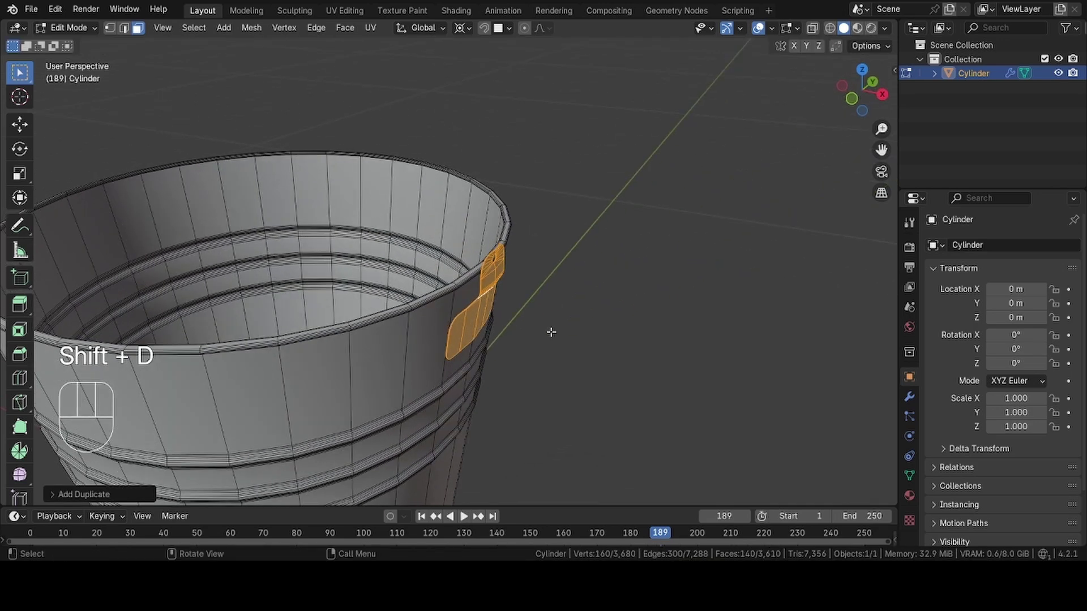
{"action": "key", "text": "r"}
{"action": "key", "text": "1"}
{"action": "key", "text": "8"}
{"action": "key", "text": "0"}
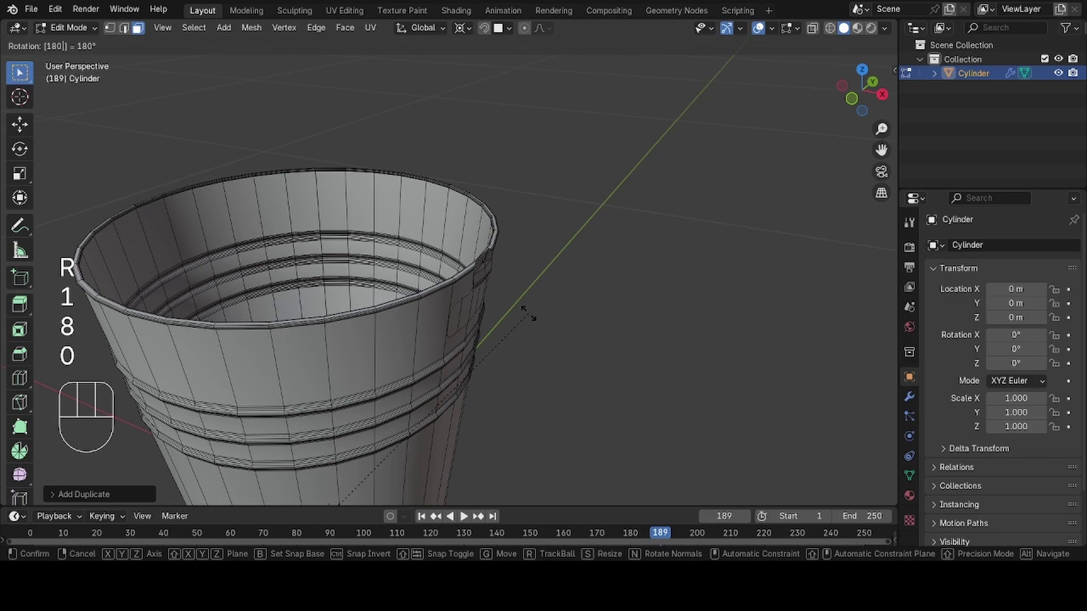
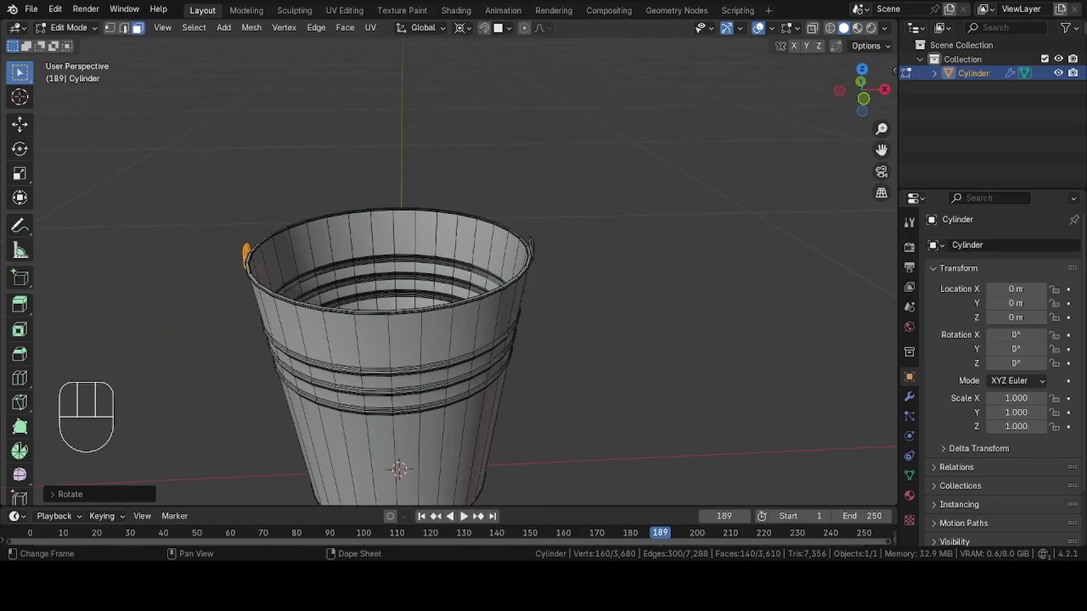
Shade the bucket Auto Smooth and add a Weighted Normal modifier in Object Mode.
{"action": "key", "text": "Tab"}
{"action": "left_click_drag", "start_coordinate": [424, 326], "coordinate": [376, 285]}
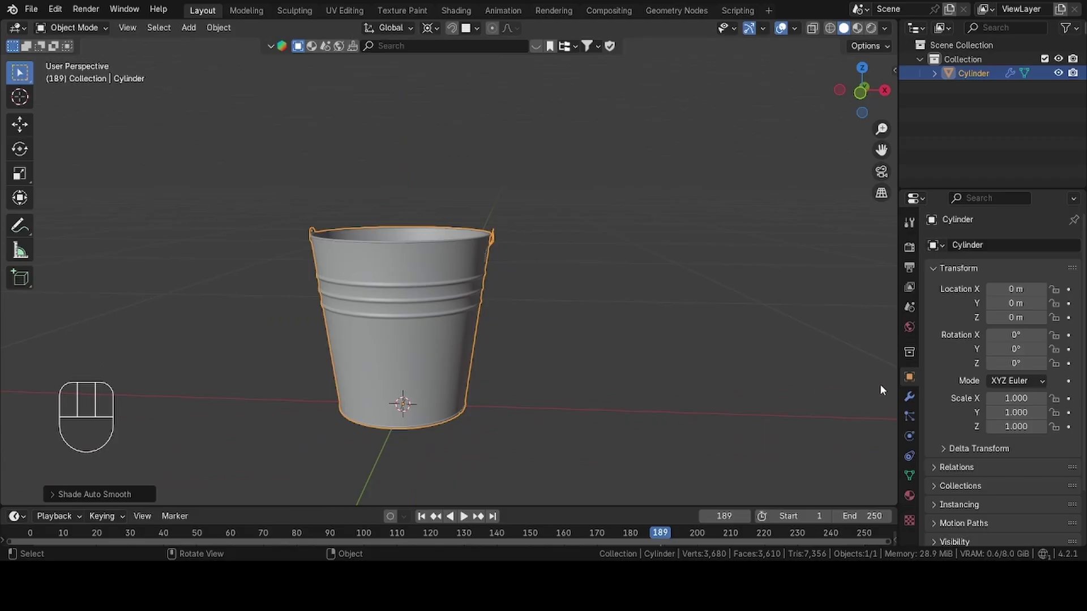
{"action": "left_click", "coordinate": [916, 405]}
{"action": "left_click_drag", "start_coordinate": [1006, 258], "coordinate": [871, 360]}
{"action": "left_click_drag", "start_coordinate": [1076, 403], "coordinate": [1037, 279]}
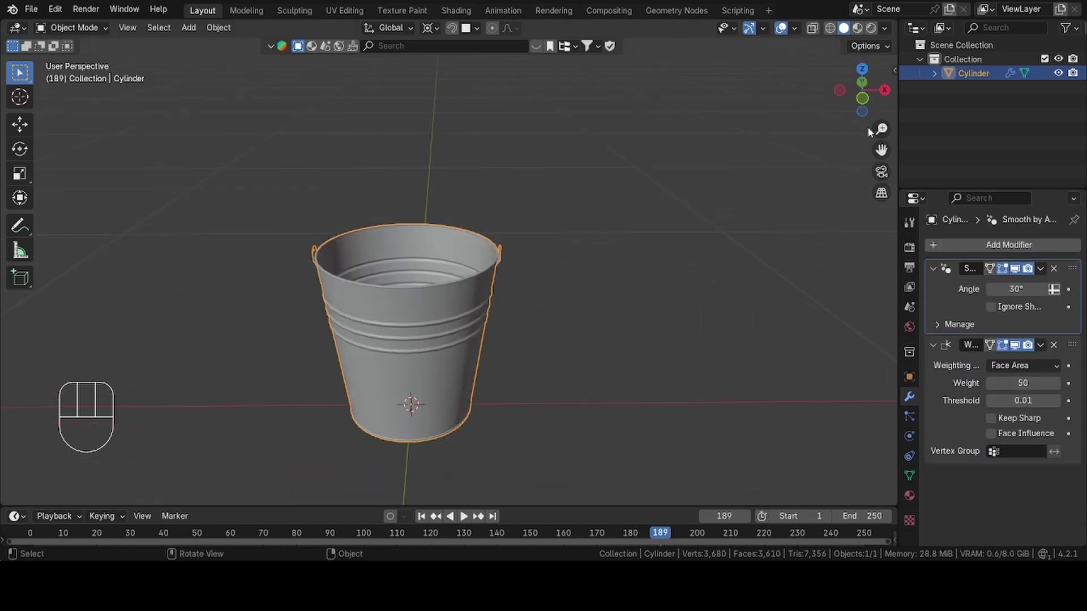
From Back view add a circle and rotate it 90° on X so it stands upright.
{"action": "left_click", "coordinate": [861, 85]}
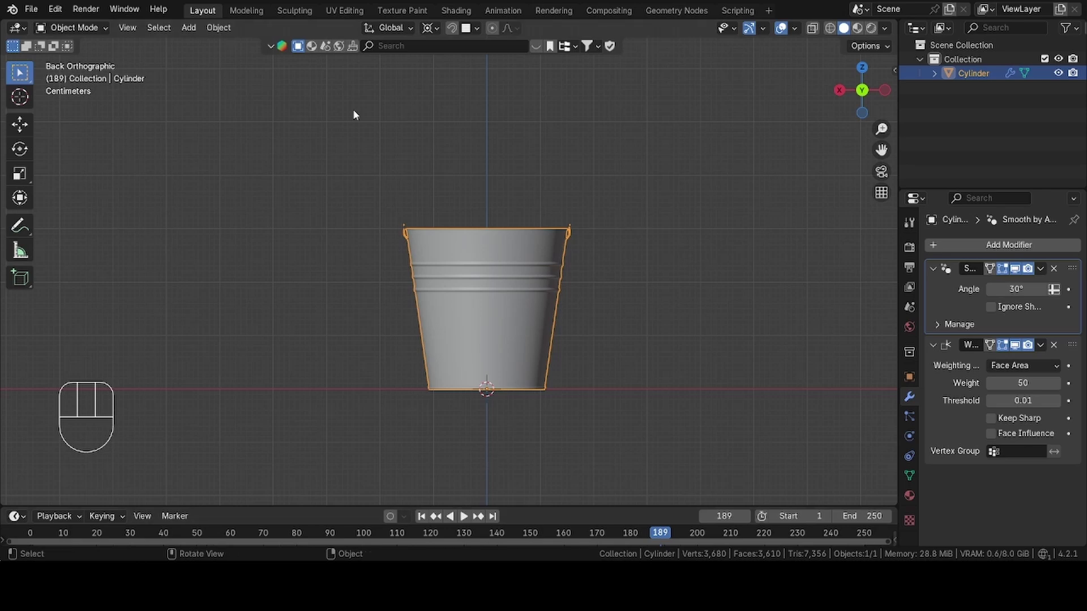
{"action": "left_click_drag", "start_coordinate": [192, 30], "coordinate": [336, 71]}
{"action": "key", "text": "r"}
{"action": "key", "text": "x"}
{"action": "key", "text": "9"}
{"action": "key", "text": "0"}
{"action": "key", "text": "Return"}
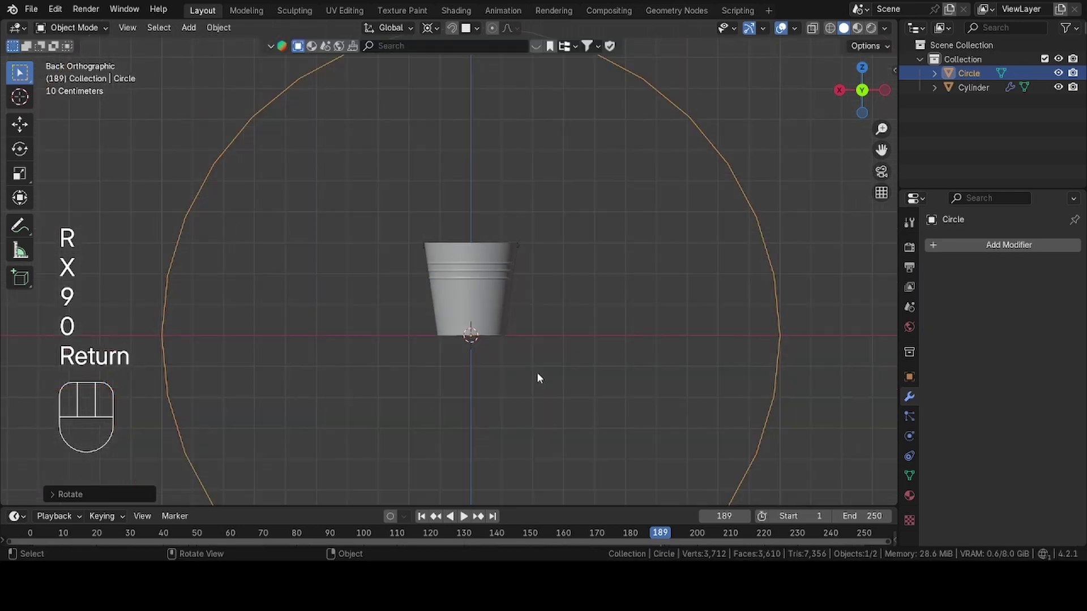
Delete the circle's lower-half vertices and scale the remaining arc down to fit the bucket.
{"action": "key", "text": "Tab"}
{"action": "key", "text": "1"}
{"action": "left_click", "coordinate": [301, 312]}
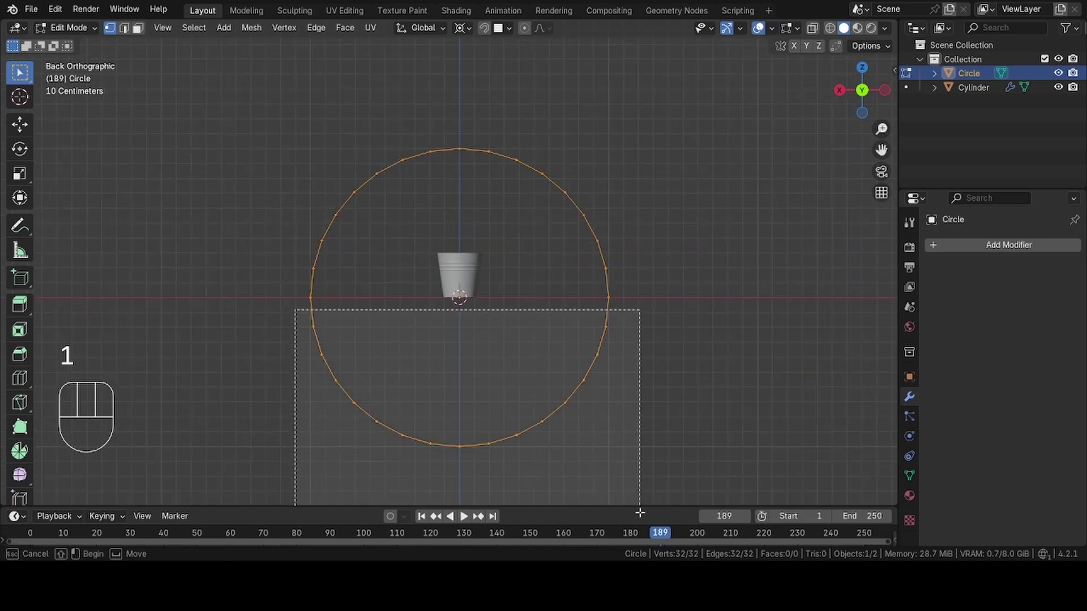
{"action": "key", "text": "x"}
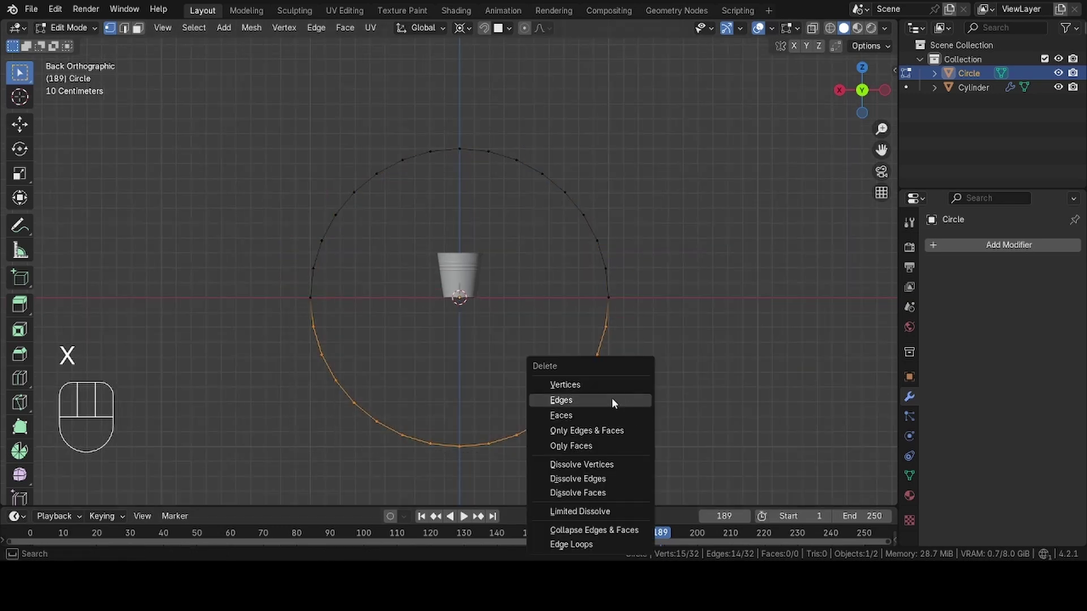
{"action": "key", "text": "Tab"}
{"action": "key", "text": "a"}
{"action": "key", "text": "s"}
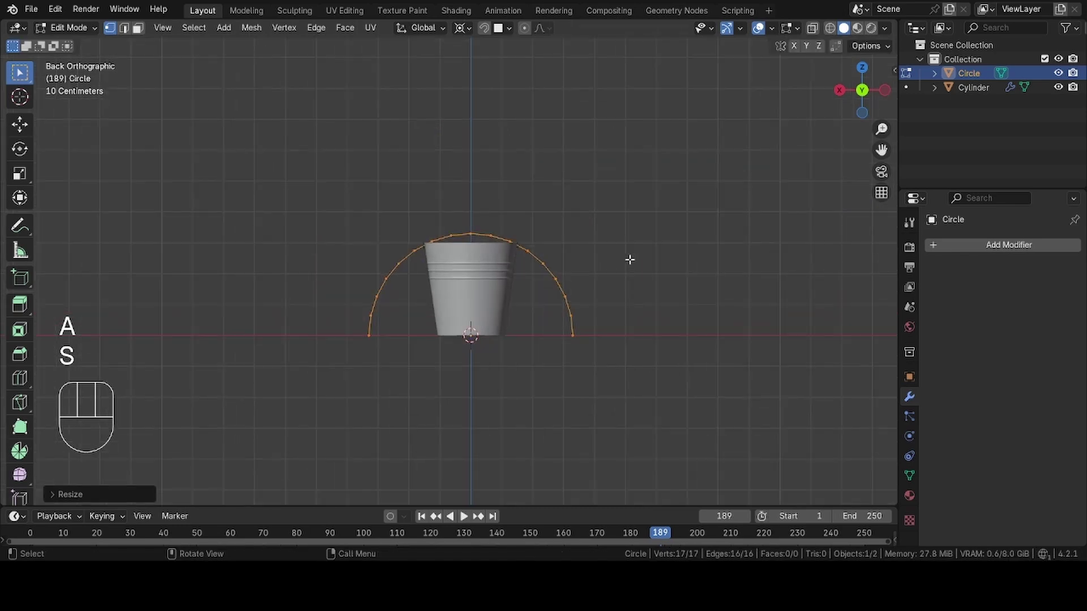
{"action": "key", "text": "s"}
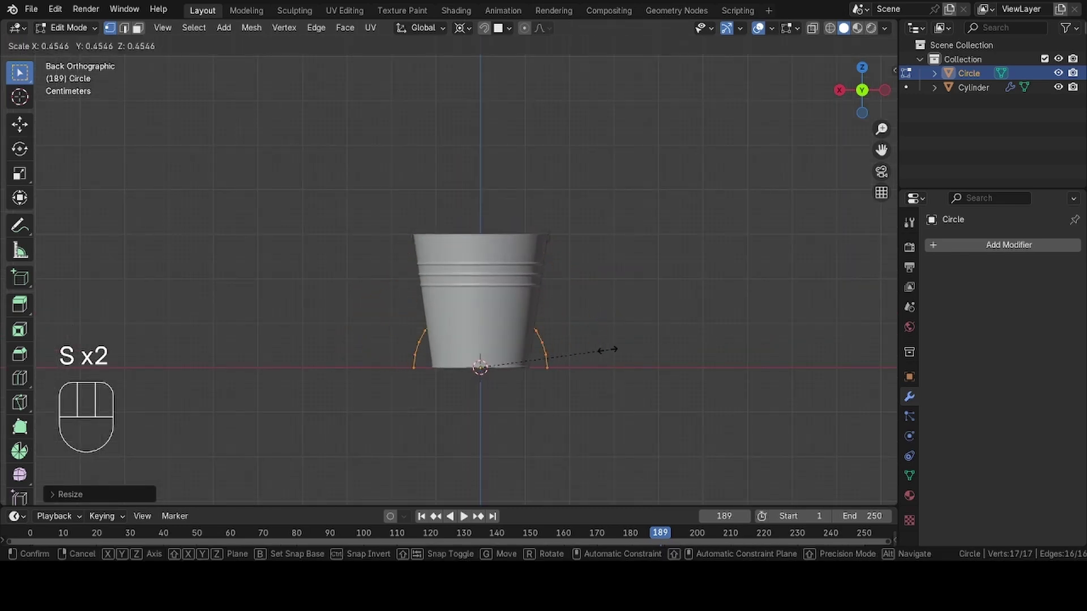
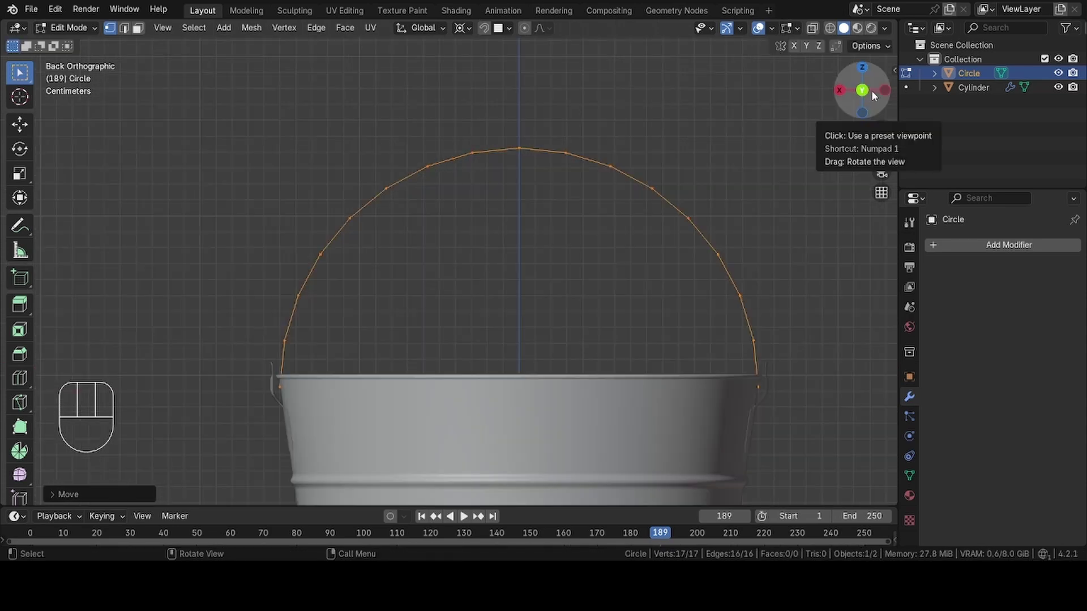
From side view raise a new handle point along Z, then extrude it 0.007 along X.
{"action": "left_click", "coordinate": [883, 94]}
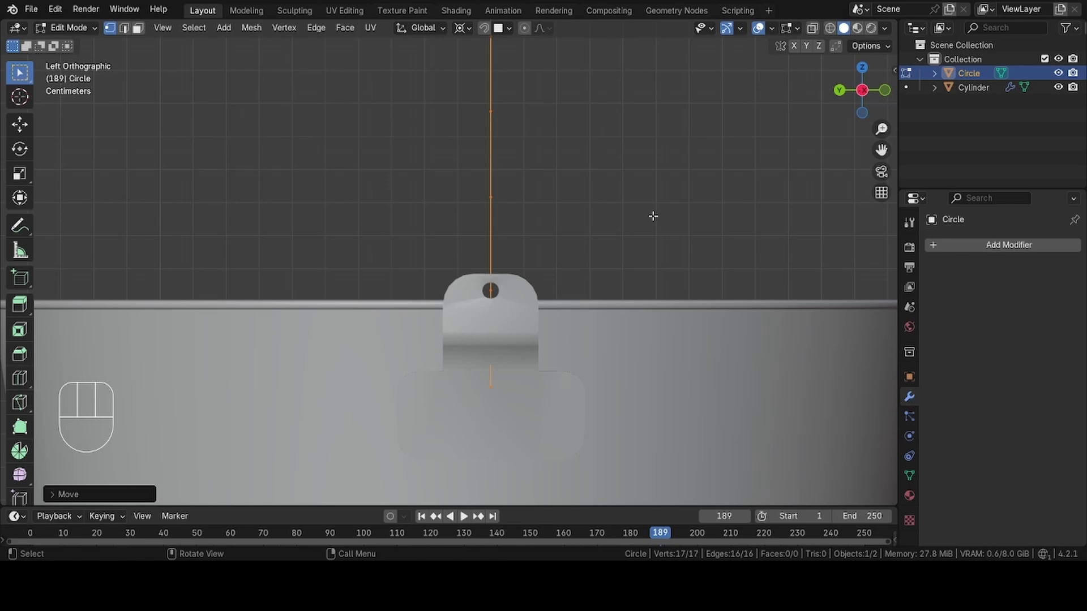
{"action": "key", "text": "g"}
{"action": "key", "text": "z"}
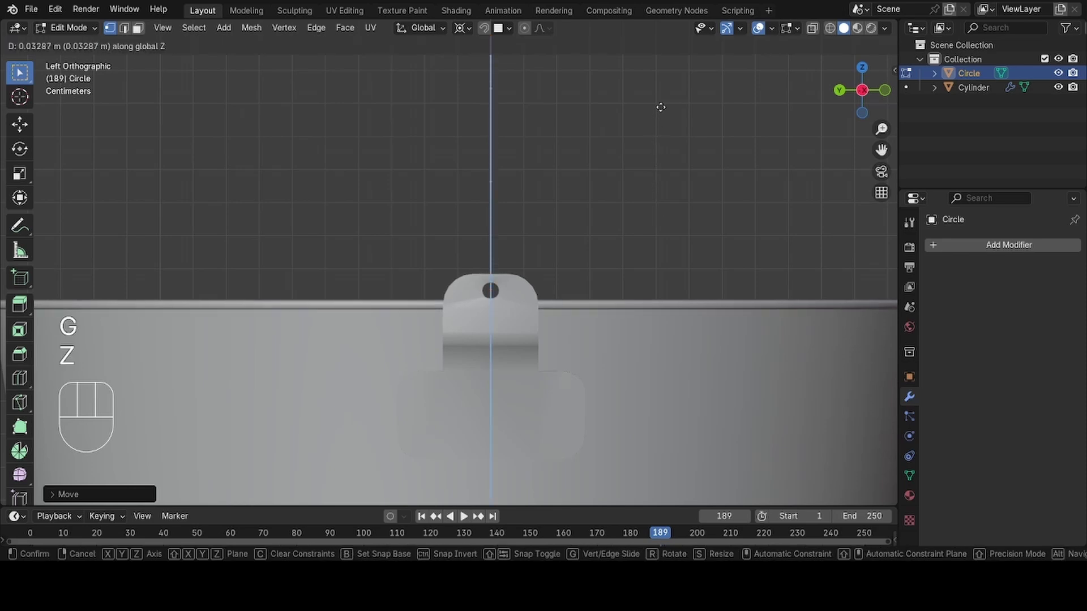
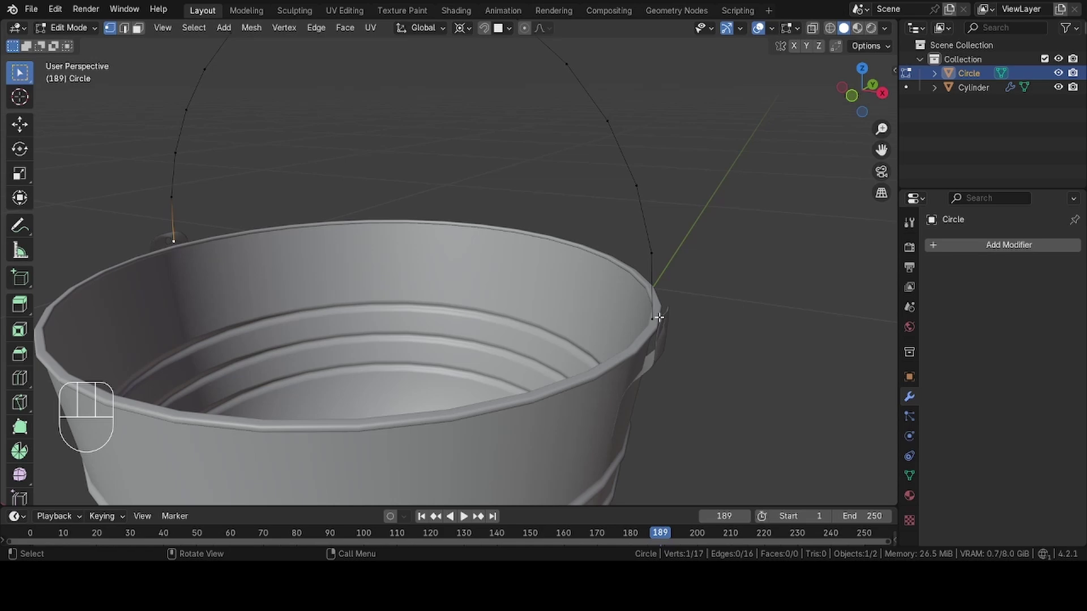
{"action": "key", "text": "e"}
{"action": "key", "text": "x"}
{"action": "key", "text": "0"}
{"action": "key", "text": "."}
{"action": "key", "text": "0"}
{"action": "key", "text": "0"}
{"action": "key", "text": "7"}
{"action": "key", "text": "Return"}
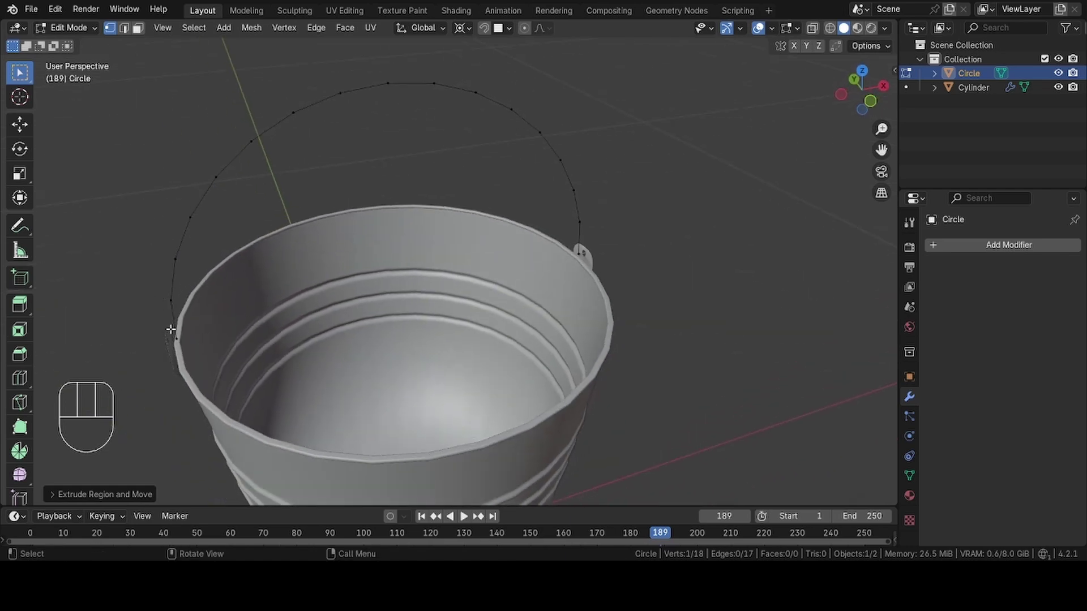
Add further end points and extrude -0.007 along X, returning to Back view.
{"action": "left_click", "coordinate": [173, 330]}
{"action": "left_click", "coordinate": [180, 339]}
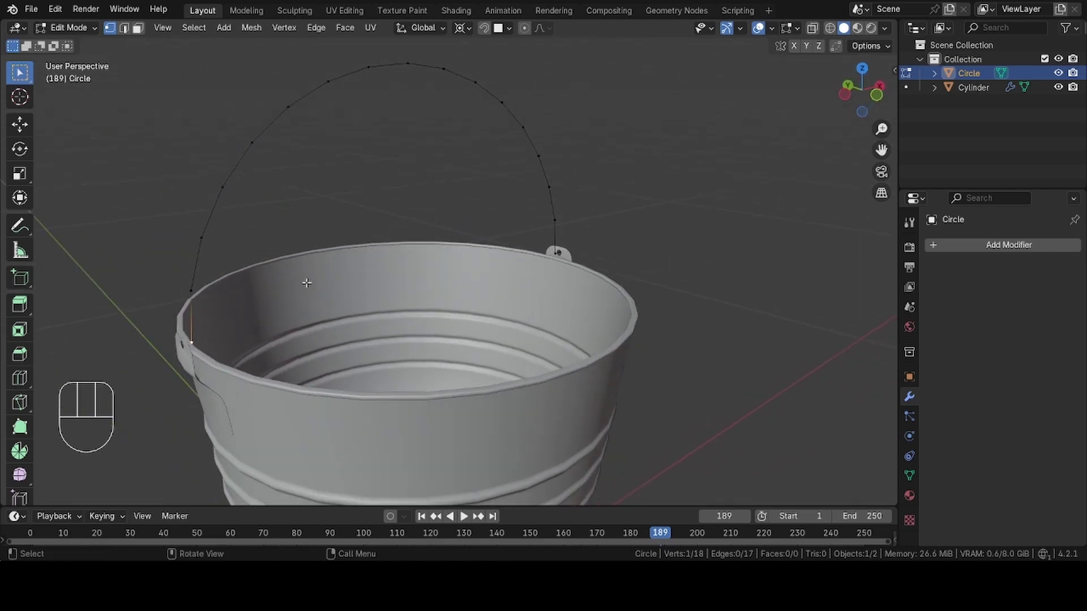
{"action": "key", "text": "e"}
{"action": "key", "text": "x"}
{"action": "key", "text": "0"}
{"action": "key", "text": "."}
{"action": "key", "text": "0"}
{"action": "key", "text": "0"}
{"action": "key", "text": "7"}
{"action": "key", "text": "-"}
{"action": "key", "text": "Return"}
{"action": "left_click", "coordinate": [881, 92]}
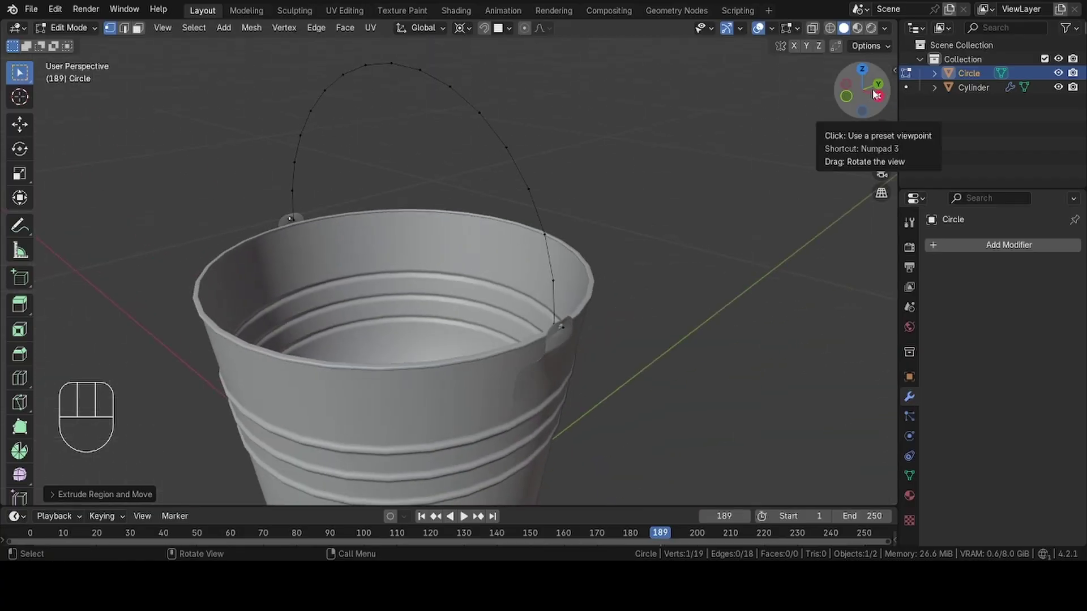
{"action": "left_click", "coordinate": [879, 91]}
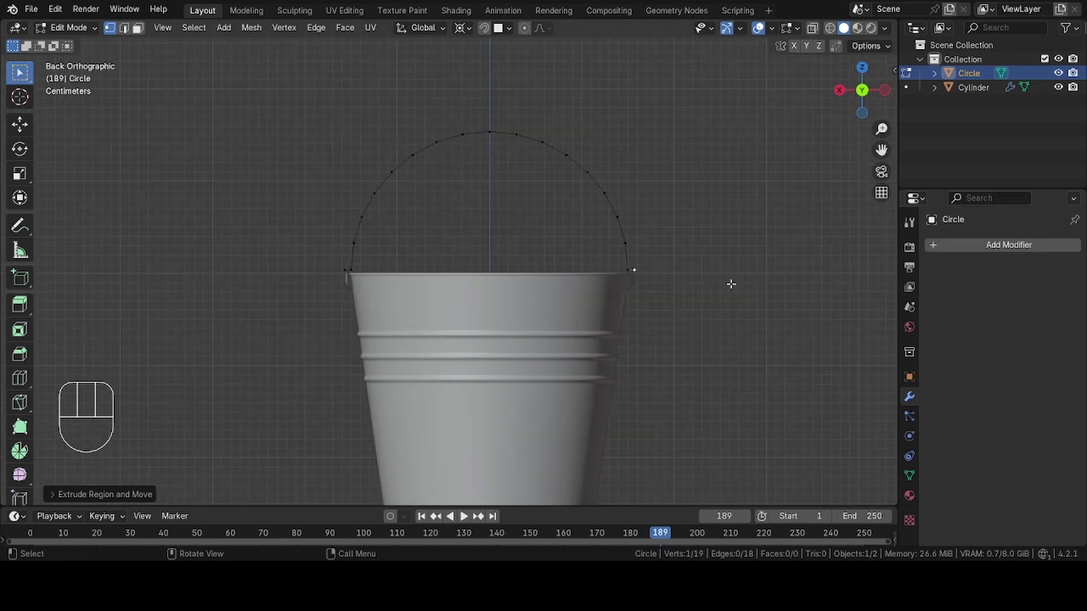
Scale the whole arc along X to match the rim and extrude its end down along Z to the lug.
{"action": "key", "text": "a"}
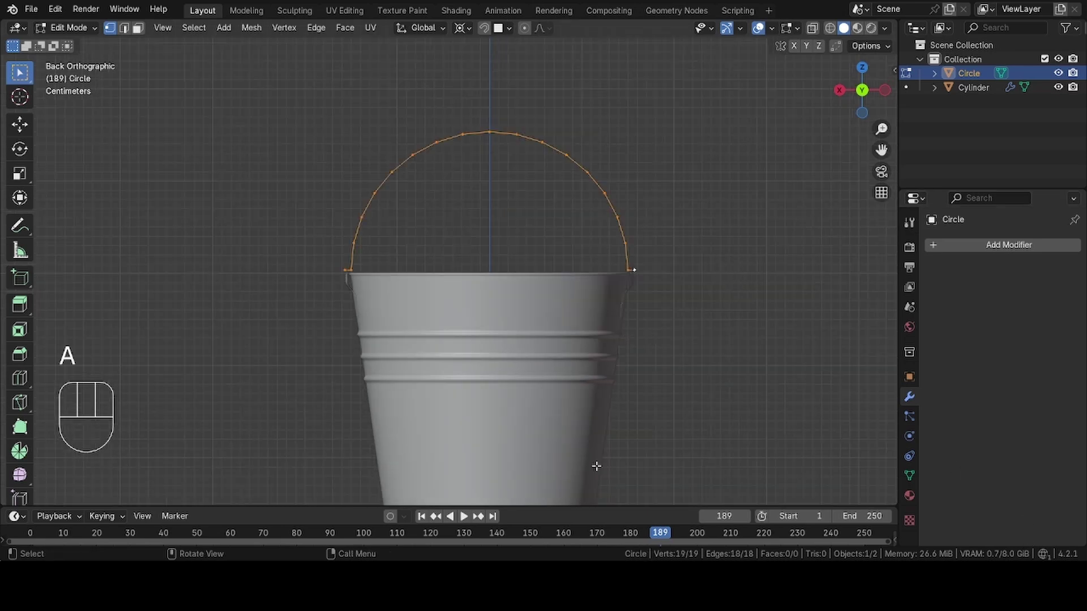
{"action": "key", "text": "s"}
{"action": "key", "text": "x"}
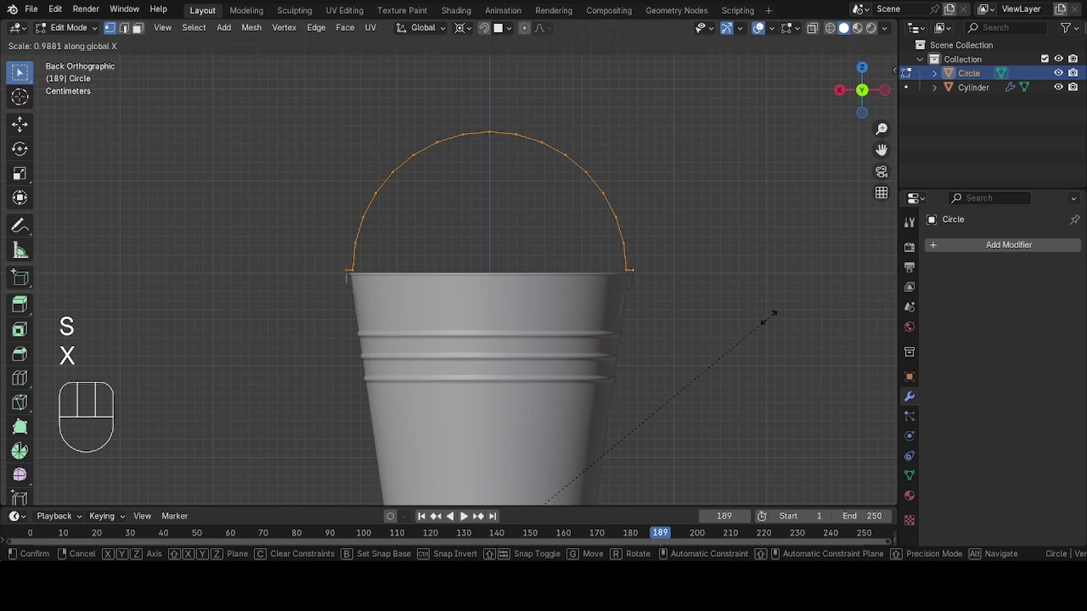
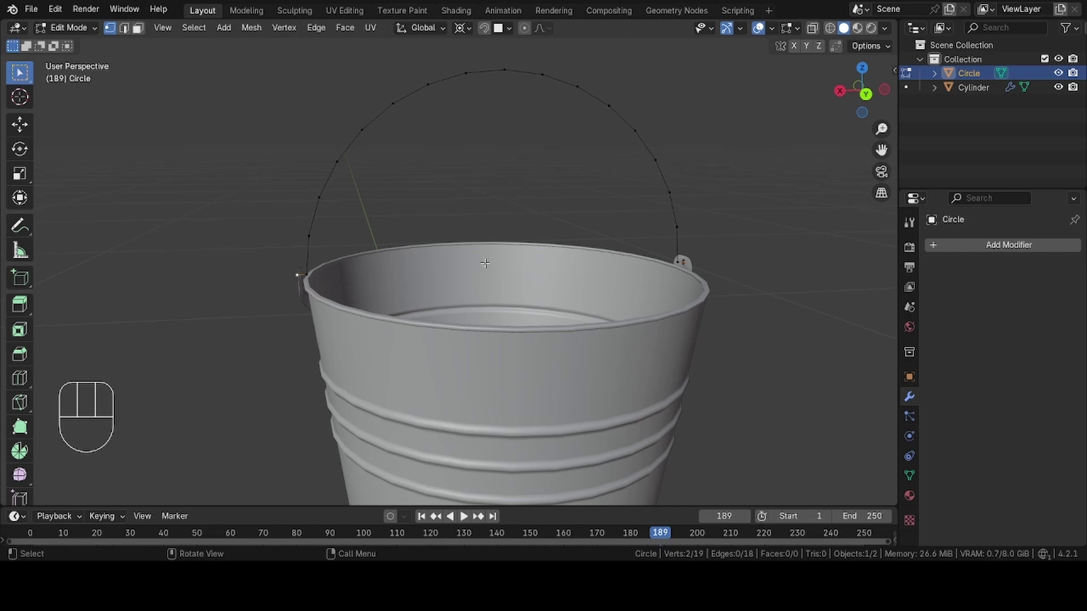
{"action": "key", "text": "e"}
{"action": "key", "text": "z"}
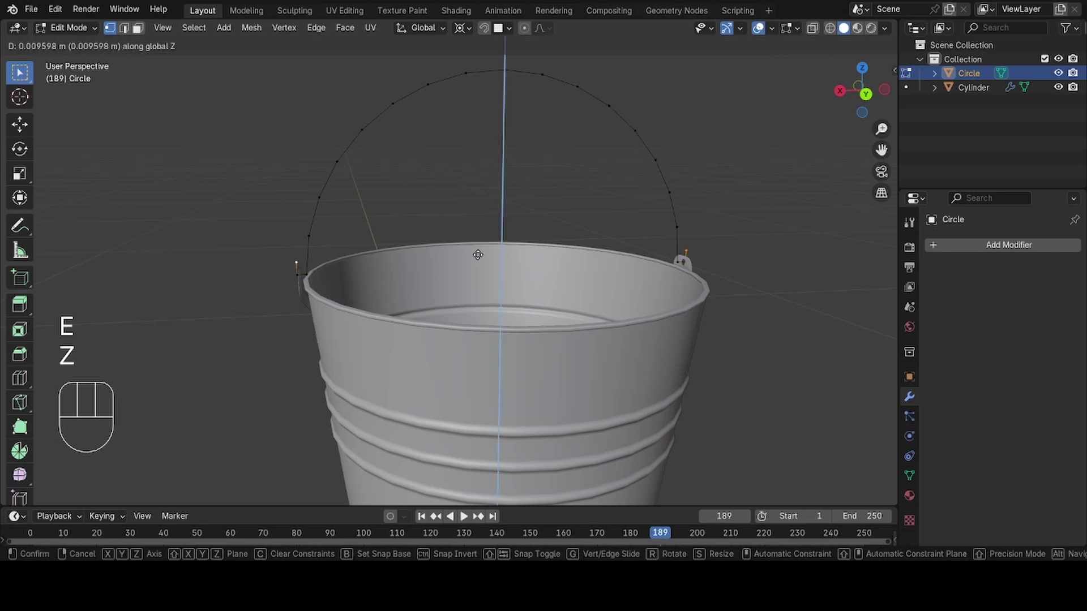
{"action": "left_click", "coordinate": [479, 252]}
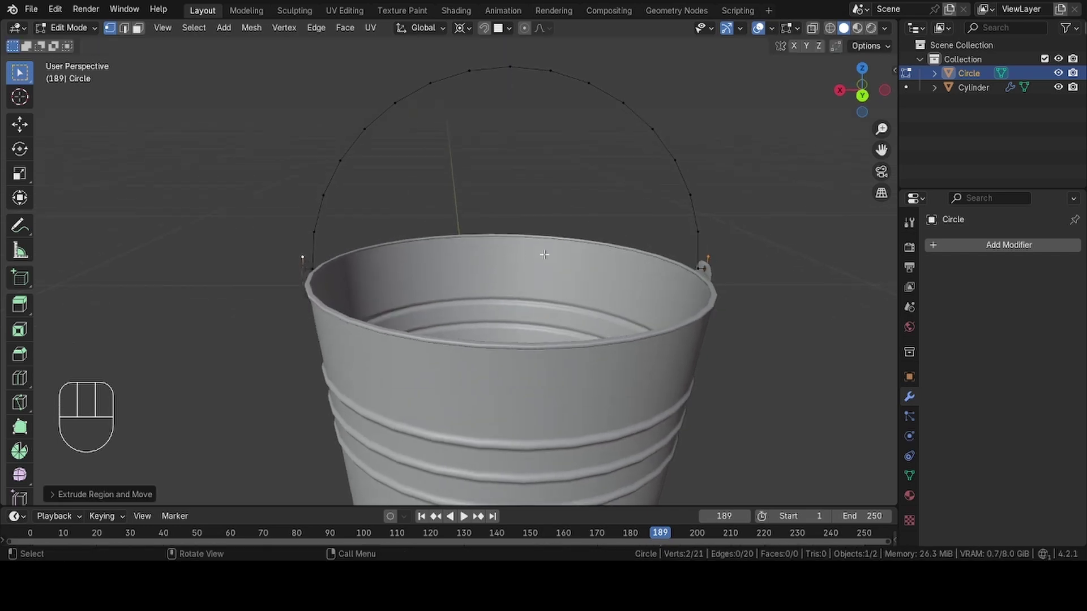
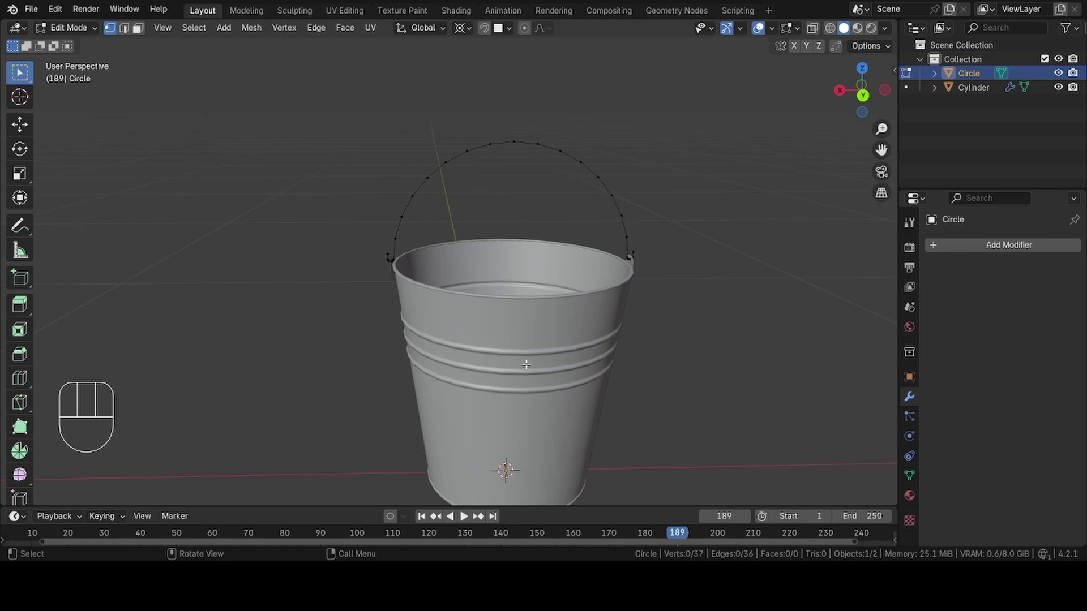
Convert the handle mesh to a curve and open its Object Data bevel settings for wire thickness.
{"action": "key", "text": "Tab"}
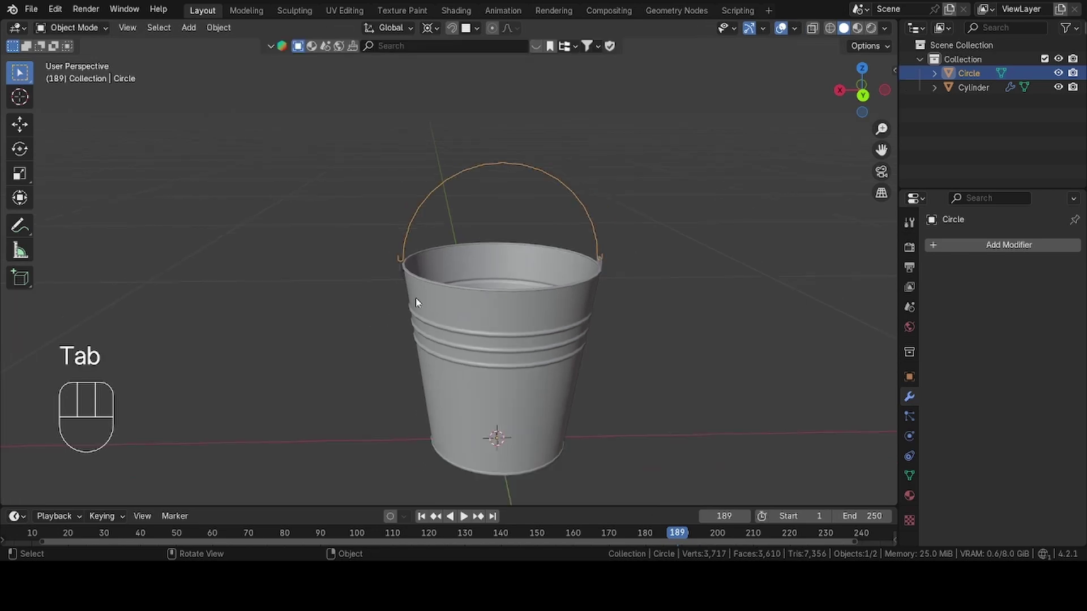
{"action": "left_click", "coordinate": [480, 303]}
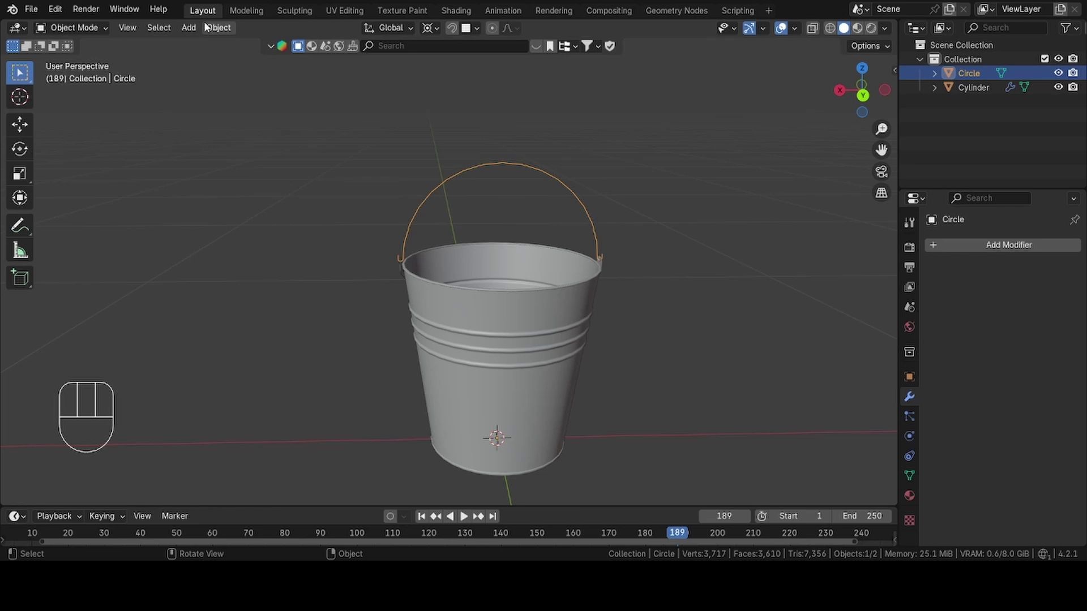
{"action": "left_click_drag", "start_coordinate": [275, 116], "coordinate": [393, 471]}
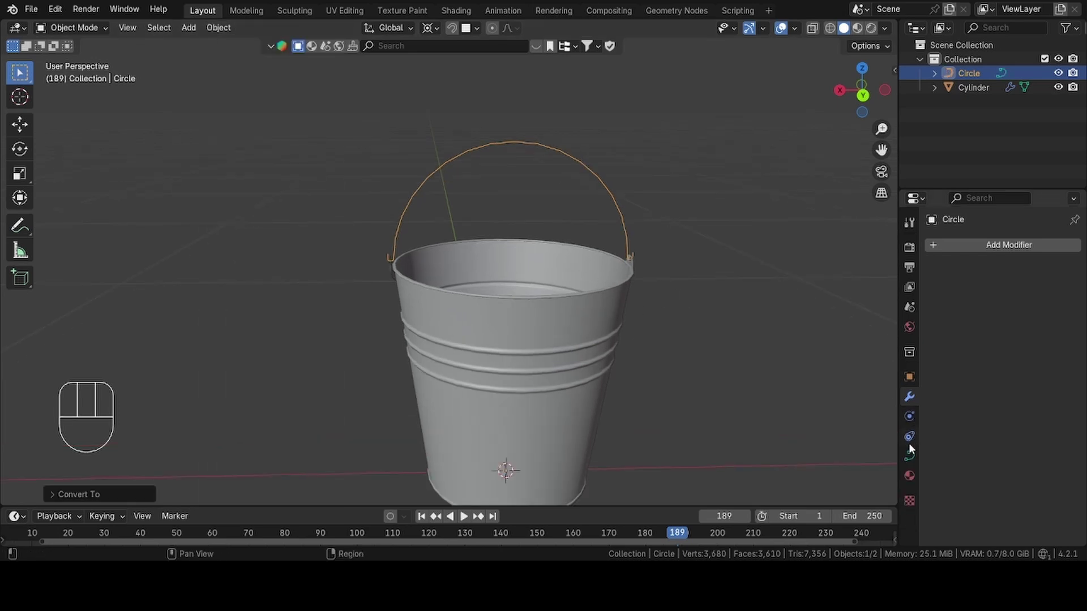
{"action": "left_click", "coordinate": [912, 455]}
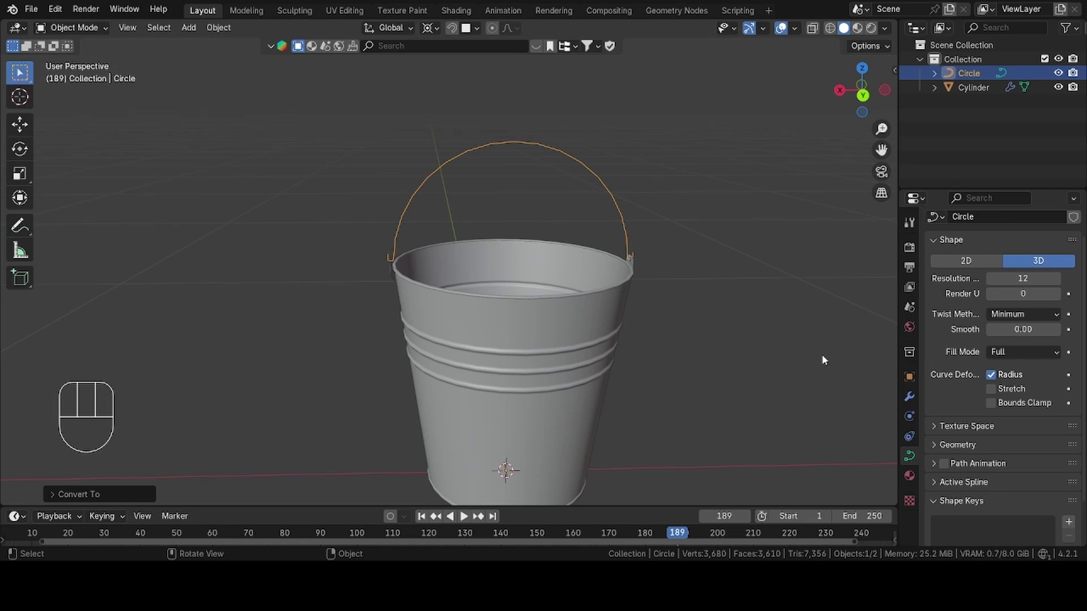
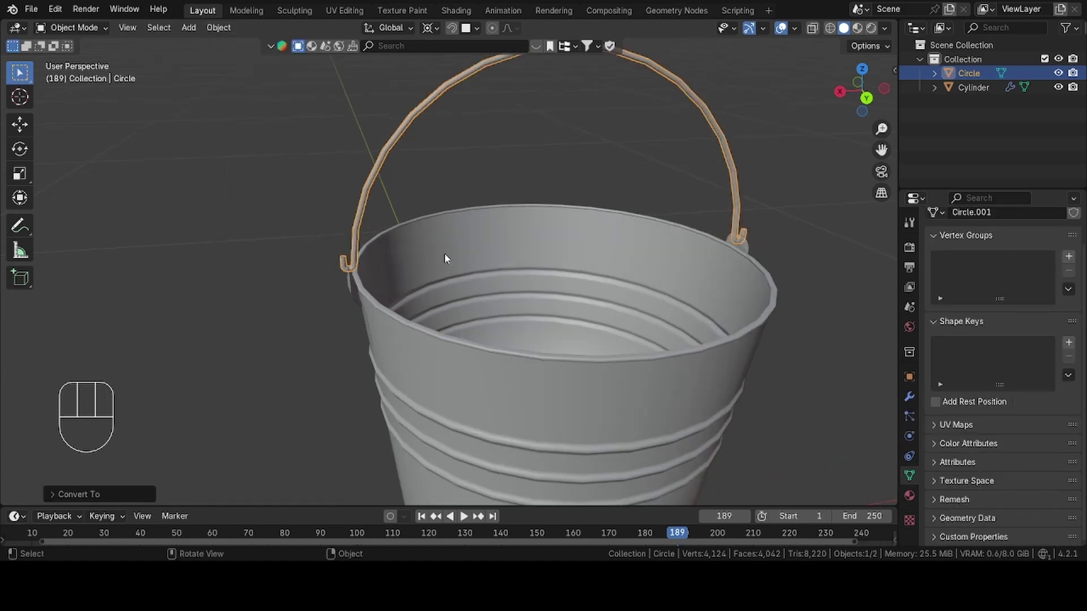
Fill the handle's end ring at the lug, then shade the wire Auto Smooth in Object Mode.
{"action": "key", "text": "Tab"}
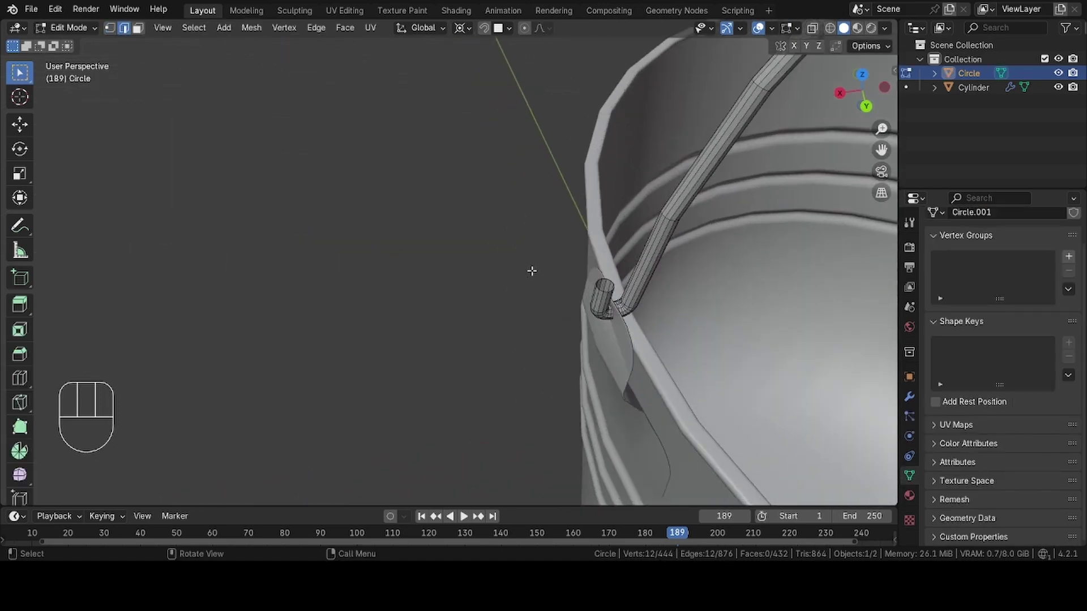
{"action": "key", "text": "ctrl+shift+alt+z"}
{"action": "left_click", "coordinate": [621, 290]}
{"action": "key", "text": "f"}
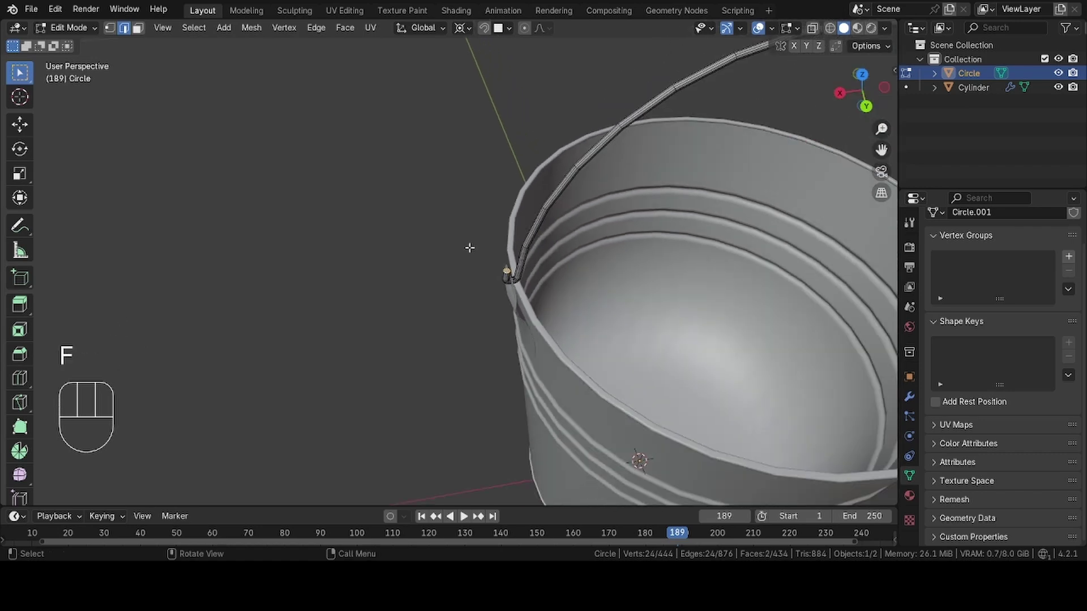
{"action": "key", "text": "Tab"}
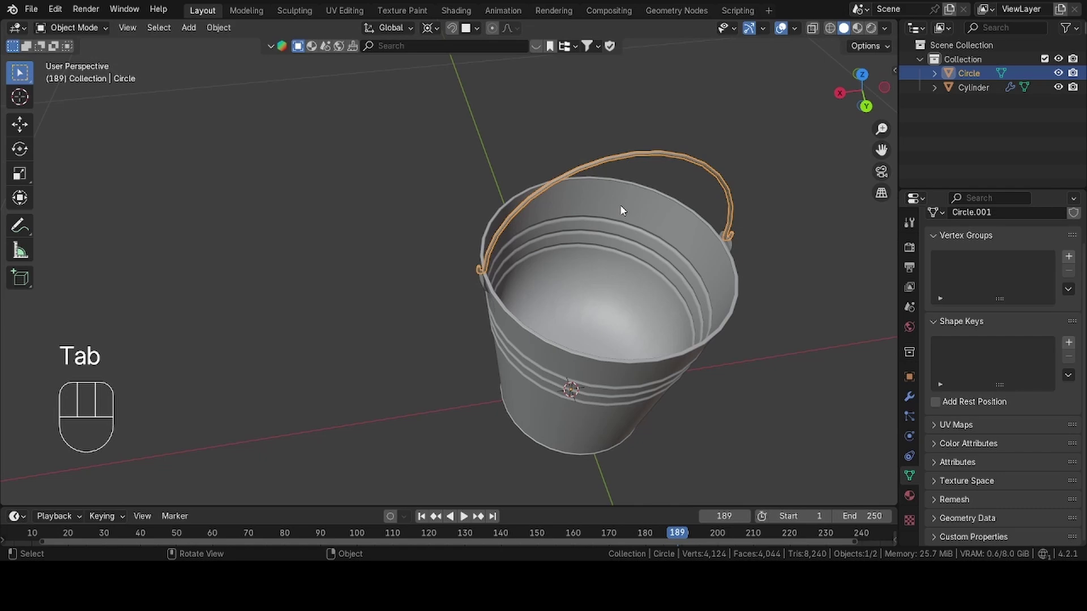
{"action": "right_click", "coordinate": [568, 189]}
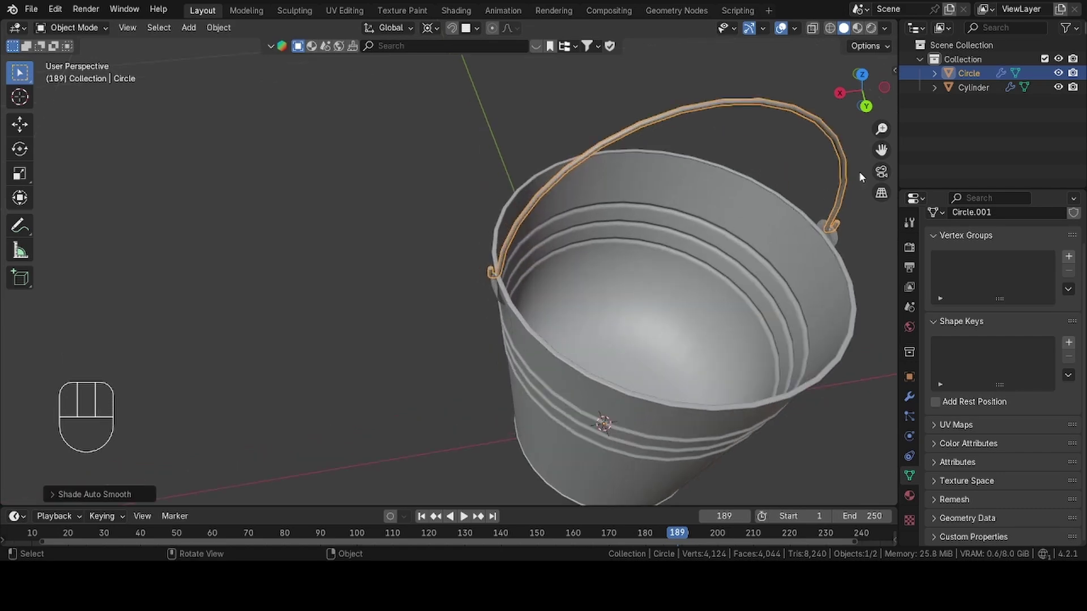
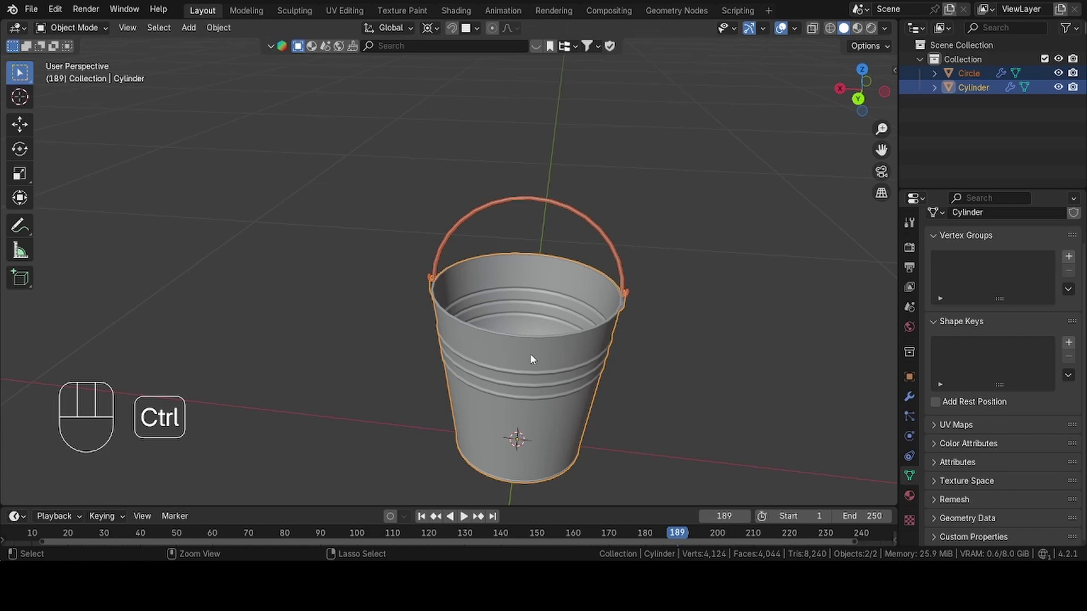
Join the handle into the bucket and shape the enlarged plane into an L-shaped backdrop.
{"action": "key", "text": "ctrl+j"}
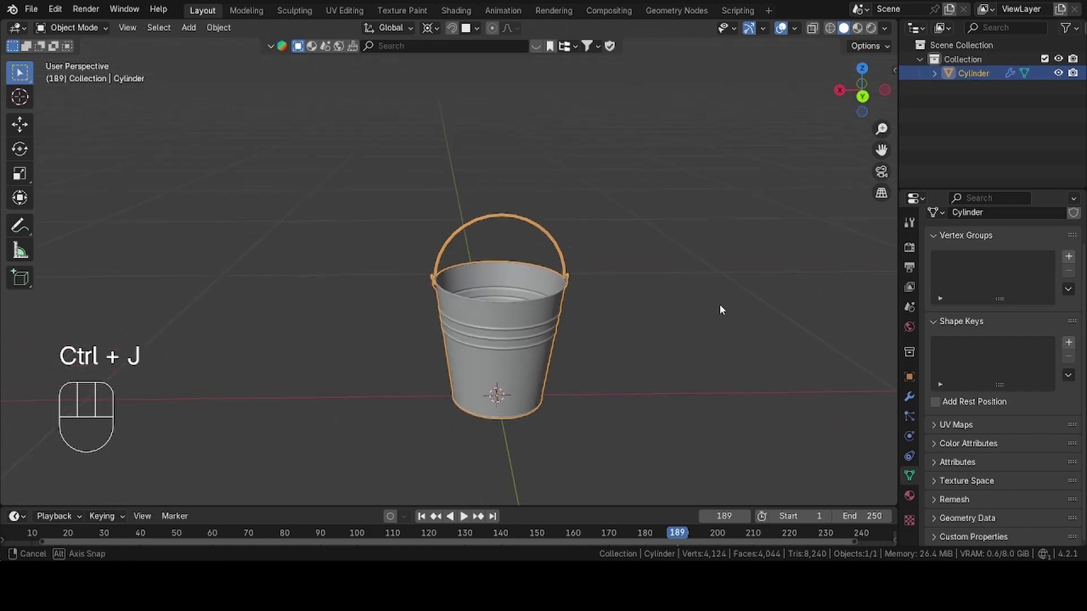
{"action": "left_click_drag", "start_coordinate": [199, 37], "coordinate": [330, 54]}
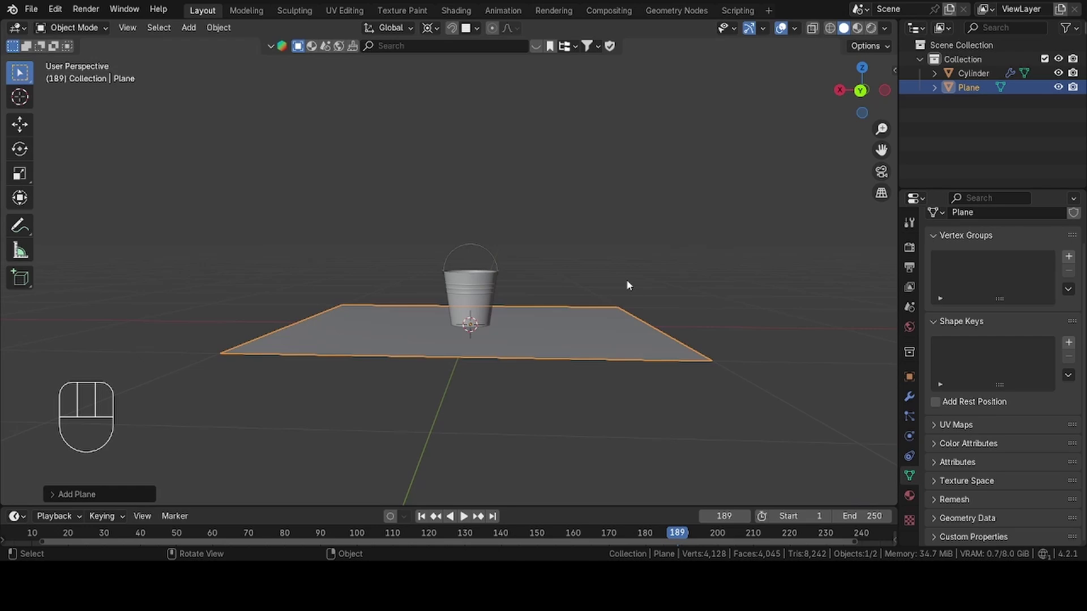
{"action": "key", "text": "Tab"}
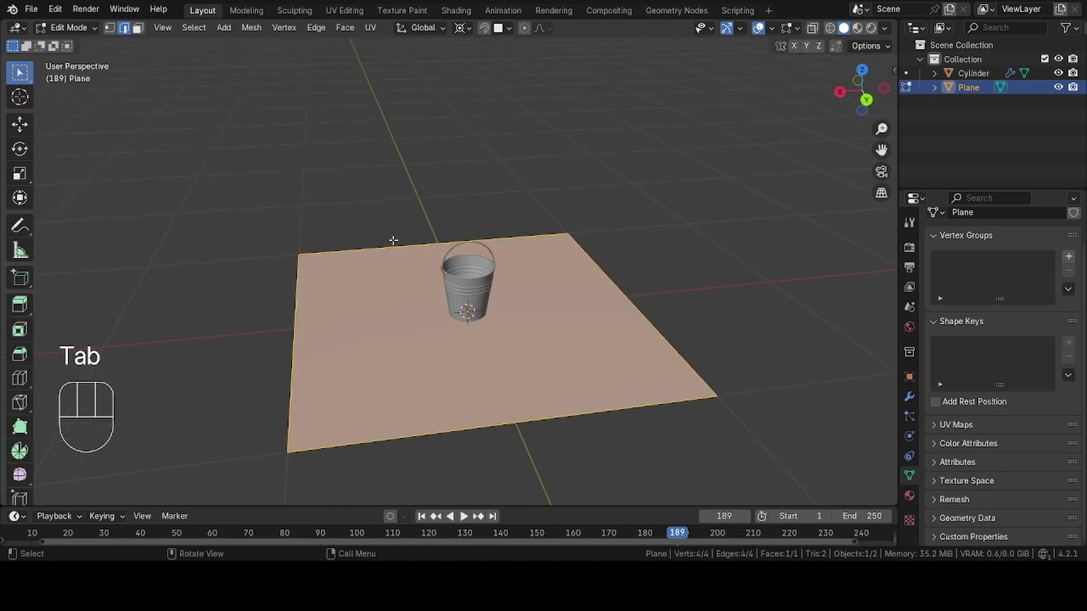
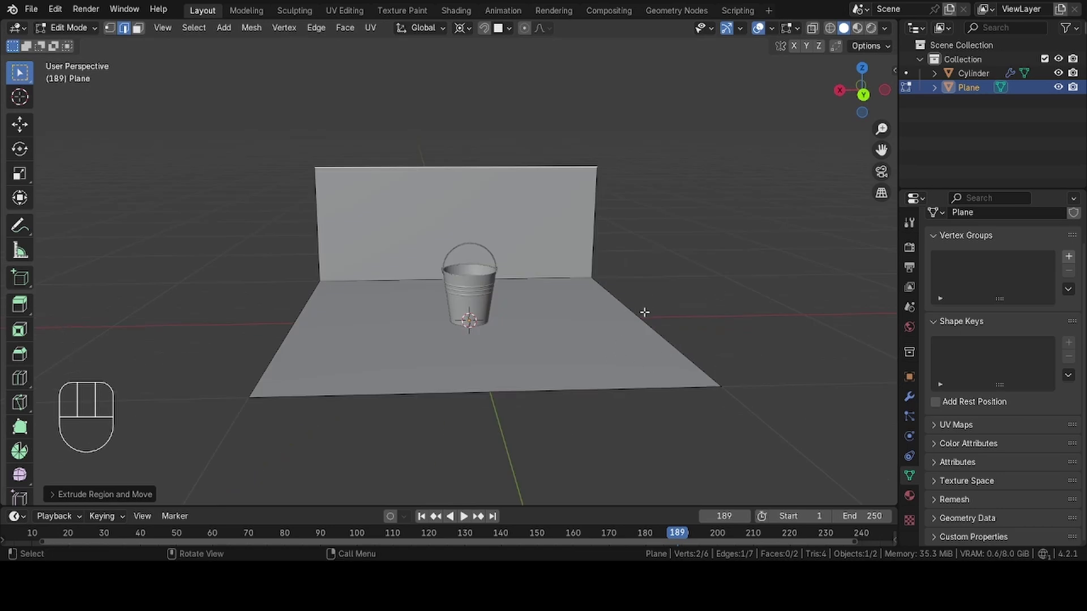
{"action": "key", "text": "Tab"}
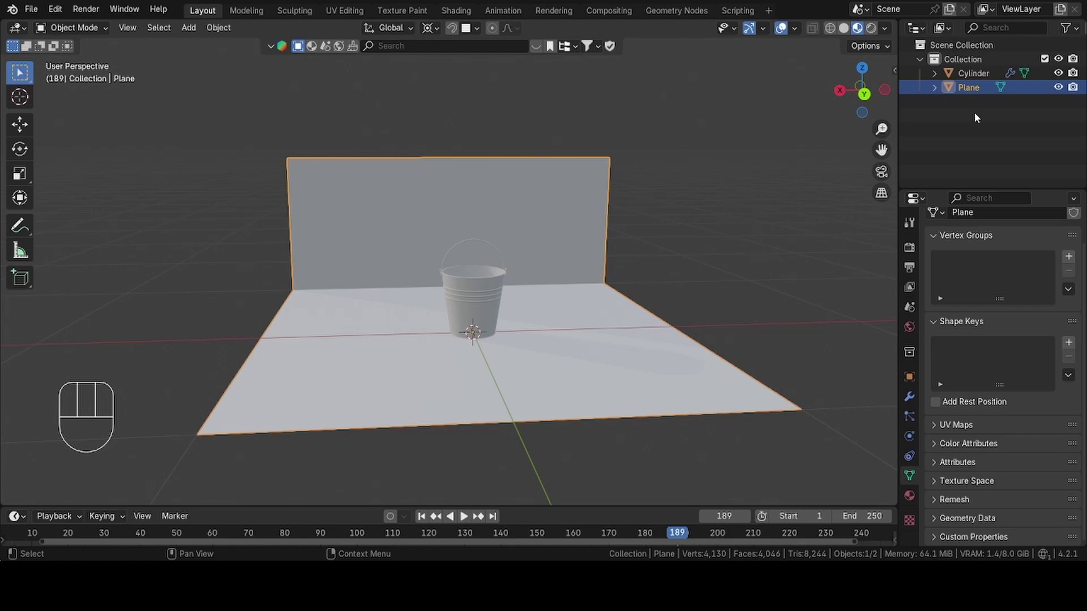
Rename Cylinder to Bucket and Plane to Bacground in the Outliner.
{"action": "left_click", "coordinate": [982, 83]}
{"action": "left_click_drag", "start_coordinate": [981, 82], "coordinate": [971, 94]}
{"action": "left_click_drag", "start_coordinate": [970, 93], "coordinate": [971, 94]}
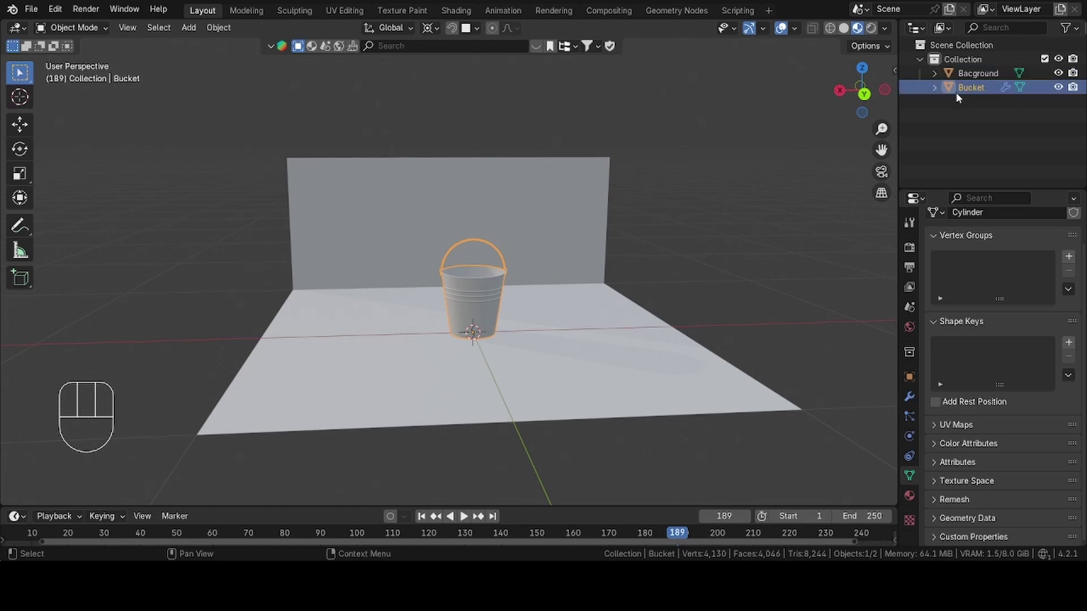
Select the Bucket object and bring up its Material Properties for a new material.
{"action": "left_click", "coordinate": [610, 339]}
{"action": "left_click", "coordinate": [497, 301]}
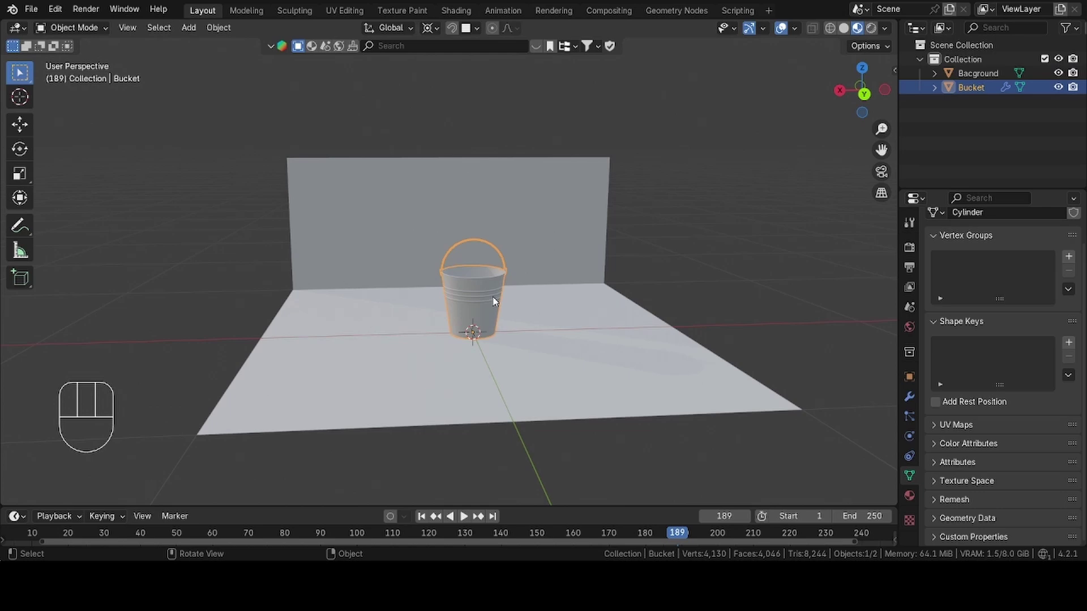
{"action": "left_click", "coordinate": [915, 500]}
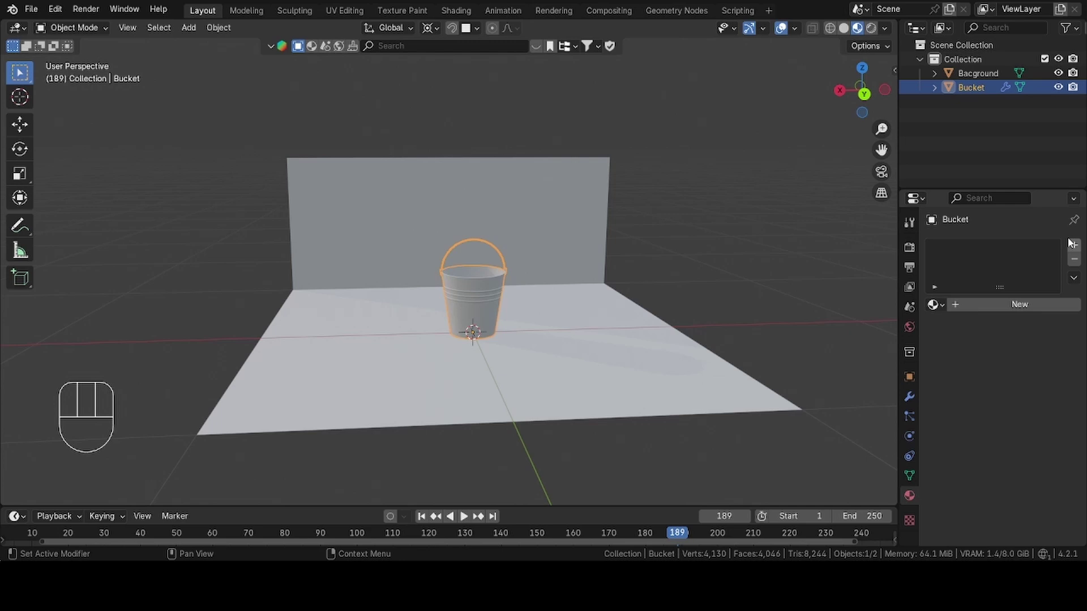
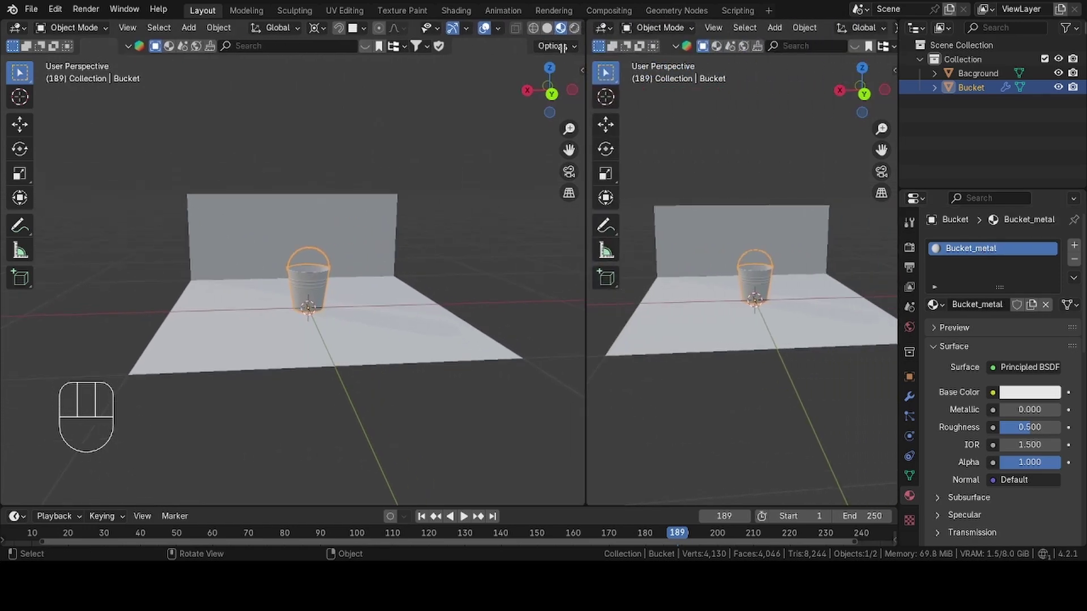
Turn the right-hand view into a Shader Editor and frame all the material nodes.
{"action": "left_click_drag", "start_coordinate": [520, 31], "coordinate": [549, 156]}
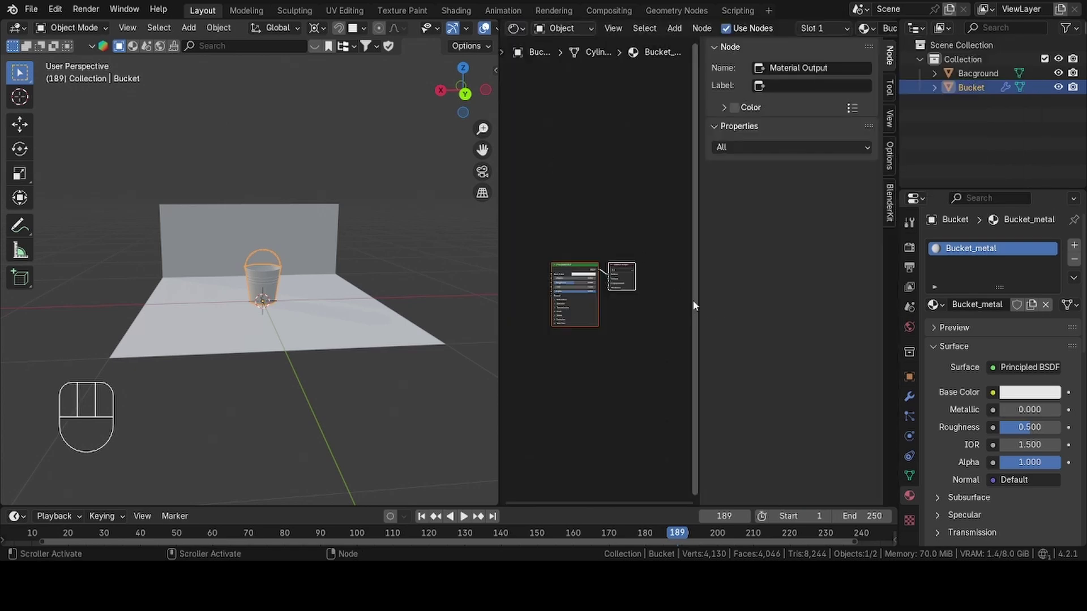
{"action": "key", "text": "n"}
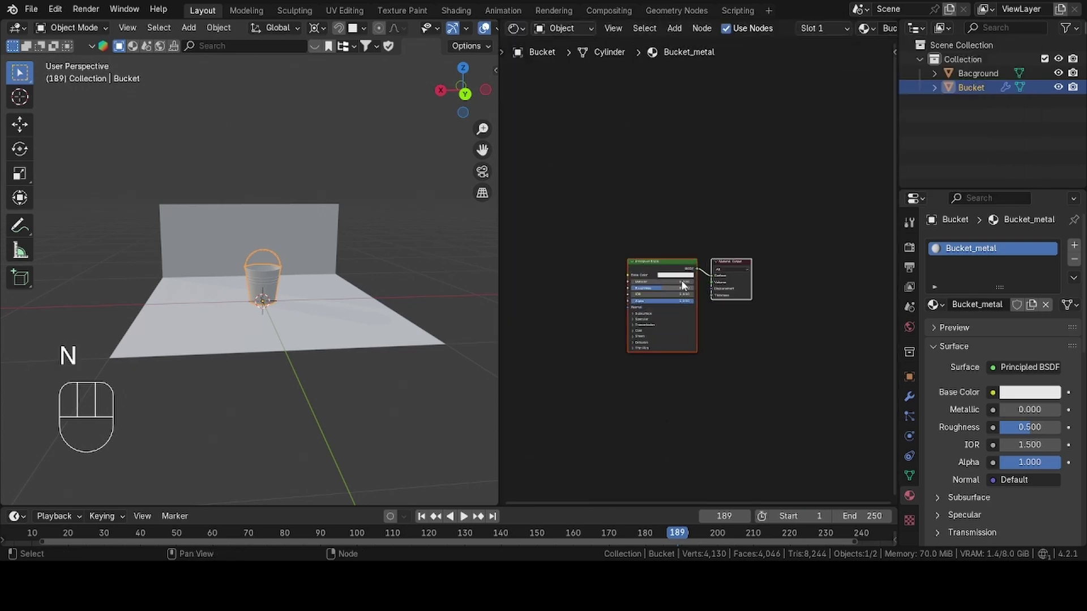
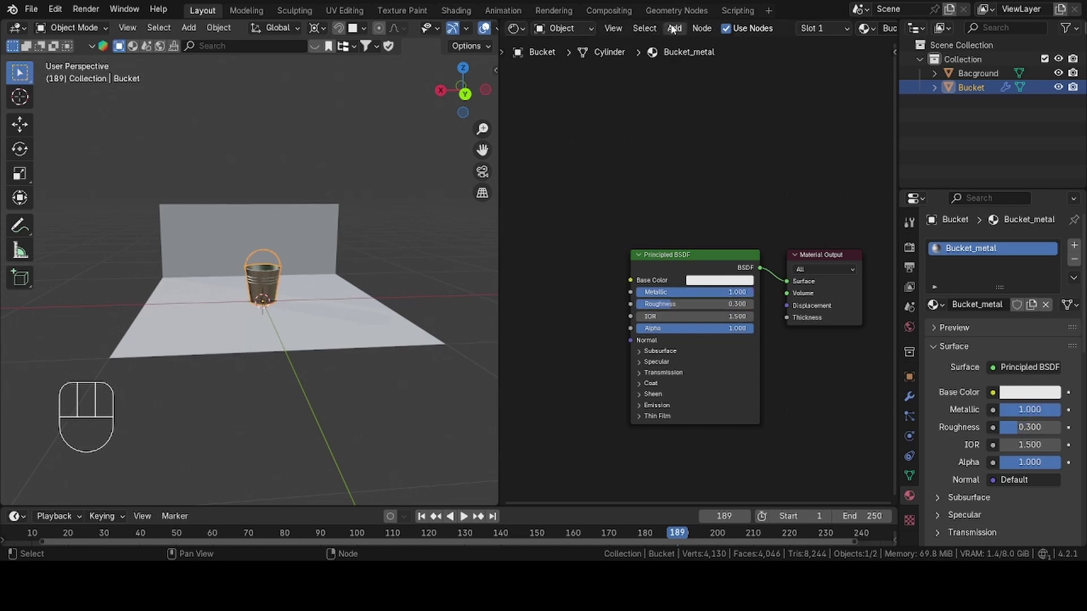
Add a Voronoi Texture at scale 41 feeding a Color Ramp linked to the Principled BSDF Metallic.
{"action": "left_click_drag", "start_coordinate": [778, 126], "coordinate": [826, 262]}
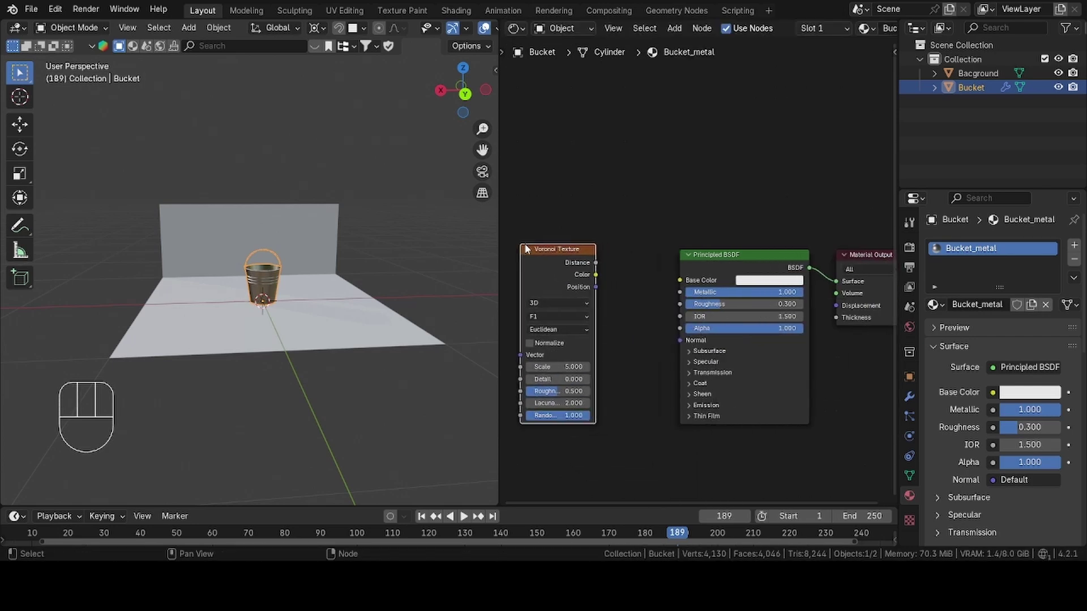
{"action": "left_click_drag", "start_coordinate": [601, 279], "coordinate": [621, 292]}
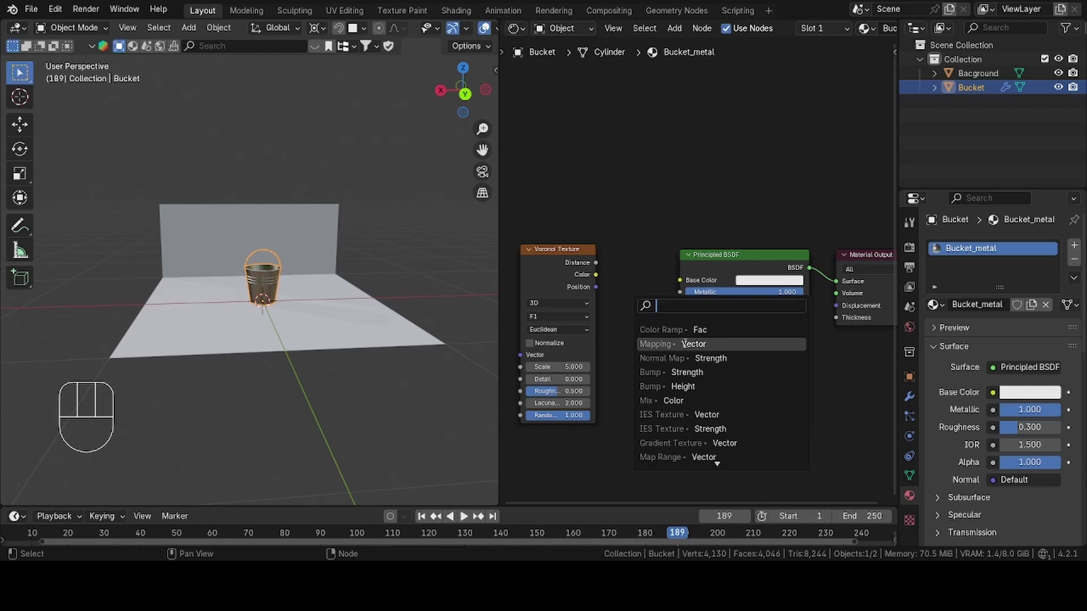
{"action": "left_click", "coordinate": [647, 338]}
{"action": "left_click", "coordinate": [566, 257]}
{"action": "left_click", "coordinate": [694, 296]}
{"action": "left_click", "coordinate": [682, 306]}
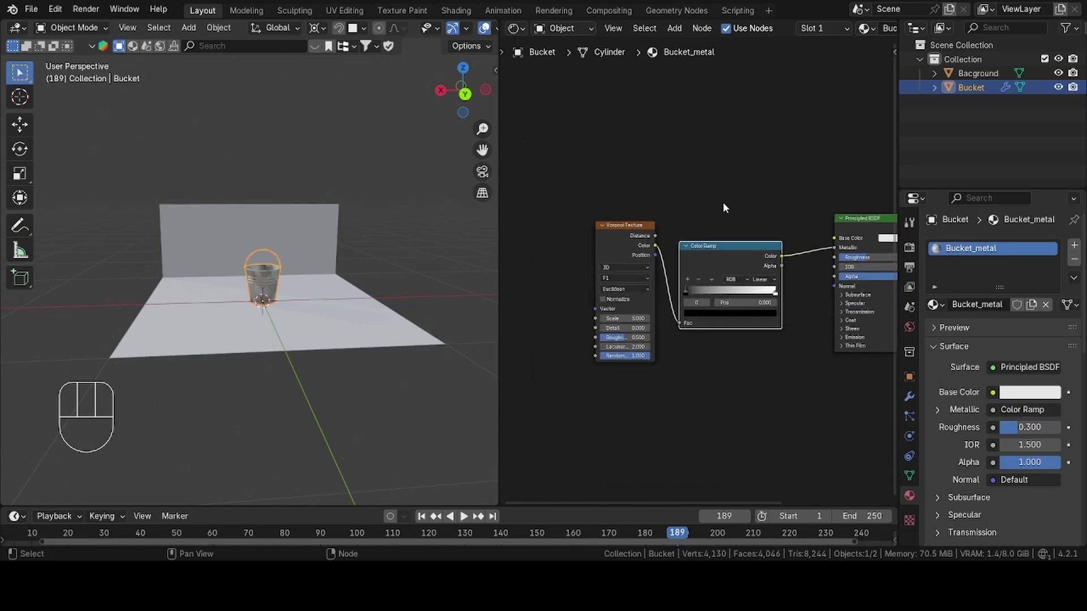
{"action": "left_click", "coordinate": [646, 231]}
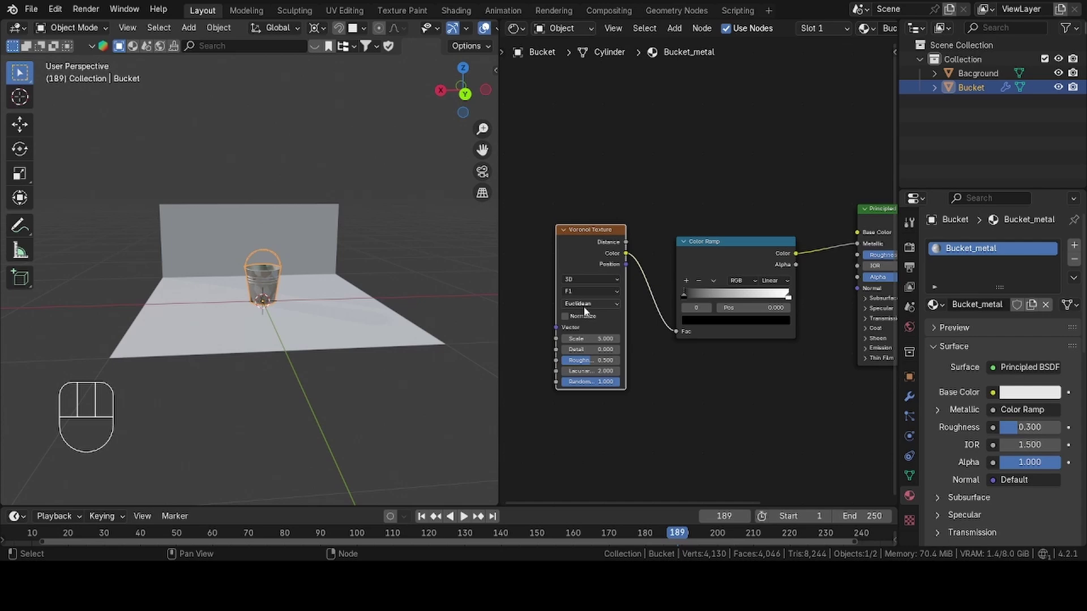
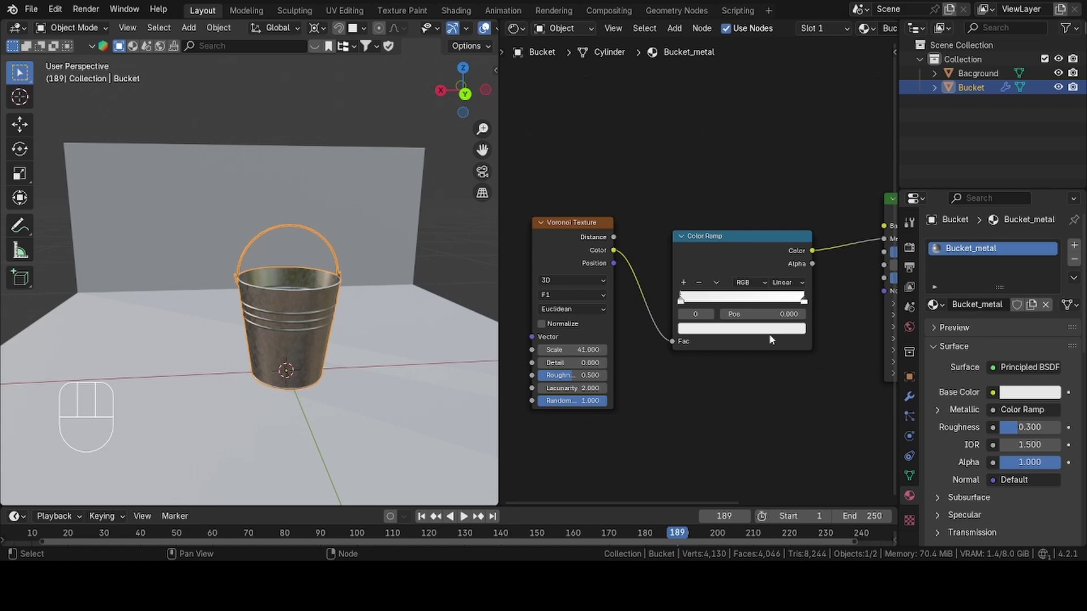
Adjust the Color Ramp's first and end colour stops.
{"action": "left_click", "coordinate": [805, 302]}
{"action": "left_click", "coordinate": [763, 333]}
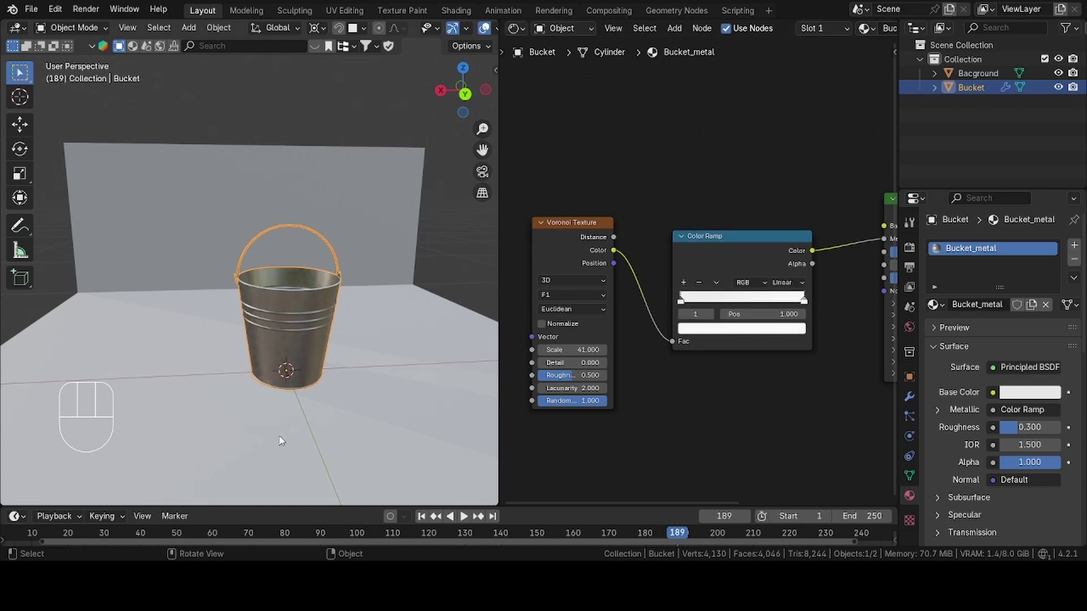
Duplicate the Color Ramp into Roughness and feed it from a new Noise Texture node.
{"action": "left_click", "coordinate": [819, 265]}
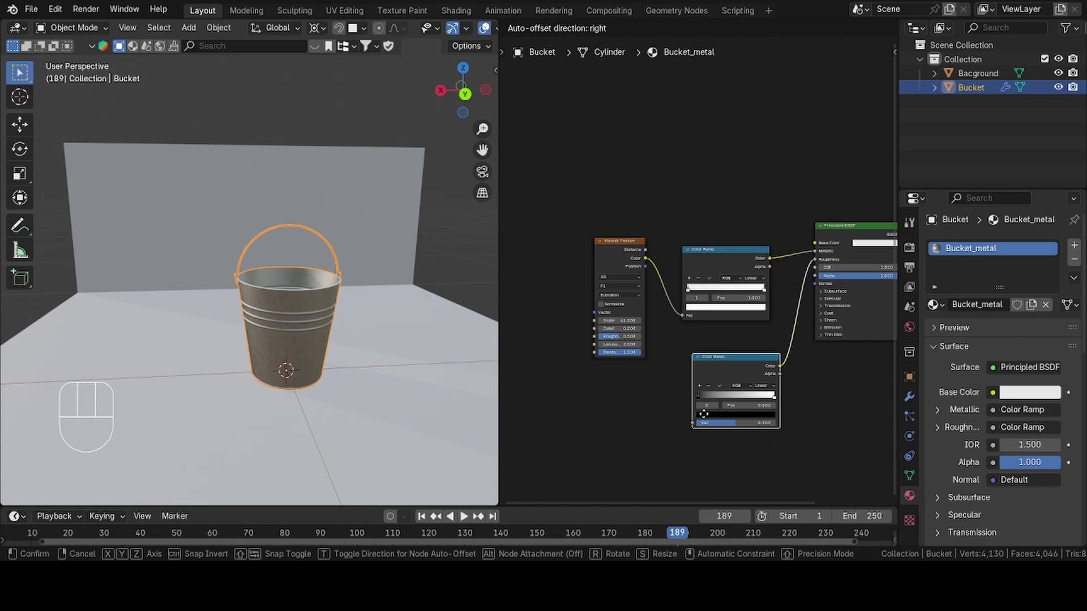
{"action": "left_click", "coordinate": [716, 423]}
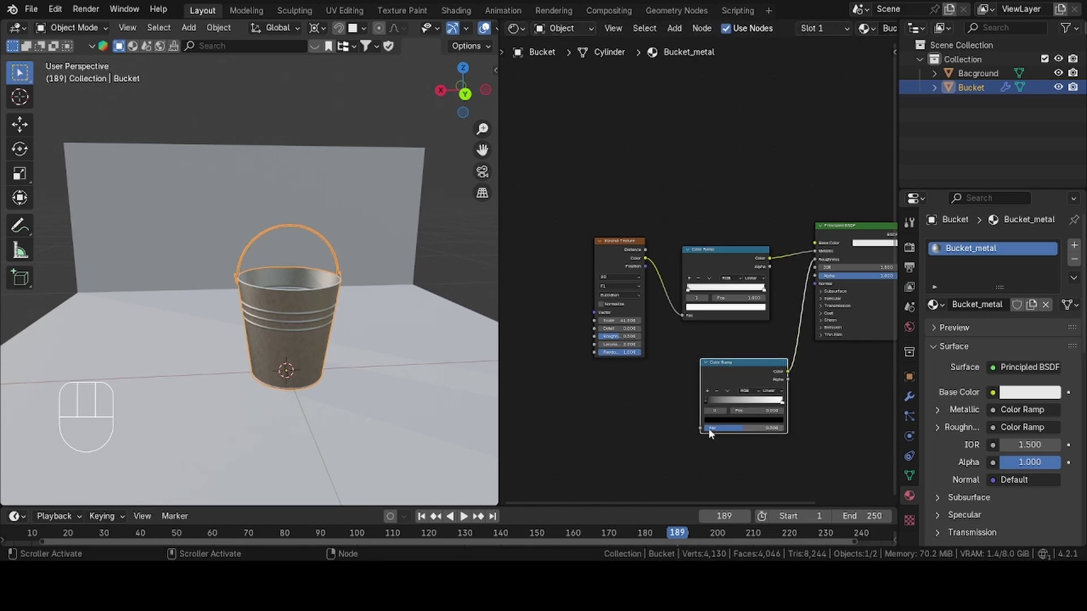
{"action": "left_click", "coordinate": [702, 432]}
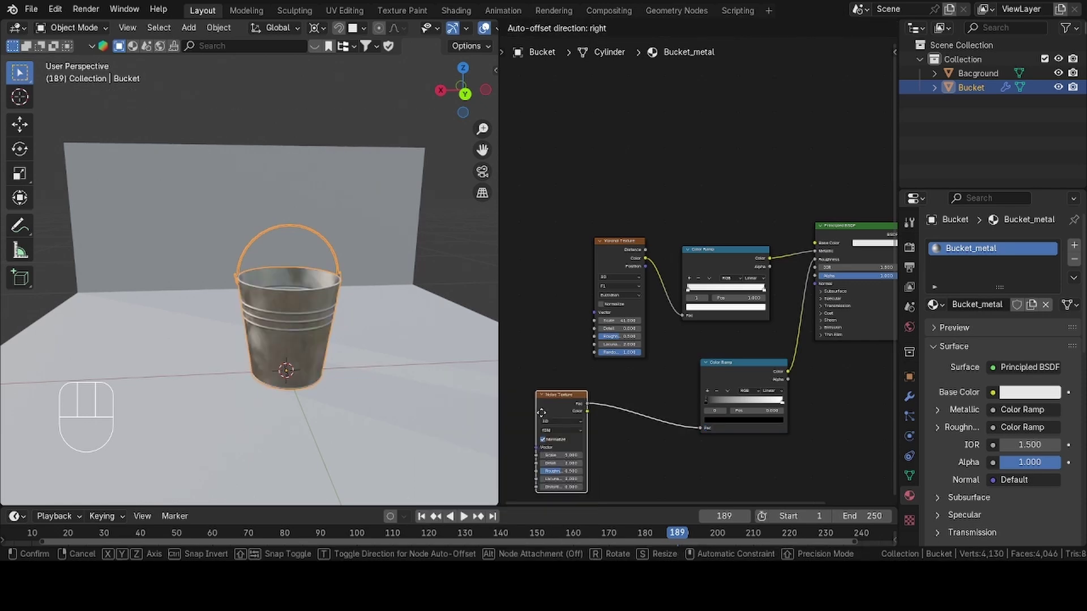
{"action": "left_click", "coordinate": [546, 404]}
Set the roughness ramp's dark stop to a very dark grey, Value about 0.077.
{"action": "middle_click", "coordinate": [845, 457]}
{"action": "left_click", "coordinate": [813, 303]}
{"action": "left_click", "coordinate": [772, 329]}
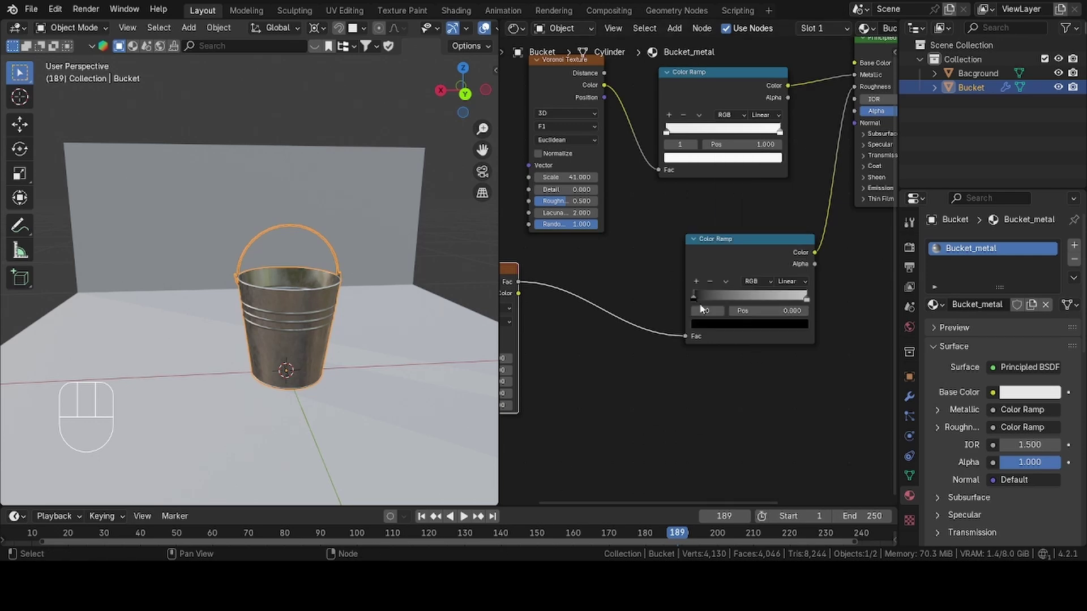
{"action": "left_click", "coordinate": [722, 327]}
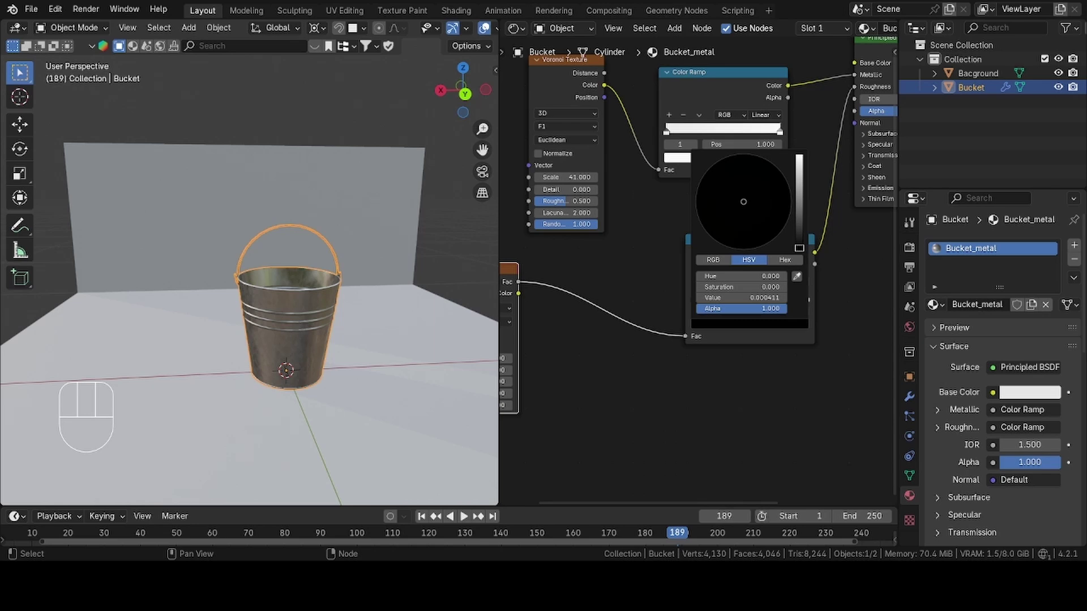
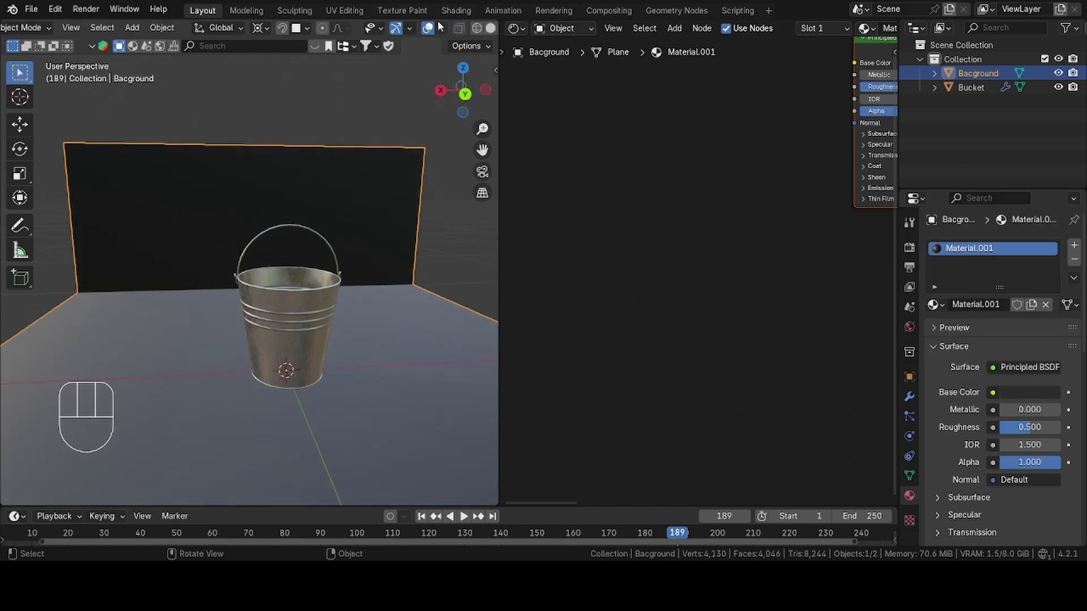
Switch the viewport to Rendered shading and set the render engine to Cycles with GPU Compute.
{"action": "left_click", "coordinate": [474, 29]}
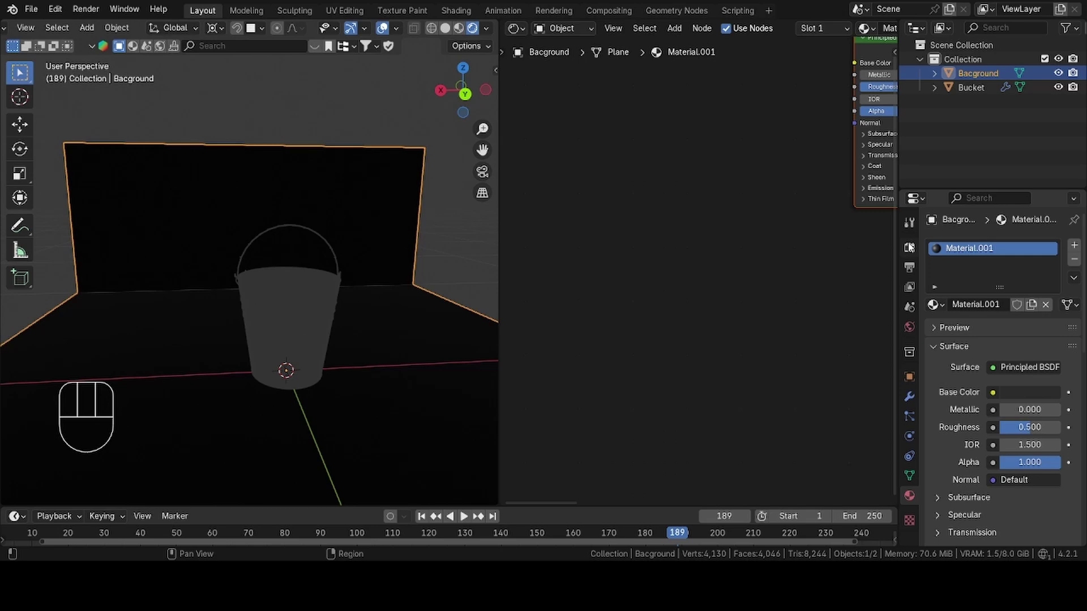
{"action": "left_click", "coordinate": [913, 249]}
{"action": "left_click_drag", "start_coordinate": [1019, 252], "coordinate": [993, 309]}
{"action": "left_click_drag", "start_coordinate": [1013, 317], "coordinate": [984, 380]}
Switch the Shader Editor to the World shader nodes.
{"action": "left_click", "coordinate": [957, 418]}
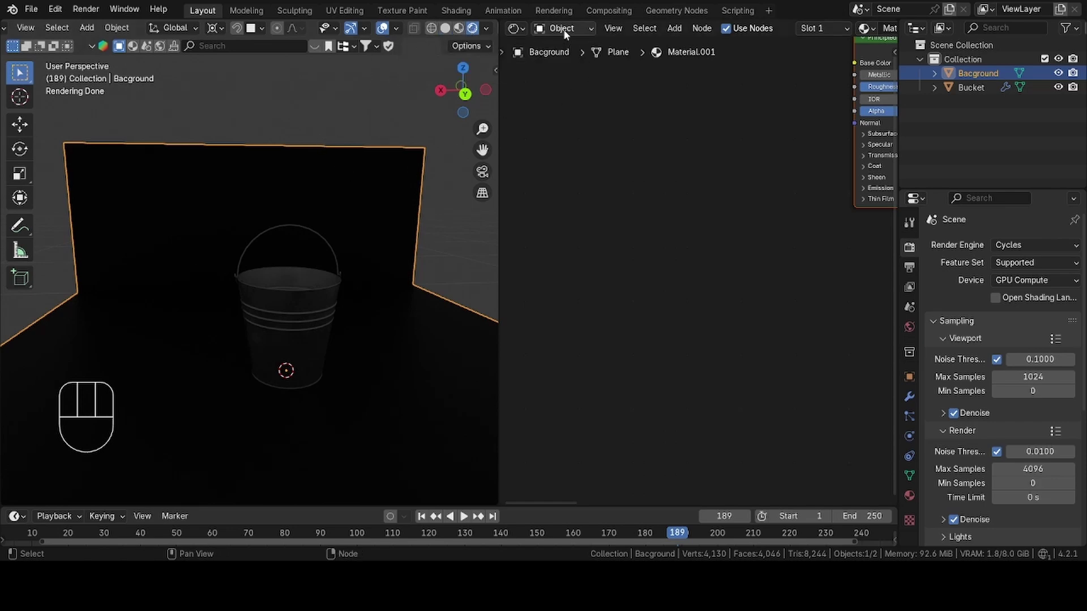
{"action": "left_click_drag", "start_coordinate": [568, 34], "coordinate": [574, 90]}
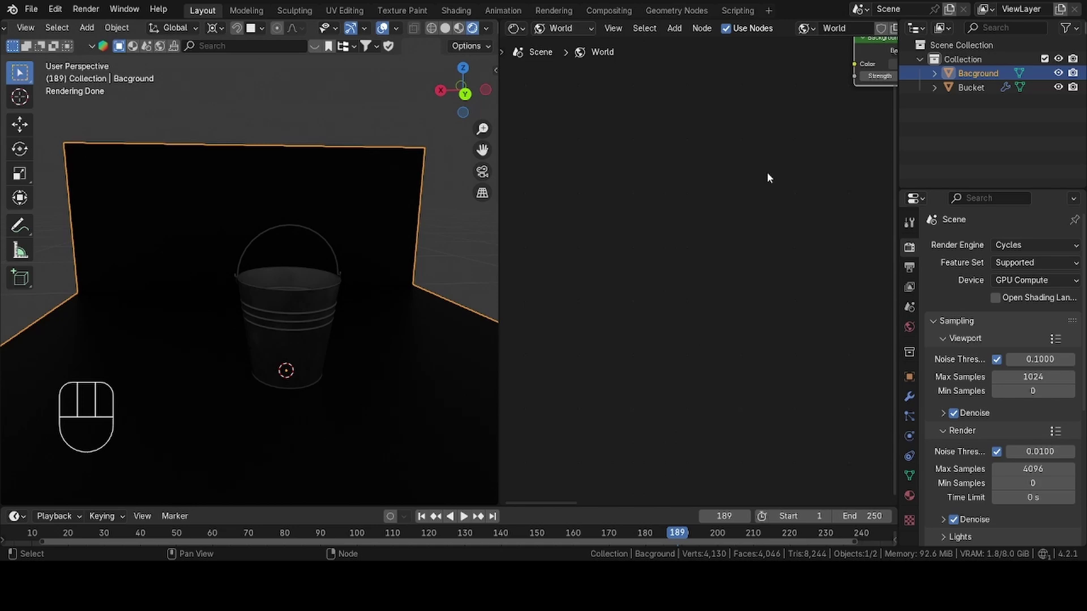
{"action": "middle_click", "coordinate": [789, 165]}
Add a Sky Texture feeding the Background colour and set its type to Preetham.
{"action": "left_click", "coordinate": [746, 175]}
{"action": "left_click", "coordinate": [659, 252]}
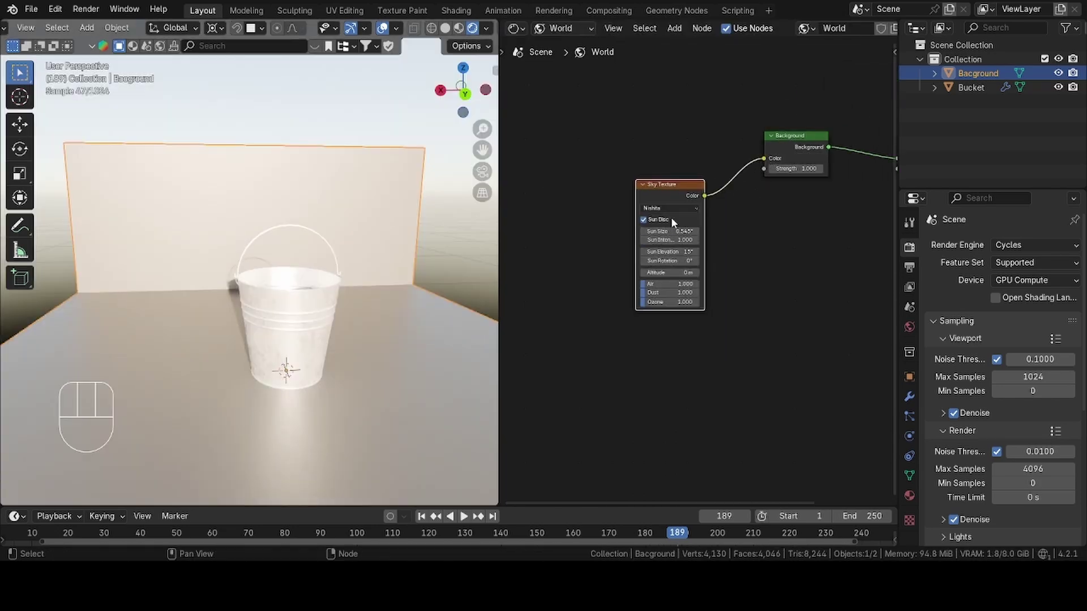
{"action": "left_click_drag", "start_coordinate": [675, 217], "coordinate": [674, 239]}
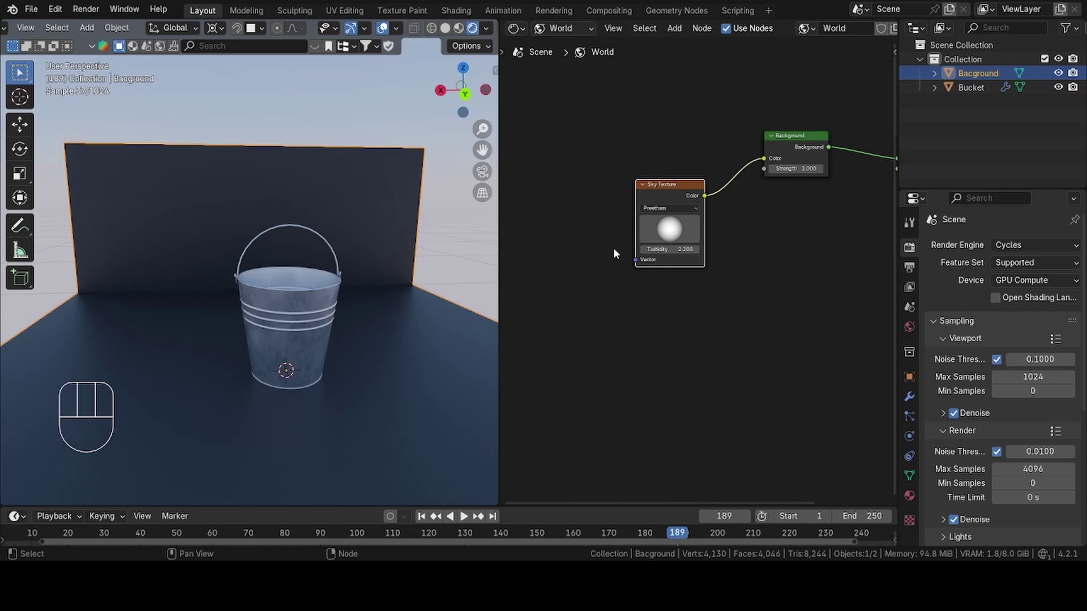